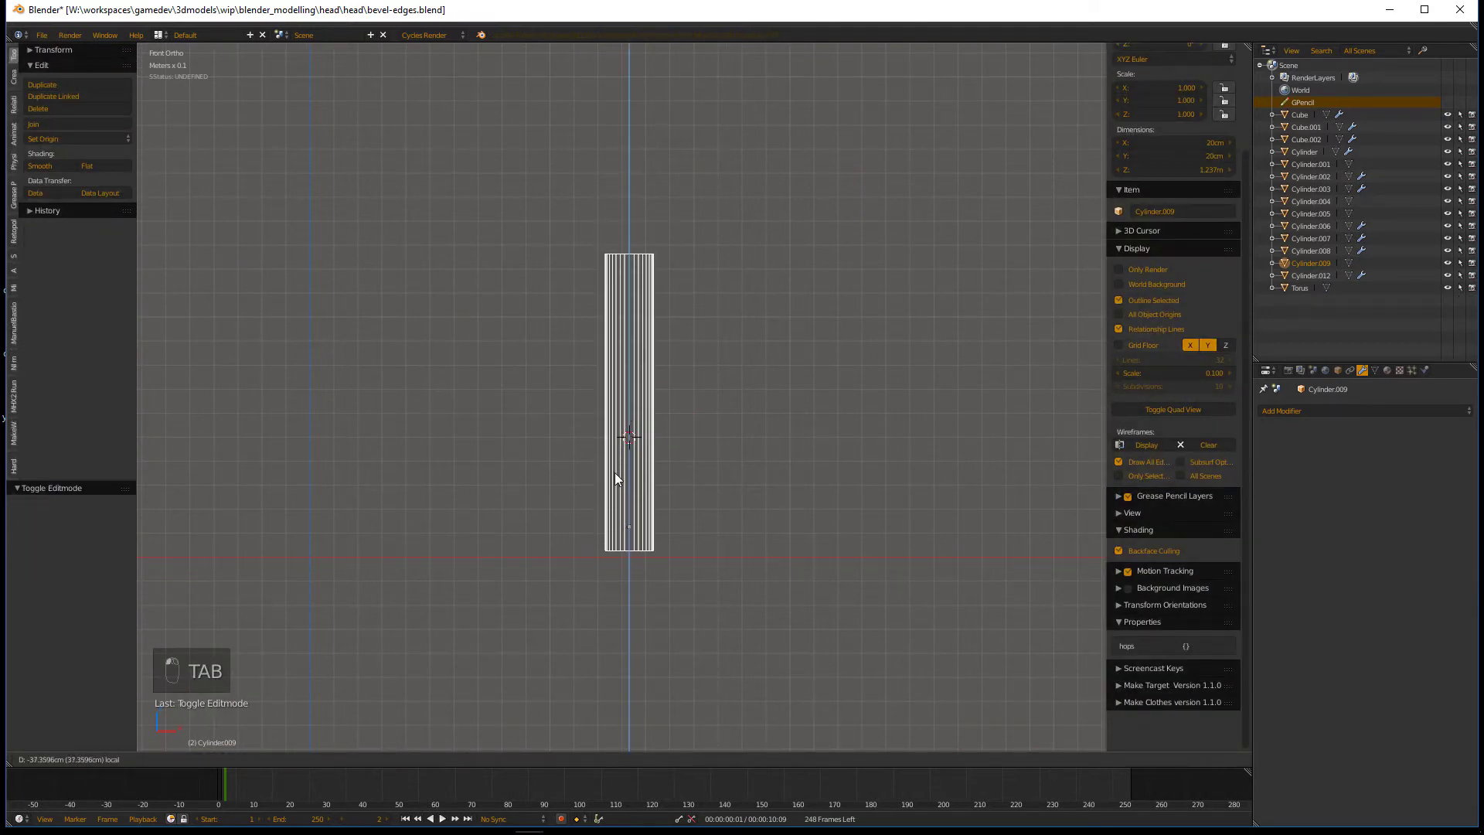
# - Duplicate the pillar cylinder, turn it on its side and shrink it into a thinner pipe
pyautogui.press('Tab')
pyautogui.press('Tab')
pyautogui.press('shift+d')
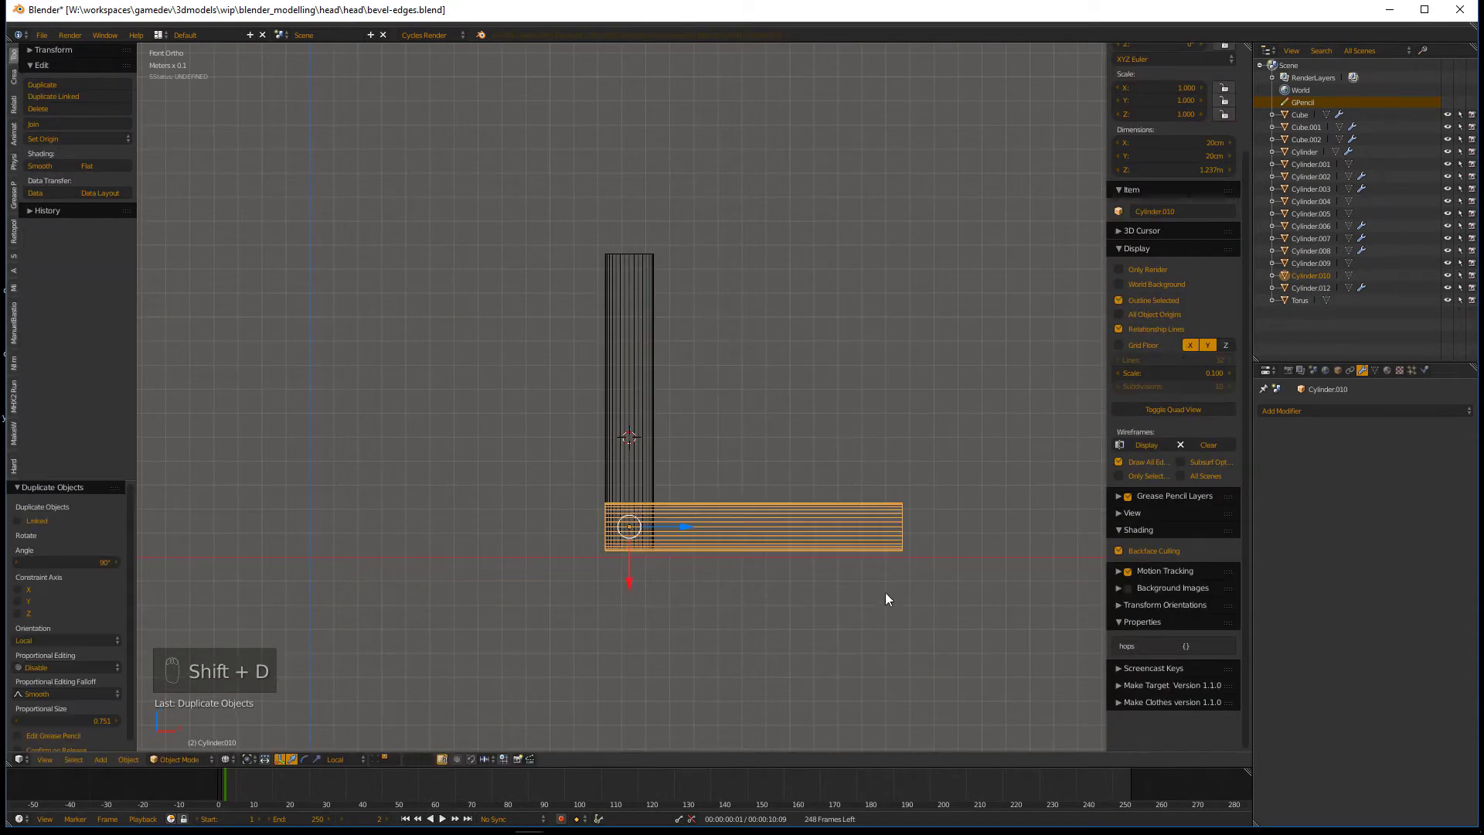
pyautogui.press('s')
pyautogui.moveTo(643, 438); pyautogui.dragTo(706, 337)
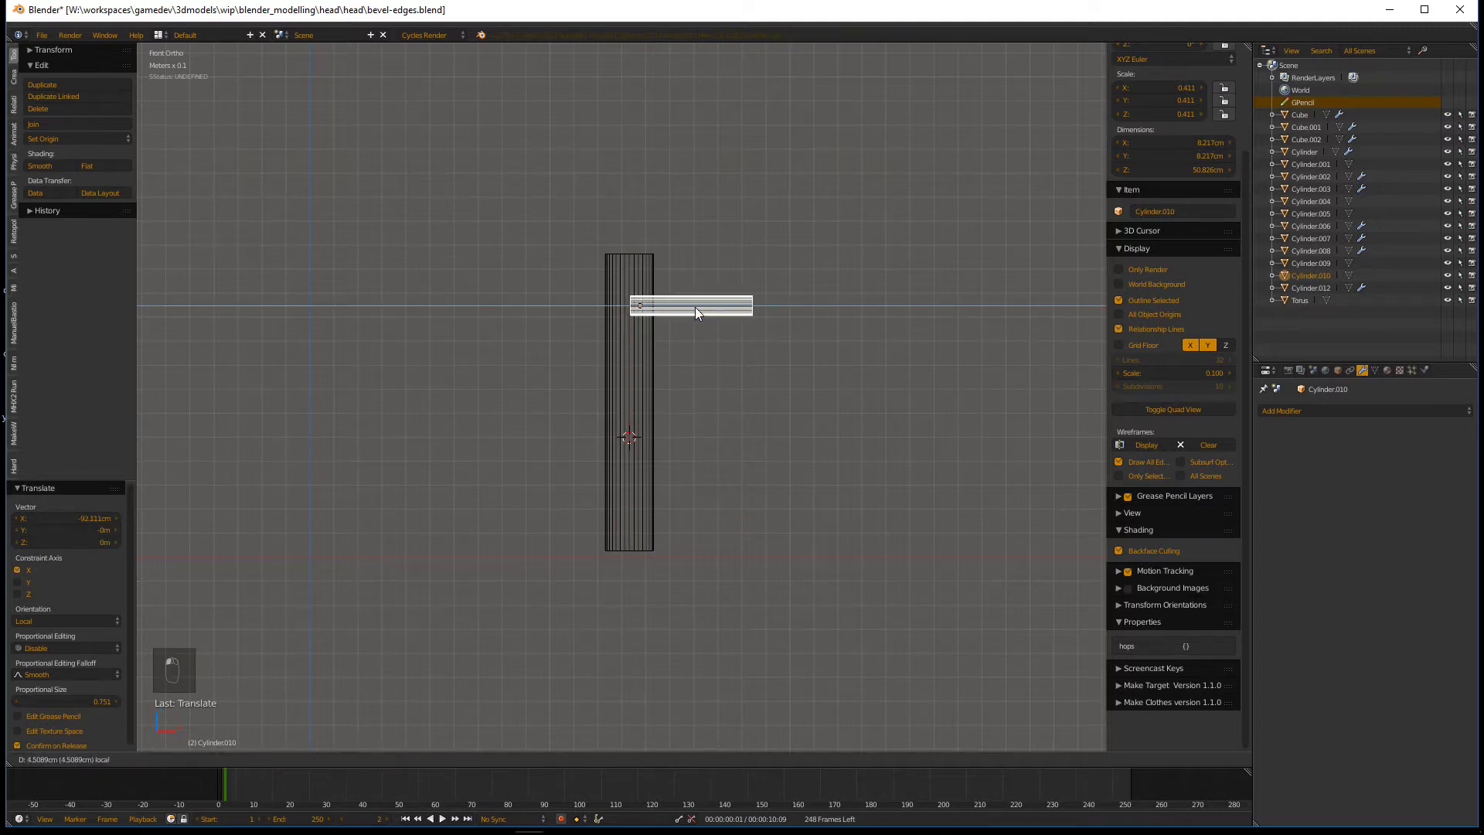
# - Move the pipe up along the pillar so it sticks out sideways, viewed shaded
pyautogui.moveTo(762, 347); pyautogui.dragTo(639, 314)
pyautogui.press('z')
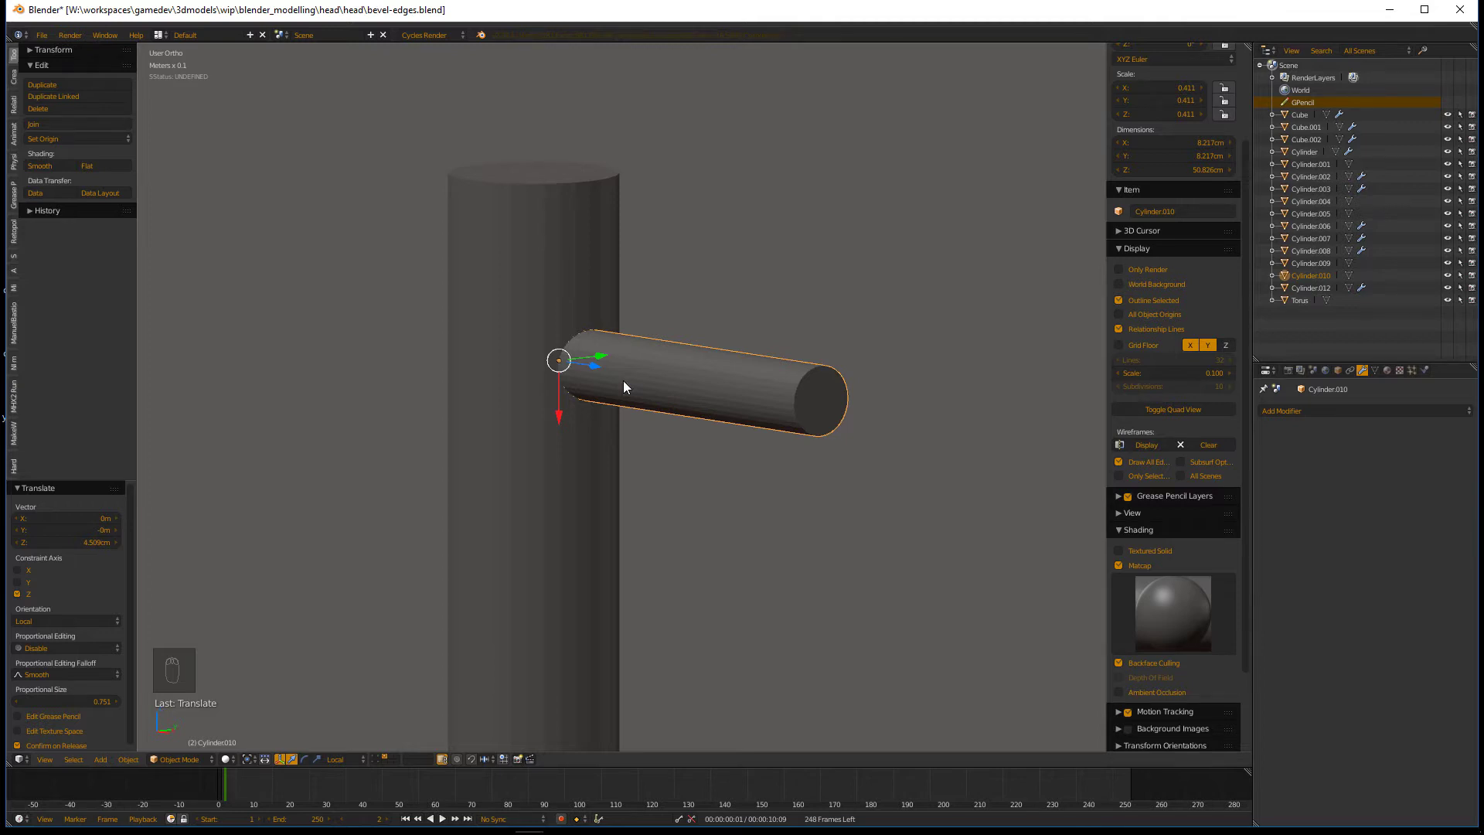
# - Add a Boolean modifier to the pillar cylinder
pyautogui.moveTo(555, 298); pyautogui.dragTo(586, 420)
pyautogui.moveTo(586, 419); pyautogui.dragTo(565, 339)
pyautogui.click(518, 281)
# - Set the side pipe as the Boolean object with Union and apply the modifier
pyautogui.moveTo(560, 374); pyautogui.dragTo(1249, 468)
pyautogui.moveTo(1250, 468); pyautogui.dragTo(729, 374)
pyautogui.moveTo(729, 374); pyautogui.dragTo(1332, 477)
pyautogui.click(1332, 476)
pyautogui.moveTo(940, 453); pyautogui.dragTo(813, 411)
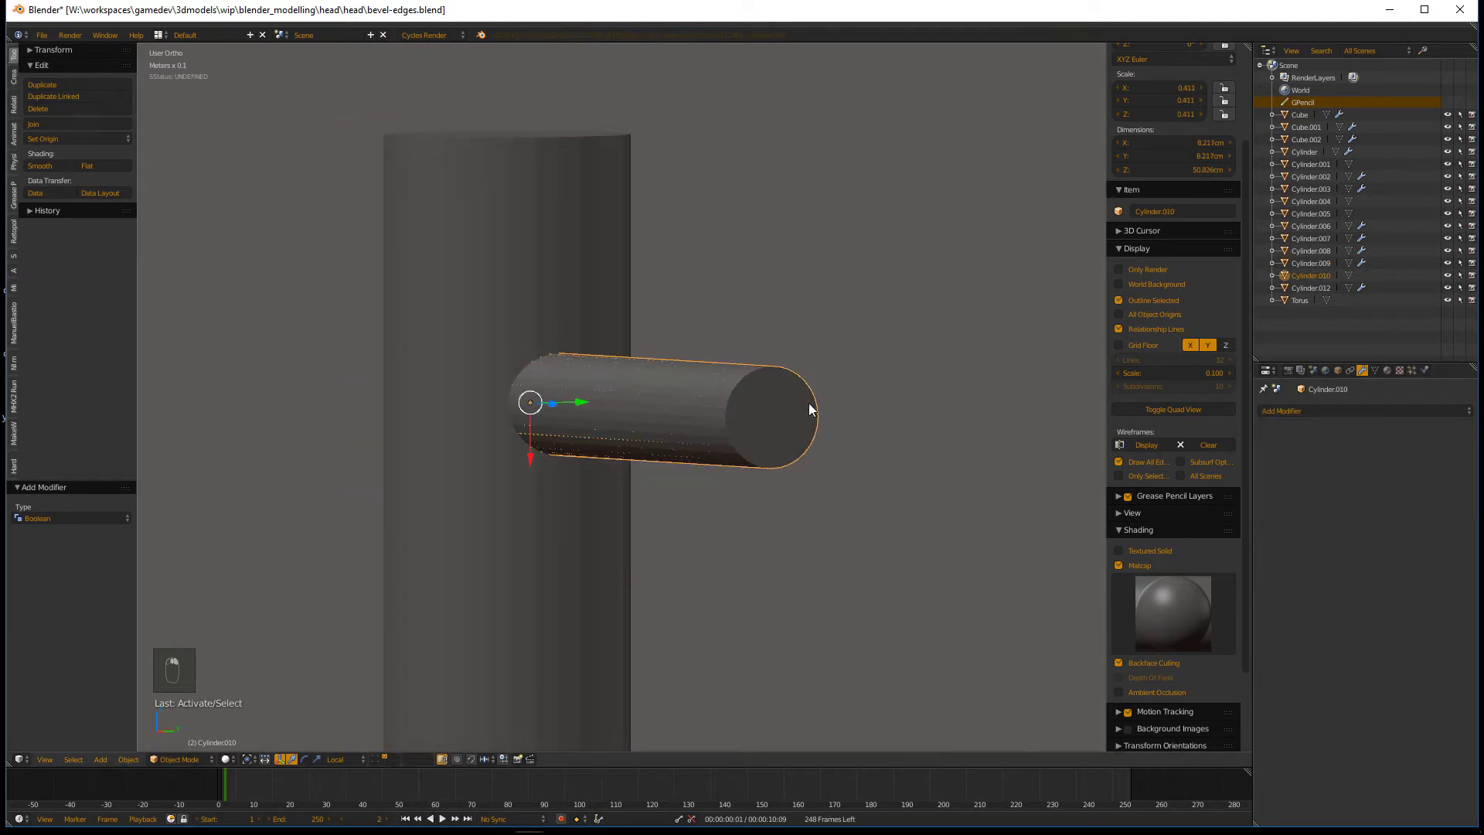
pyautogui.click(746, 398)
# - Delete the leftover cutter cylinder and enter edge editing on the merged pillar mesh
pyautogui.press('Delete')
pyautogui.press('z')
pyautogui.press('Tab')
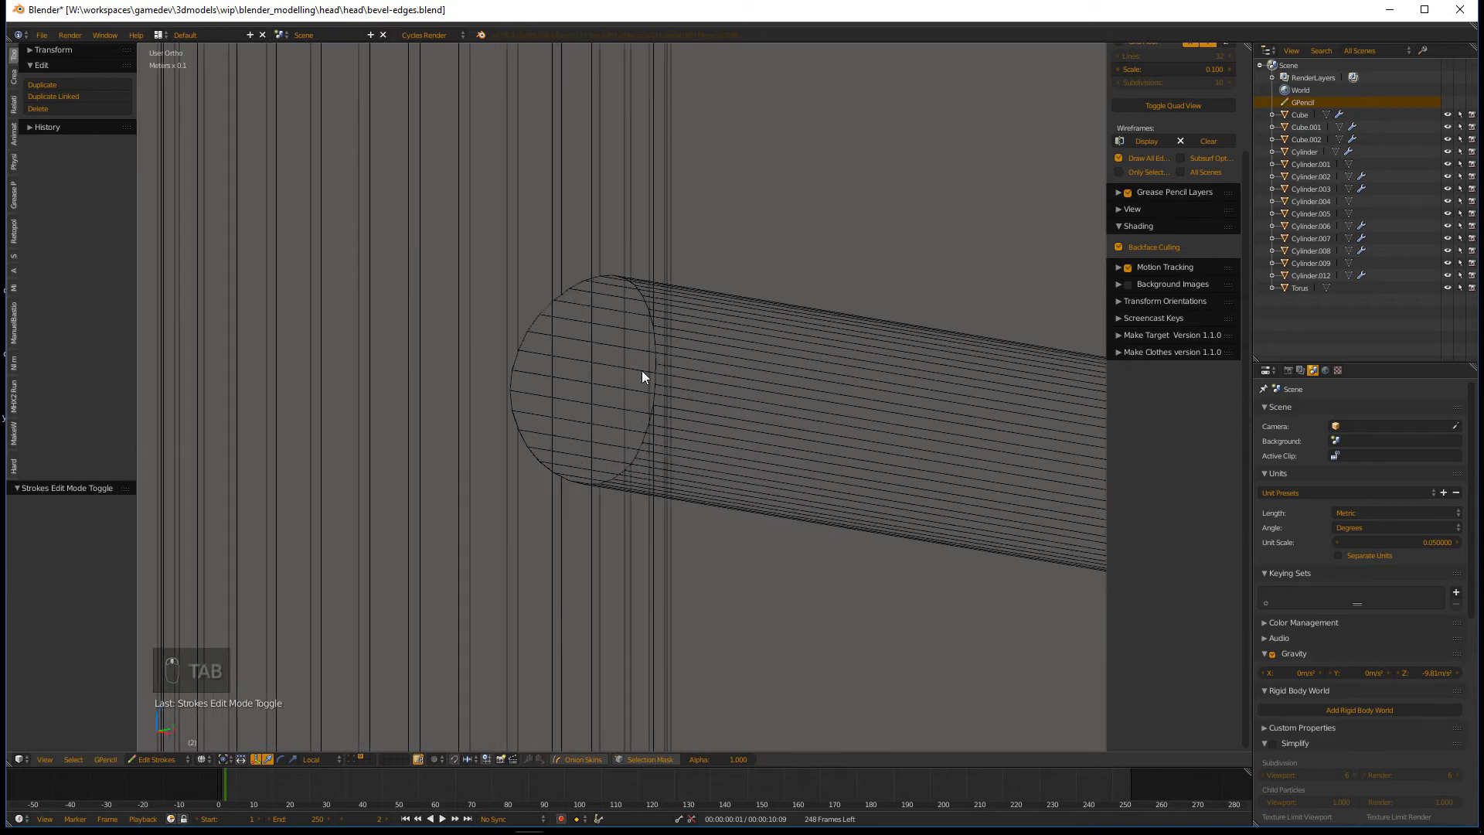
pyautogui.press('Tab')
pyautogui.press('ctrl+Tab')
# - Zoom to the junction and select the edge ring where the pipe meets the pillar
pyautogui.middleClick(598, 425)
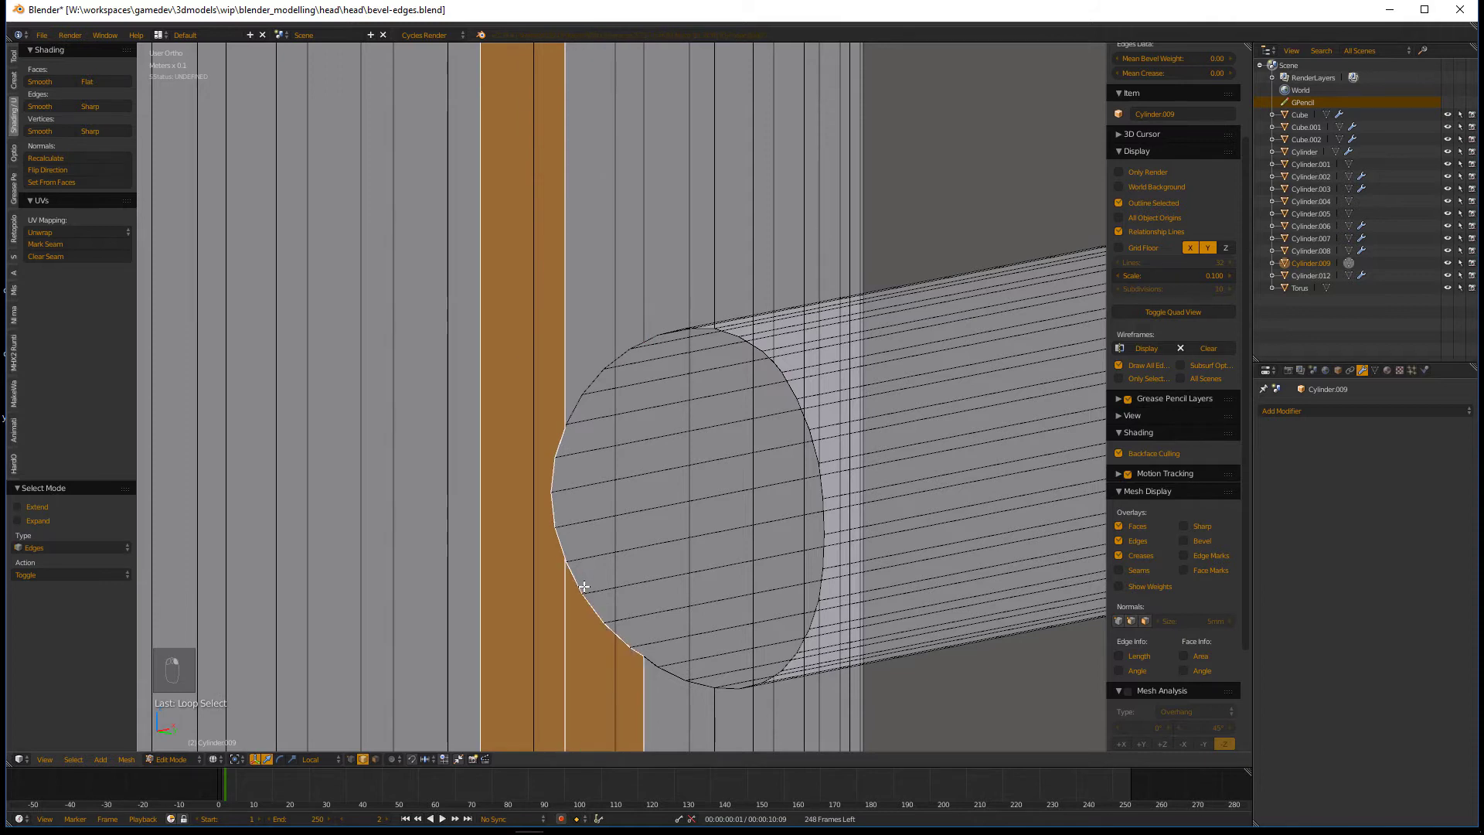
pyautogui.moveTo(585, 578); pyautogui.dragTo(581, 508)
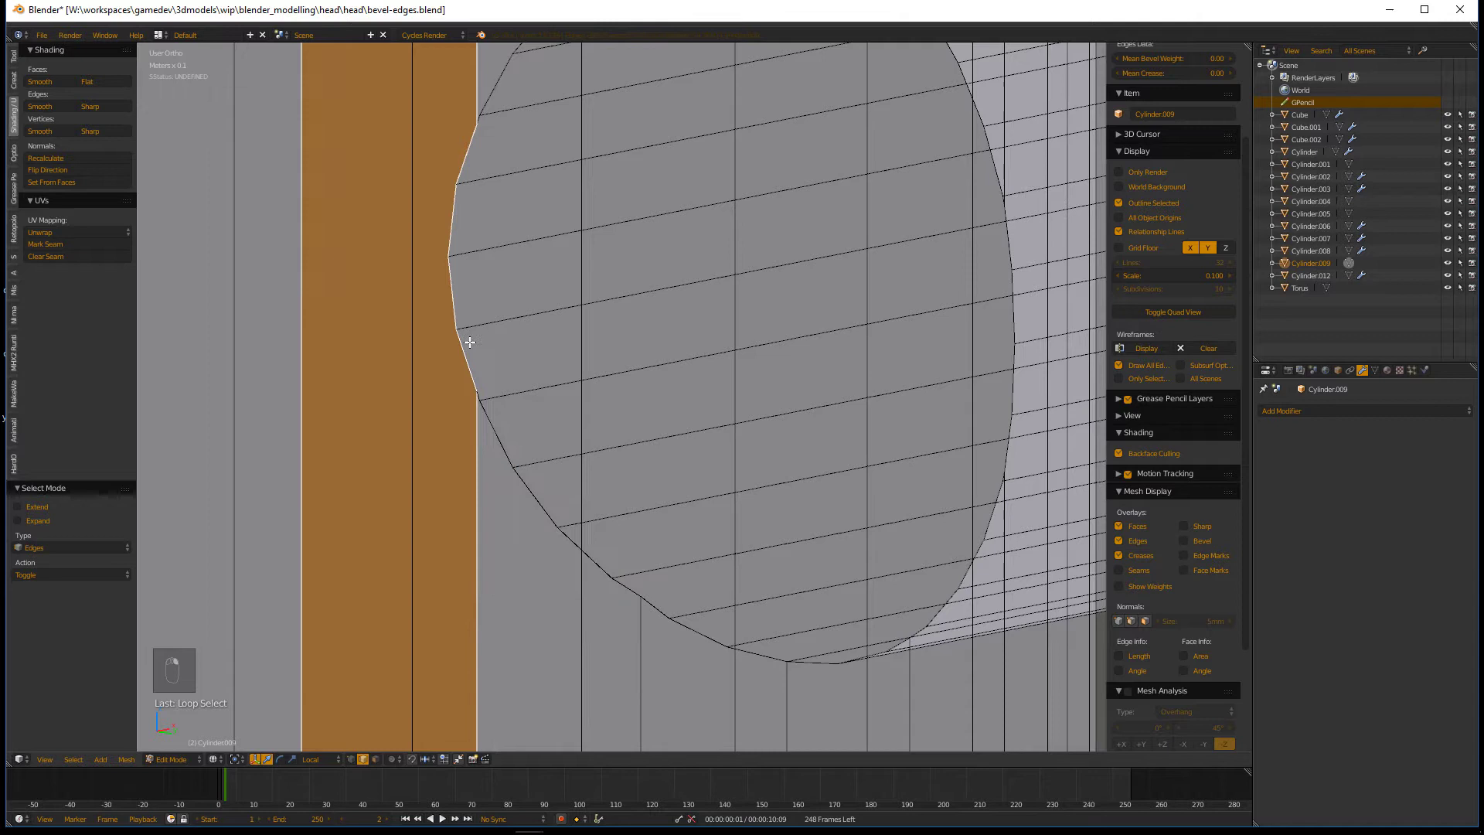
pyautogui.middleClick(494, 421)
pyautogui.moveTo(523, 407); pyautogui.dragTo(647, 341)
pyautogui.moveTo(623, 407); pyautogui.dragTo(719, 462)
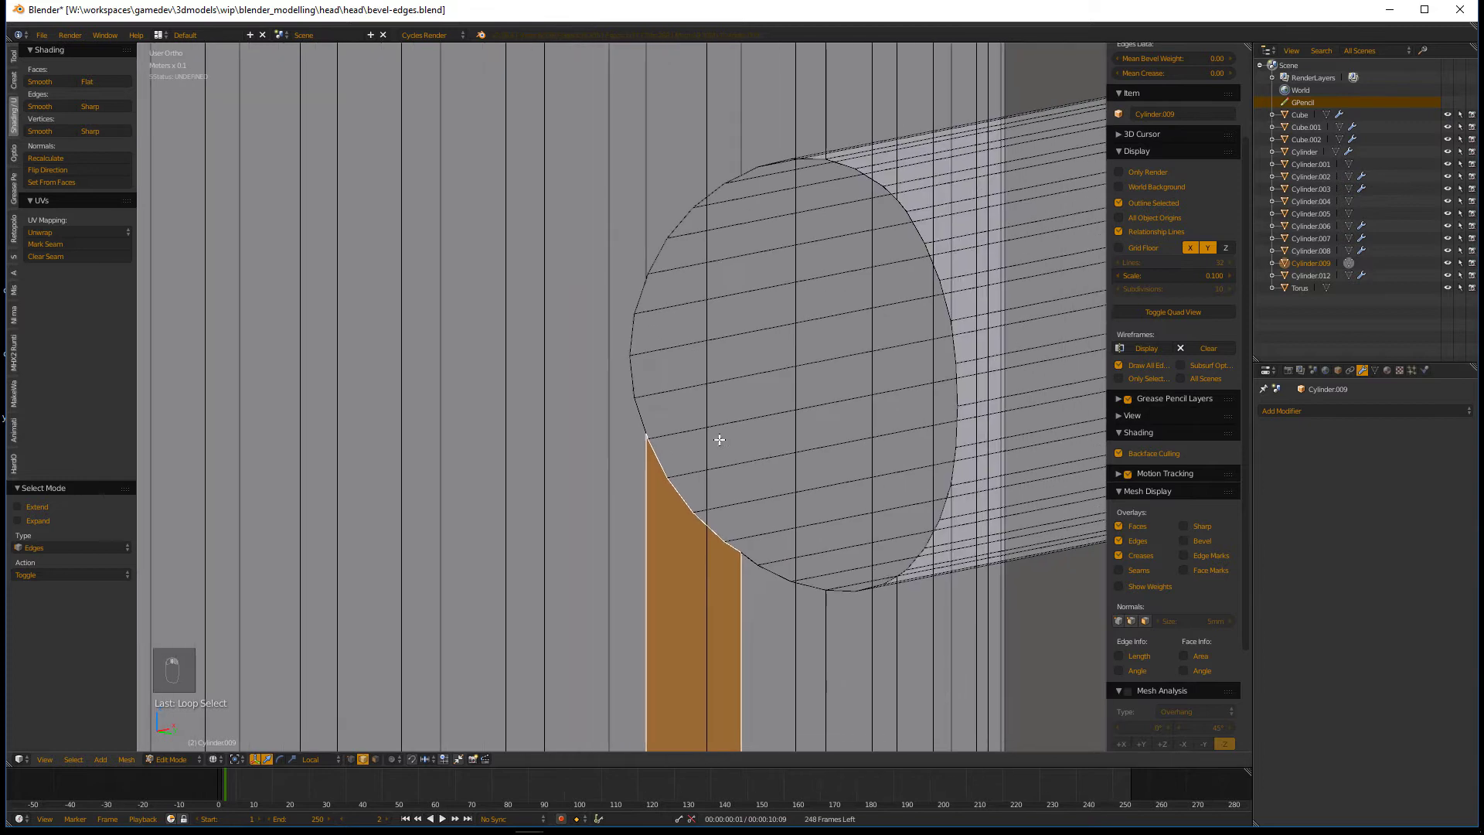
pyautogui.press('ctrl+Tab')
pyautogui.press('a')
pyautogui.press('c')
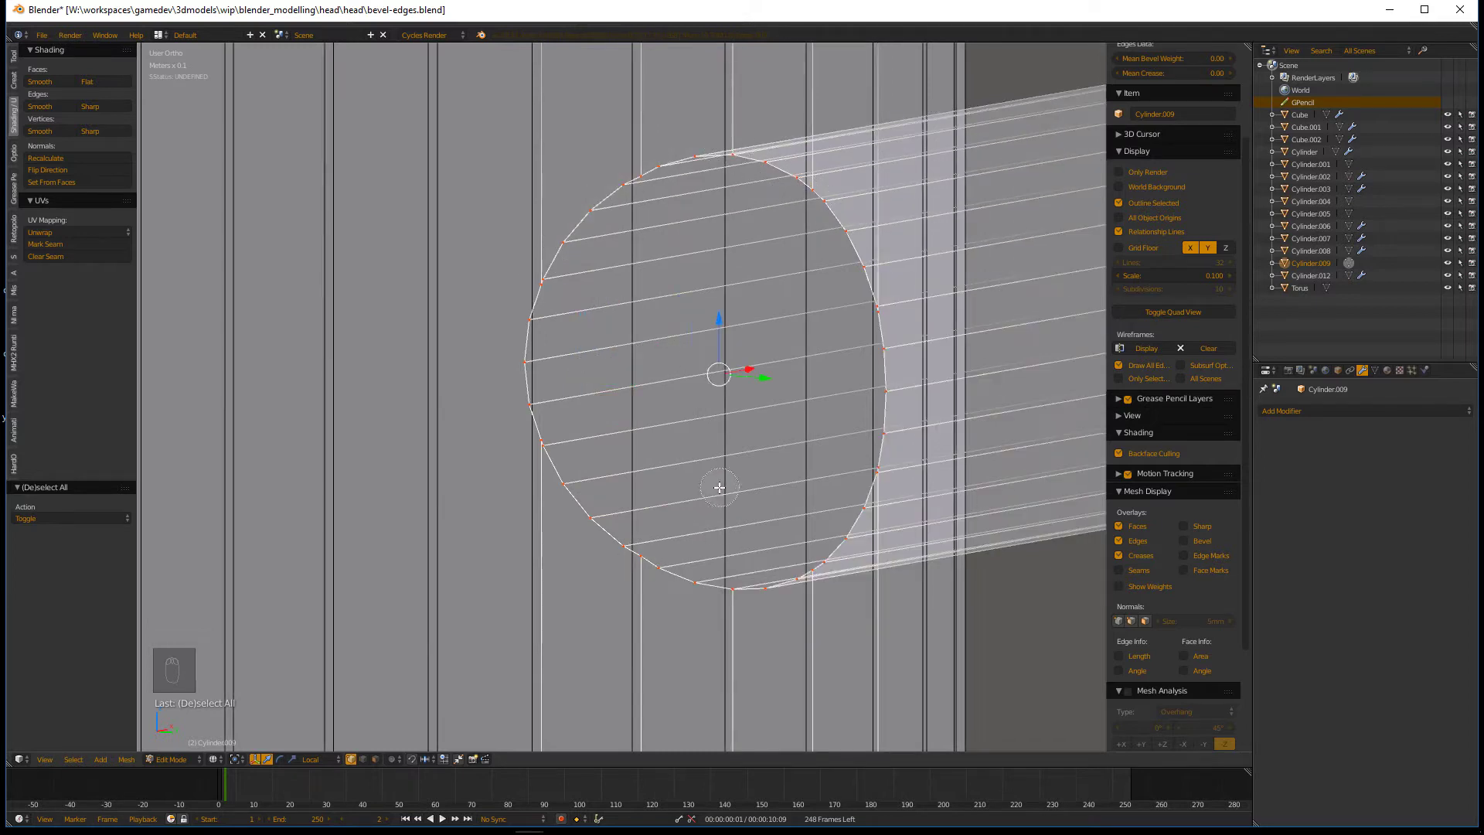
# - Switch to solid shading and start a bevel on the junction edge ring
pyautogui.press('Tab')
pyautogui.press('Tab')
pyautogui.press('z')
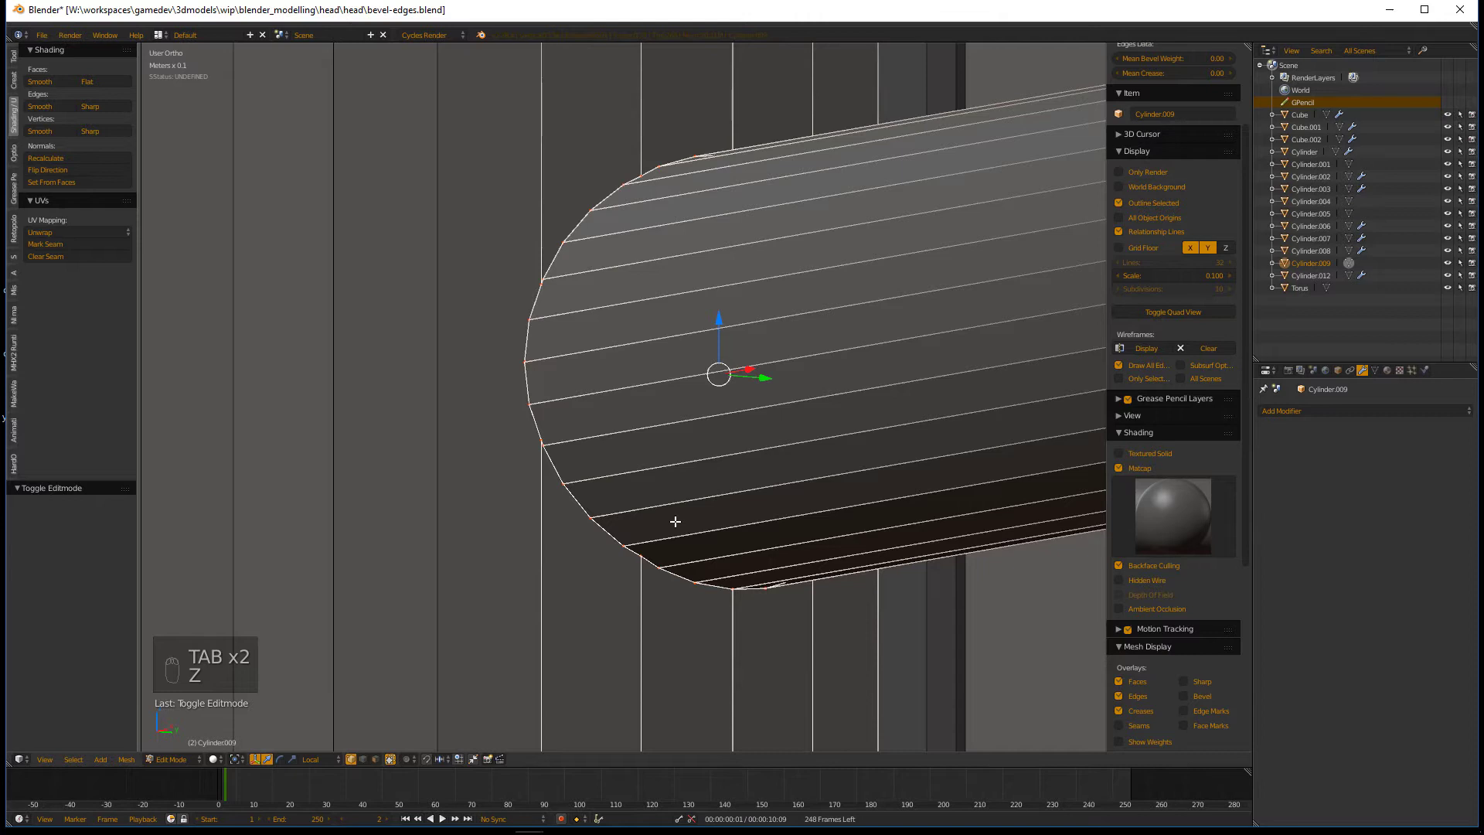
pyautogui.press('ctrl+b')
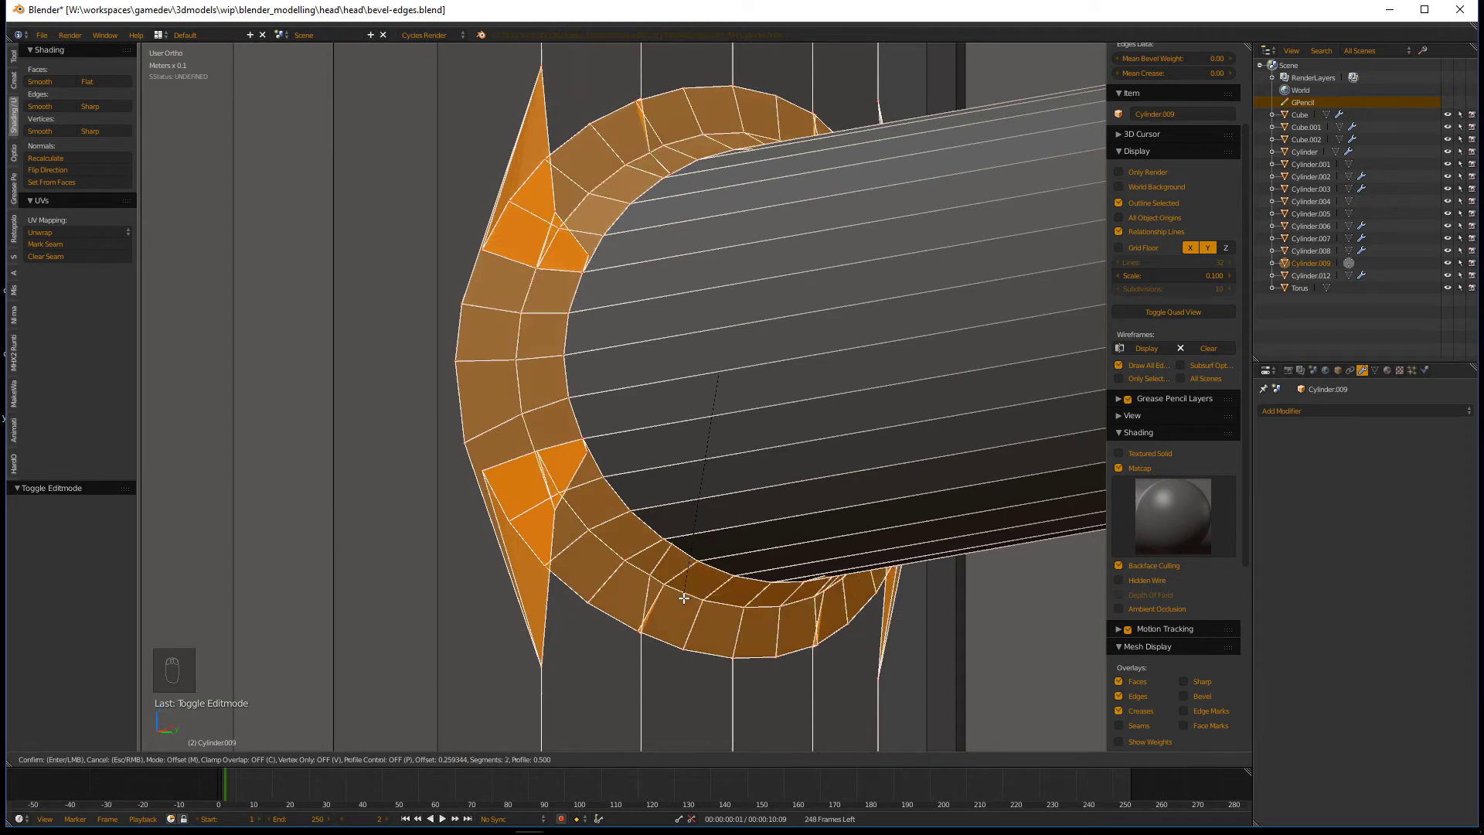
pyautogui.moveTo(505, 546); pyautogui.dragTo(505, 393)
pyautogui.moveTo(535, 353); pyautogui.dragTo(576, 418)
# - Inspect the seam and set the final width of the junction bevel
pyautogui.middleClick(711, 435)
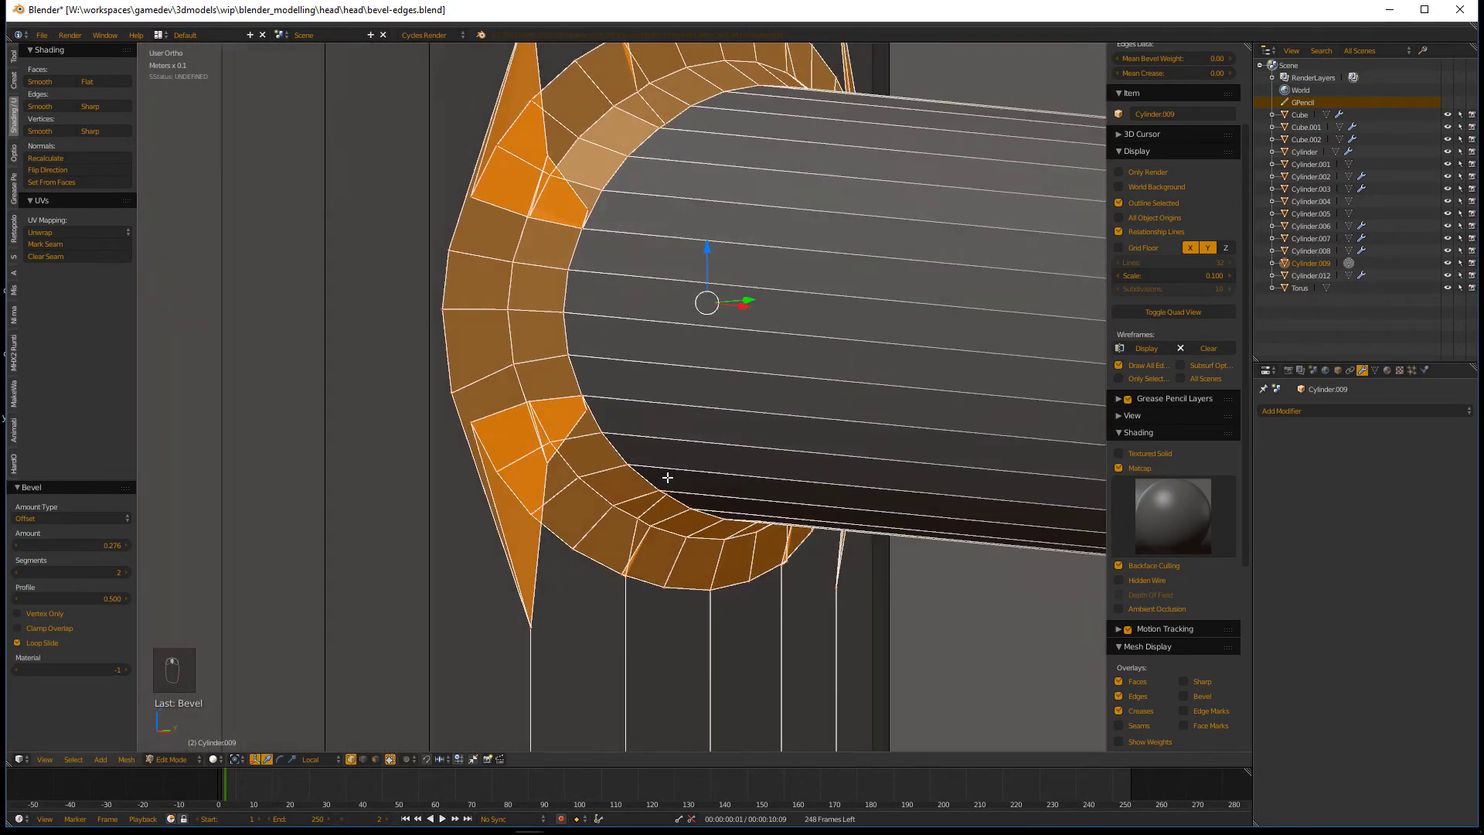
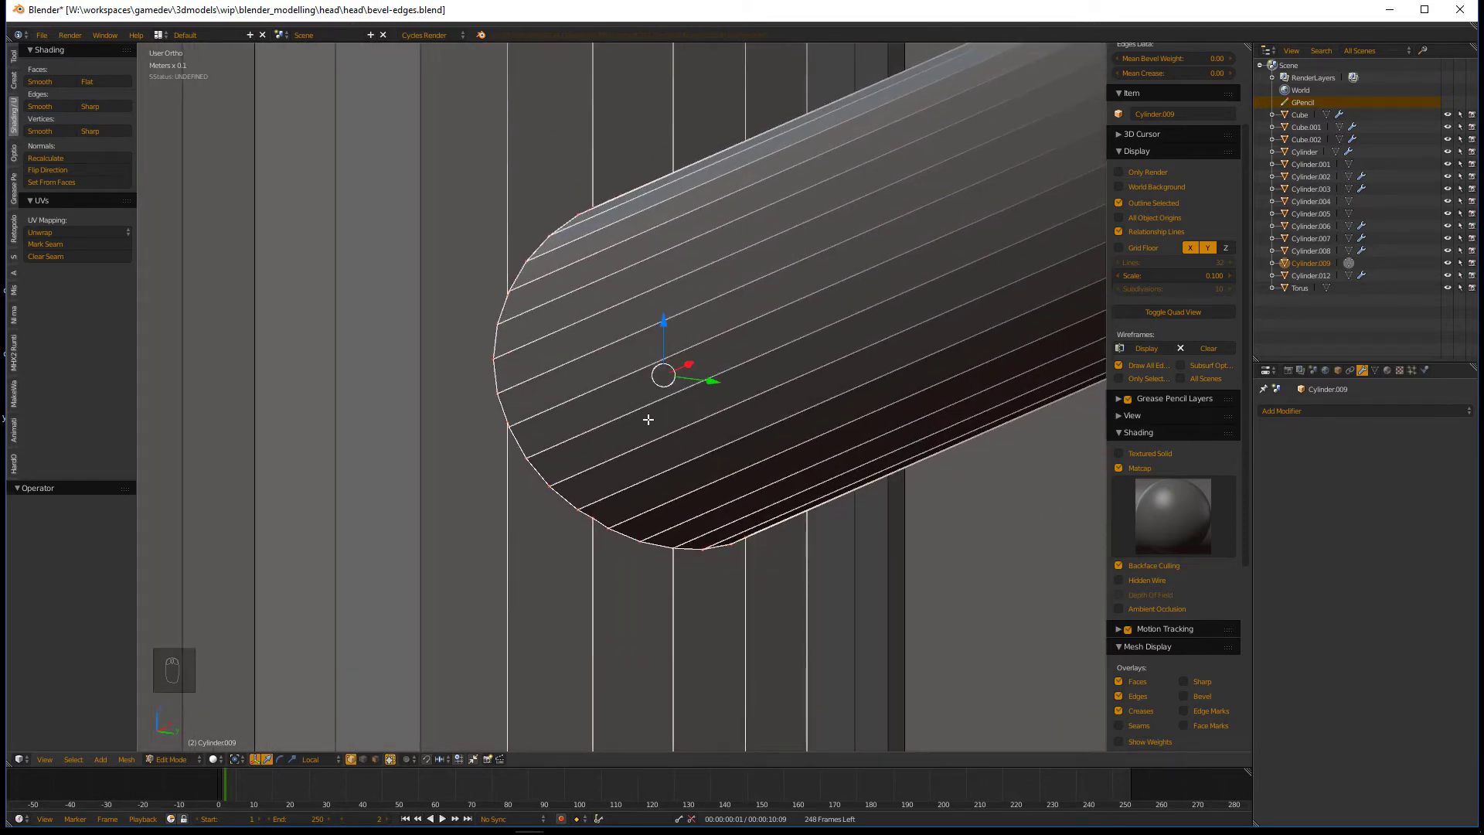
pyautogui.moveTo(680, 526); pyautogui.dragTo(719, 517)
pyautogui.middleClick(722, 517)
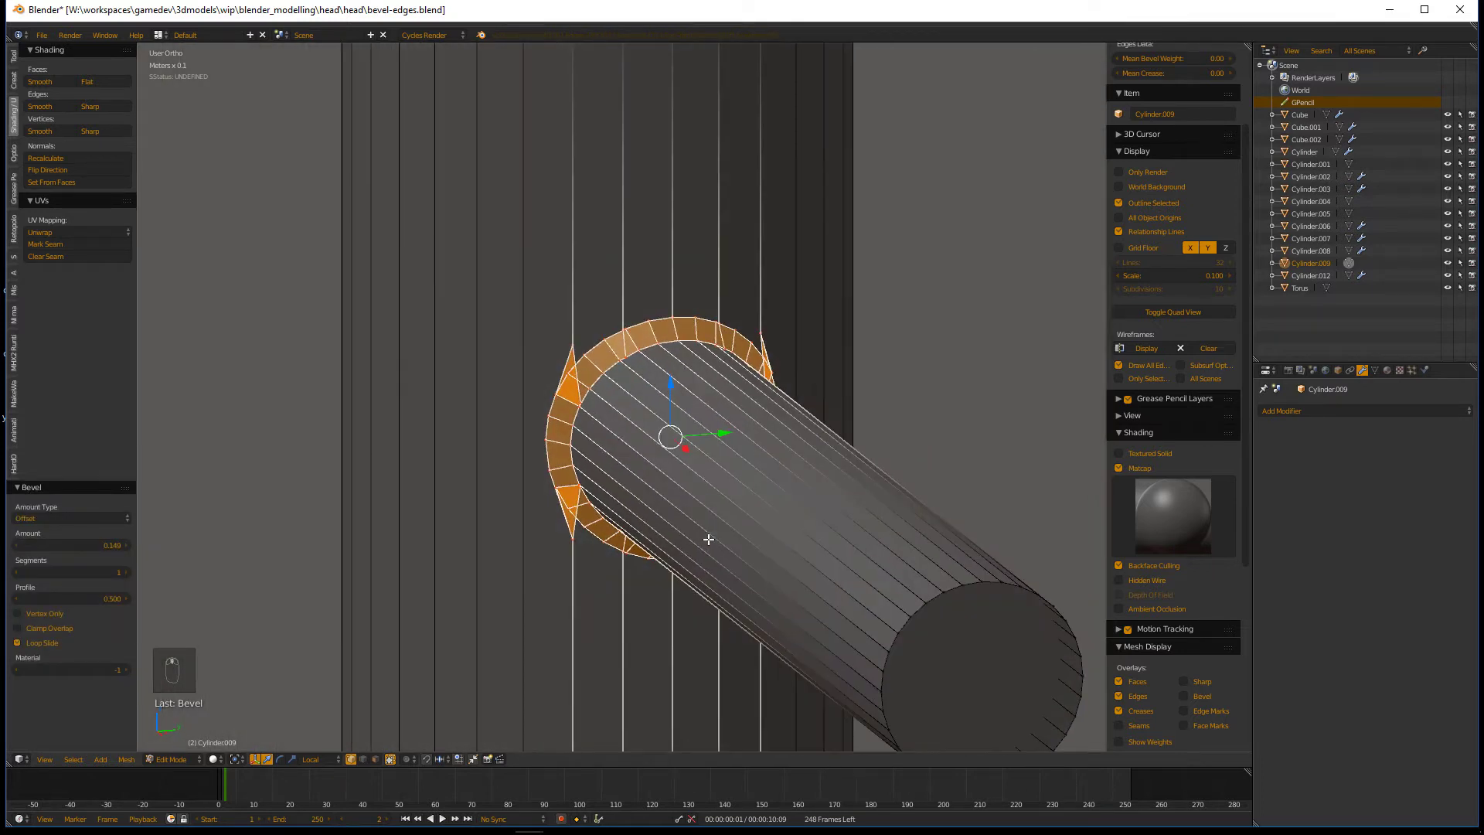
pyautogui.middleClick(633, 527)
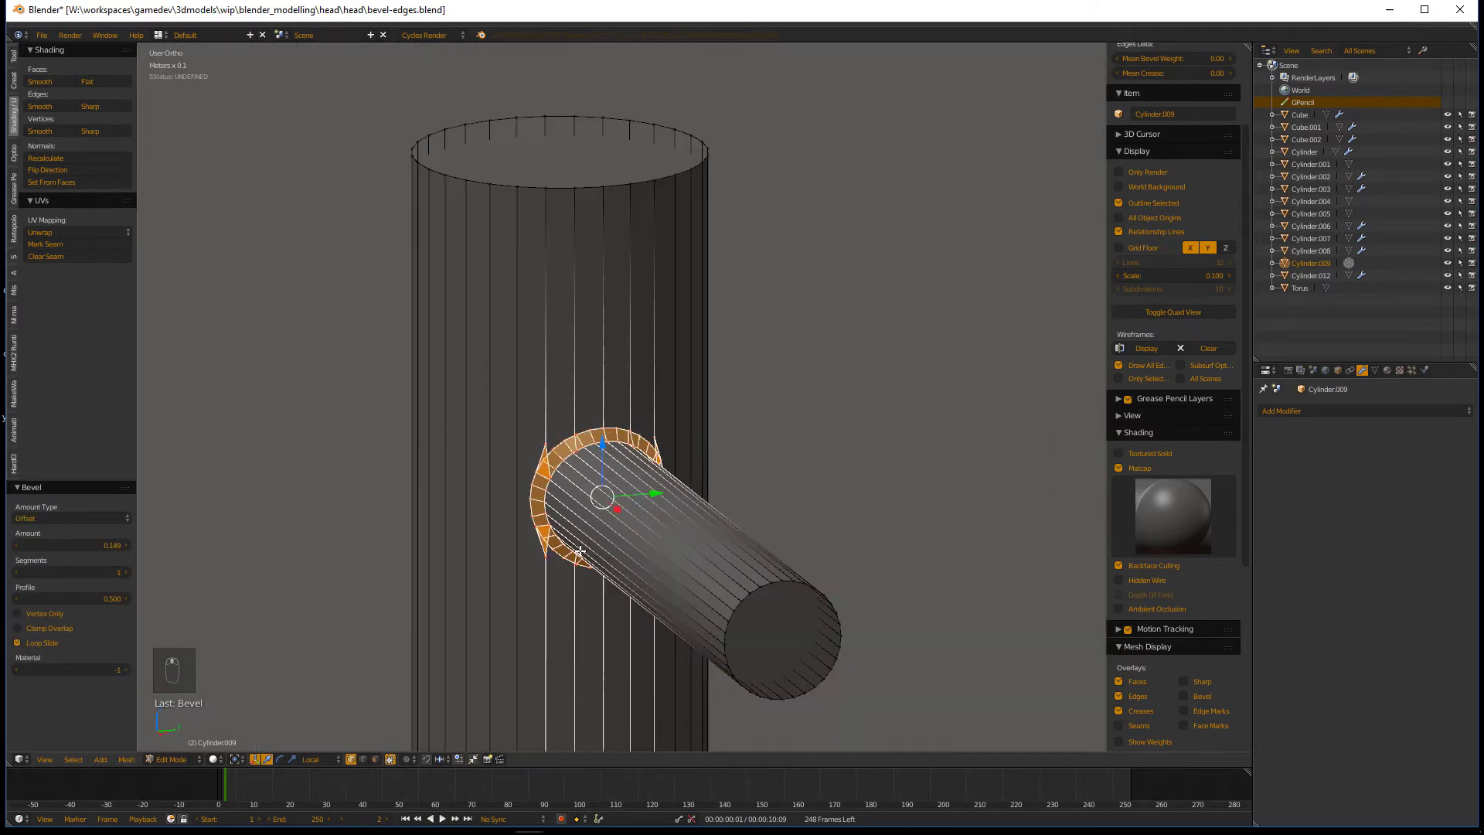
pyautogui.moveTo(529, 551); pyautogui.dragTo(500, 490)
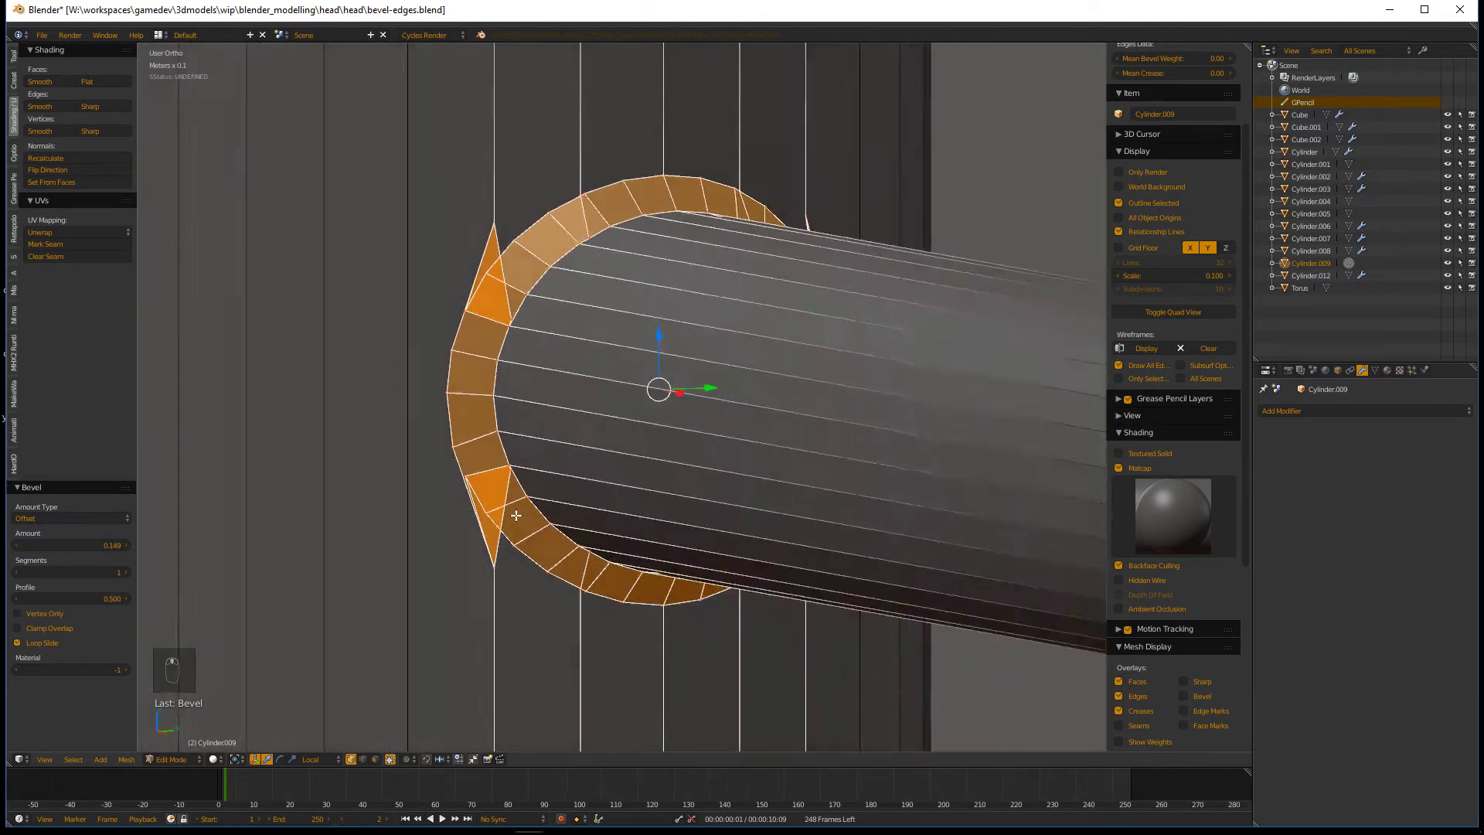
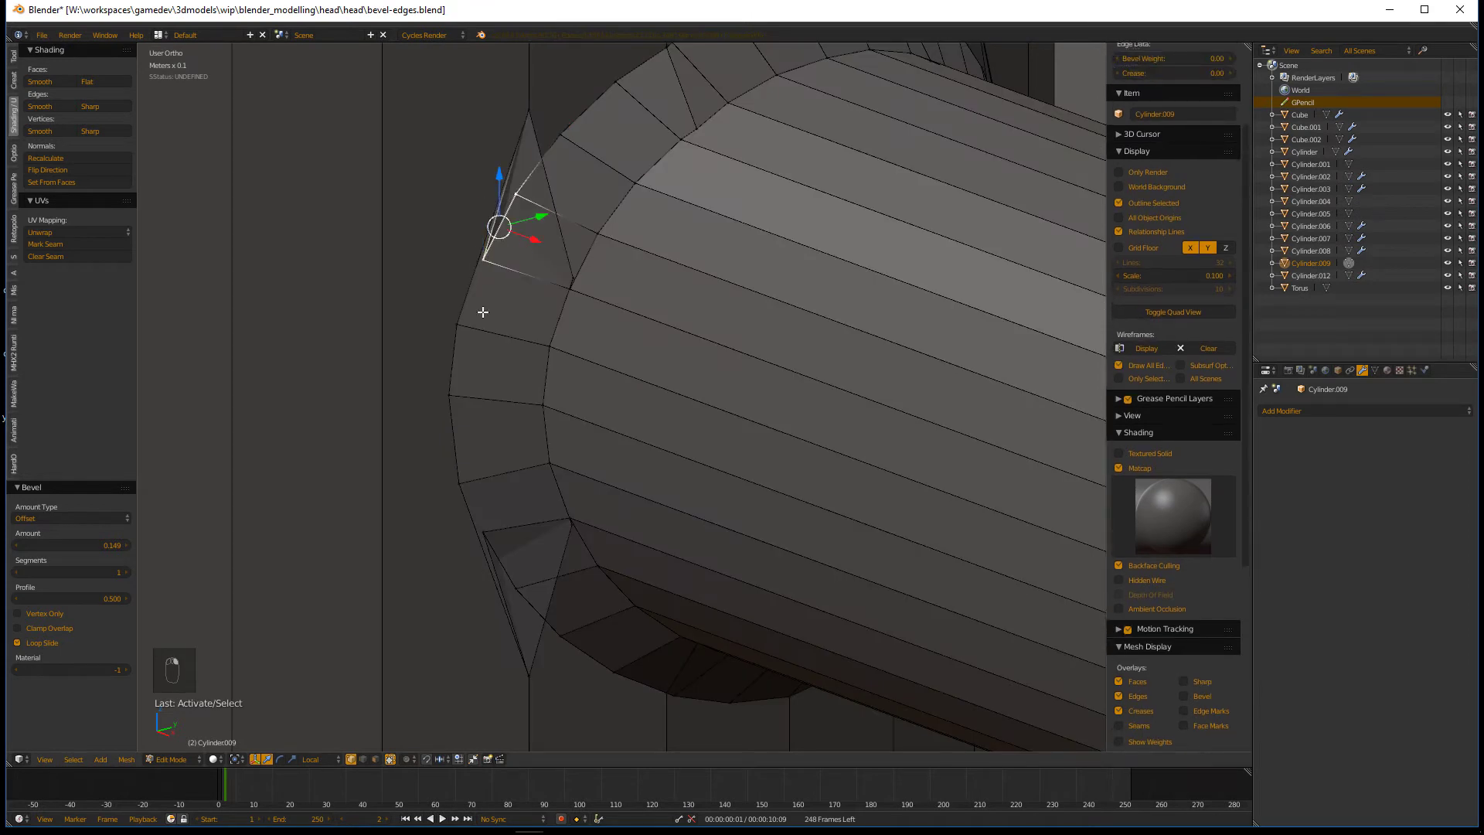
# - Merge the stray bevel vertices left on the seam with Alt+M
pyautogui.press('alt+m')
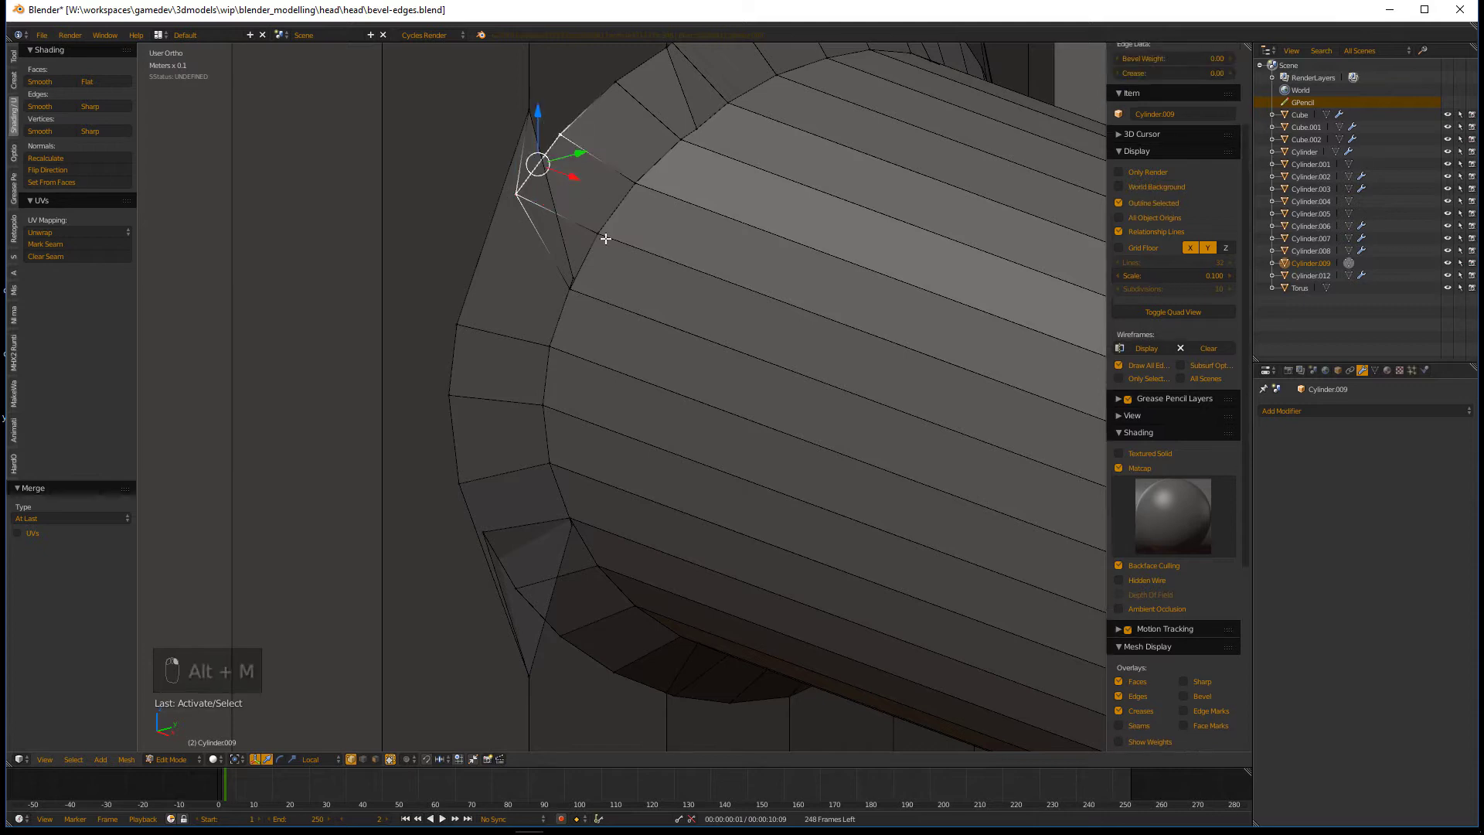
pyautogui.press('alt+m')
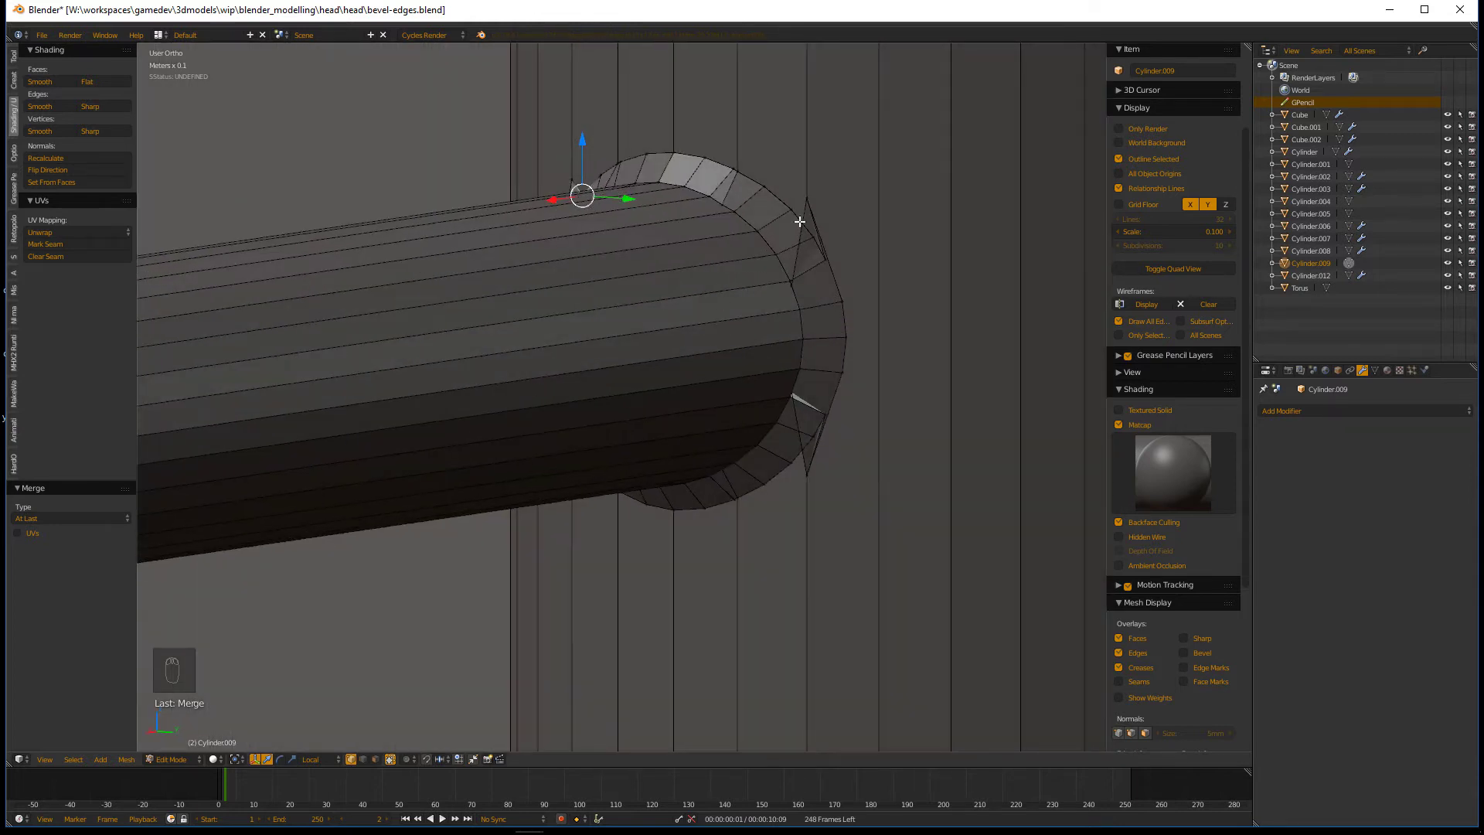
# - Undo repeatedly back to the separate side cylinder from before the merge
pyautogui.press('ctrl+z')
pyautogui.press('ctrl+z')
pyautogui.press('ctrl+z')
pyautogui.press('Tab')
pyautogui.press('Tab')
pyautogui.press('ctrl+z')
pyautogui.press('ctrl+z')
pyautogui.press('Tab')
pyautogui.press('ctrl+z')
pyautogui.press('ctrl+z')
pyautogui.press('ctrl+z')
pyautogui.press('ctrl+z')
pyautogui.press('ctrl+z')
pyautogui.press('ctrl+z')
pyautogui.press('ctrl+z')
pyautogui.press('ctrl+z')
# - Switch to Right Ortho view to look at the pipe end-on from the side
pyautogui.press('KP_3')
pyautogui.press('KP_1')
pyautogui.press('KP_3')
pyautogui.click(586, 372)
pyautogui.press('z')
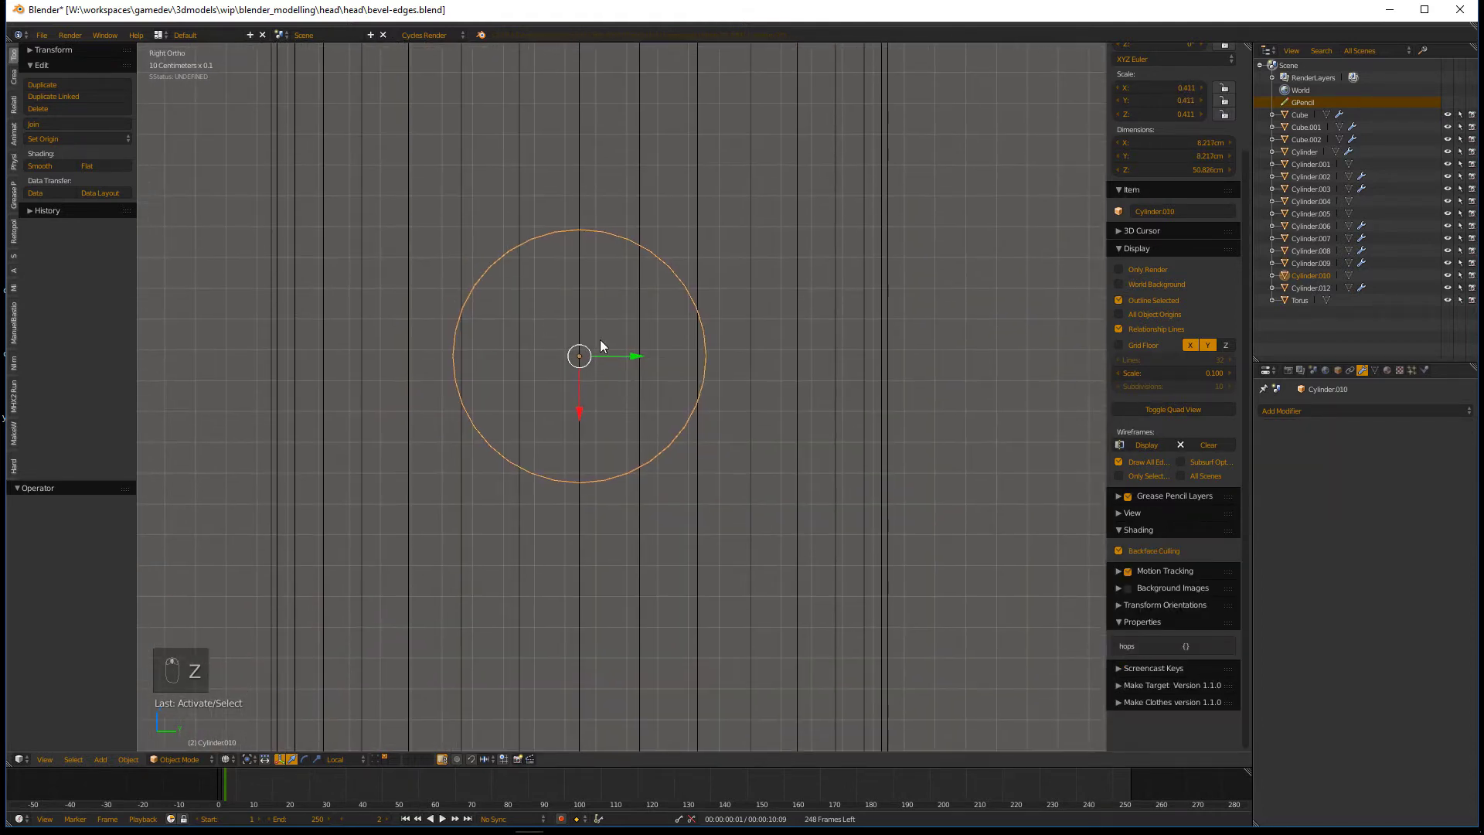
# - Scale the side pipe slightly thicker, redo the union and delete the cutter
pyautogui.press('s')
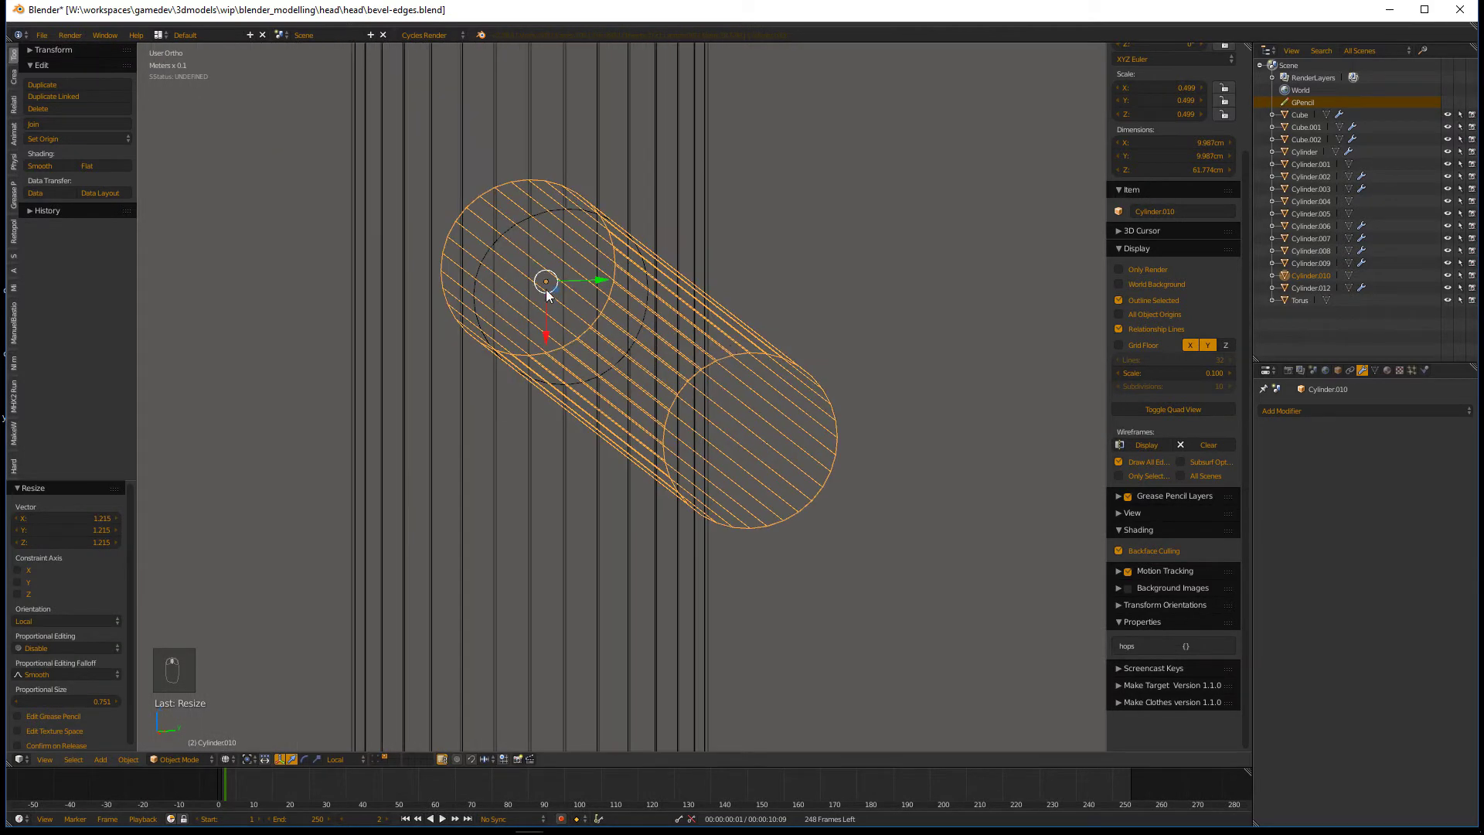
pyautogui.press('Tab')
pyautogui.press('Tab')
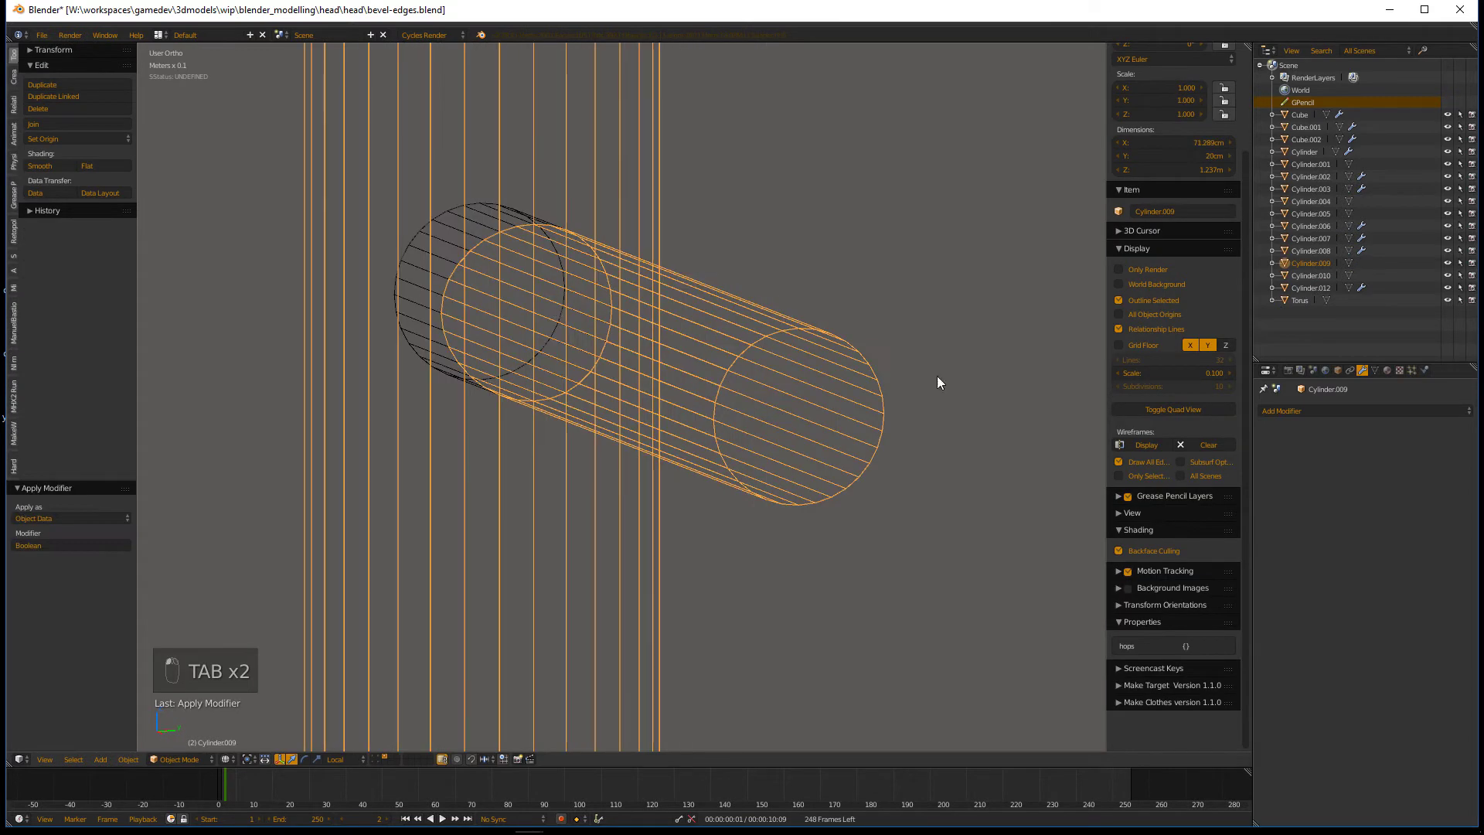
pyautogui.press('Delete')
# - Enter edge editing and select the junction loop to start bevelling it
pyautogui.press('Tab')
pyautogui.press('ctrl+Tab')
pyautogui.press('a')
pyautogui.press('space')
# - Bevel the edge rings at the cylinder ends and the pipe-pillar junction
pyautogui.press('c')
pyautogui.press('z')
pyautogui.press('ctrl+b')
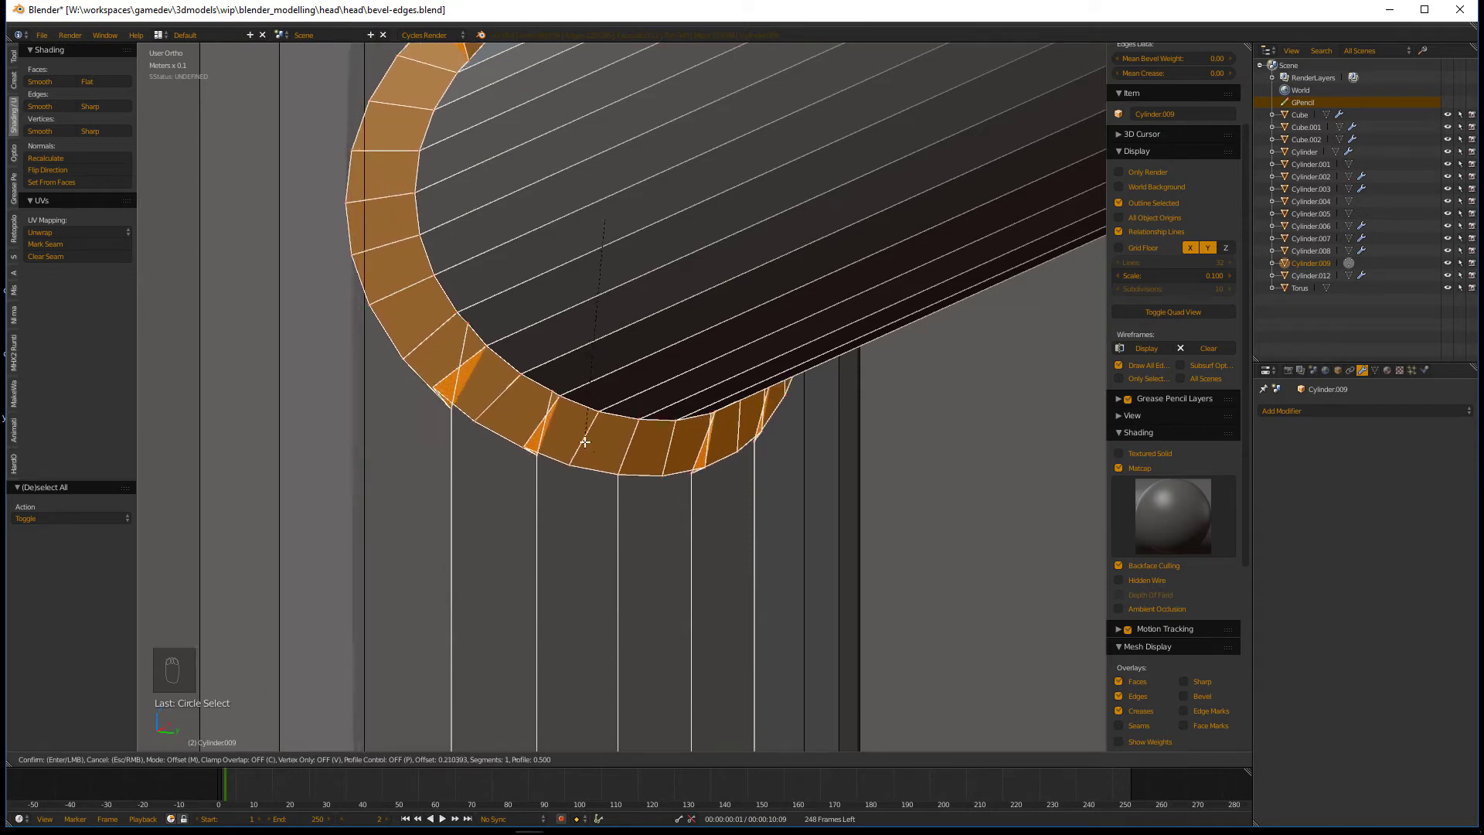
pyautogui.press('ctrl+b')
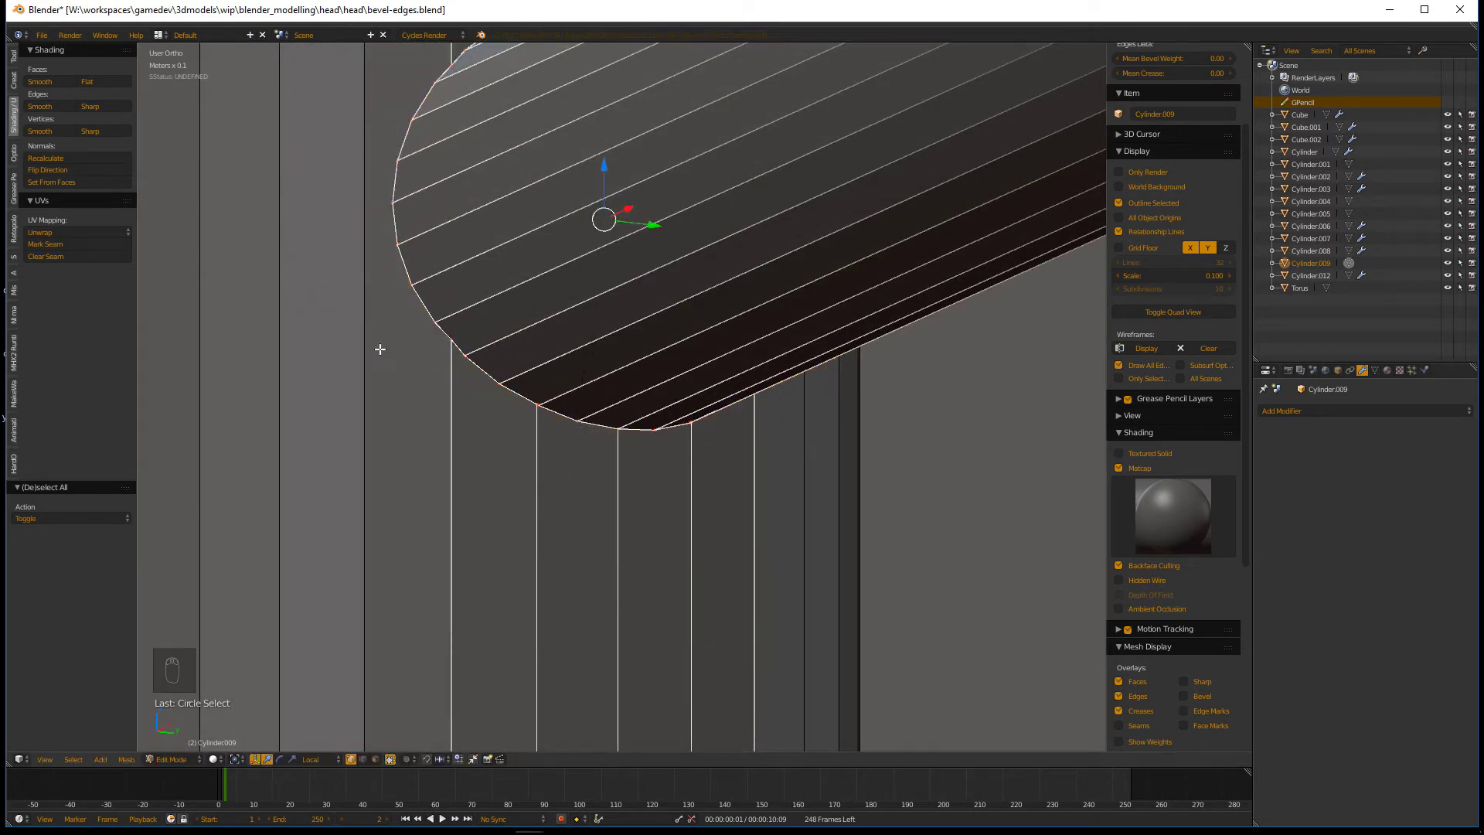
pyautogui.press('ctrl+b')
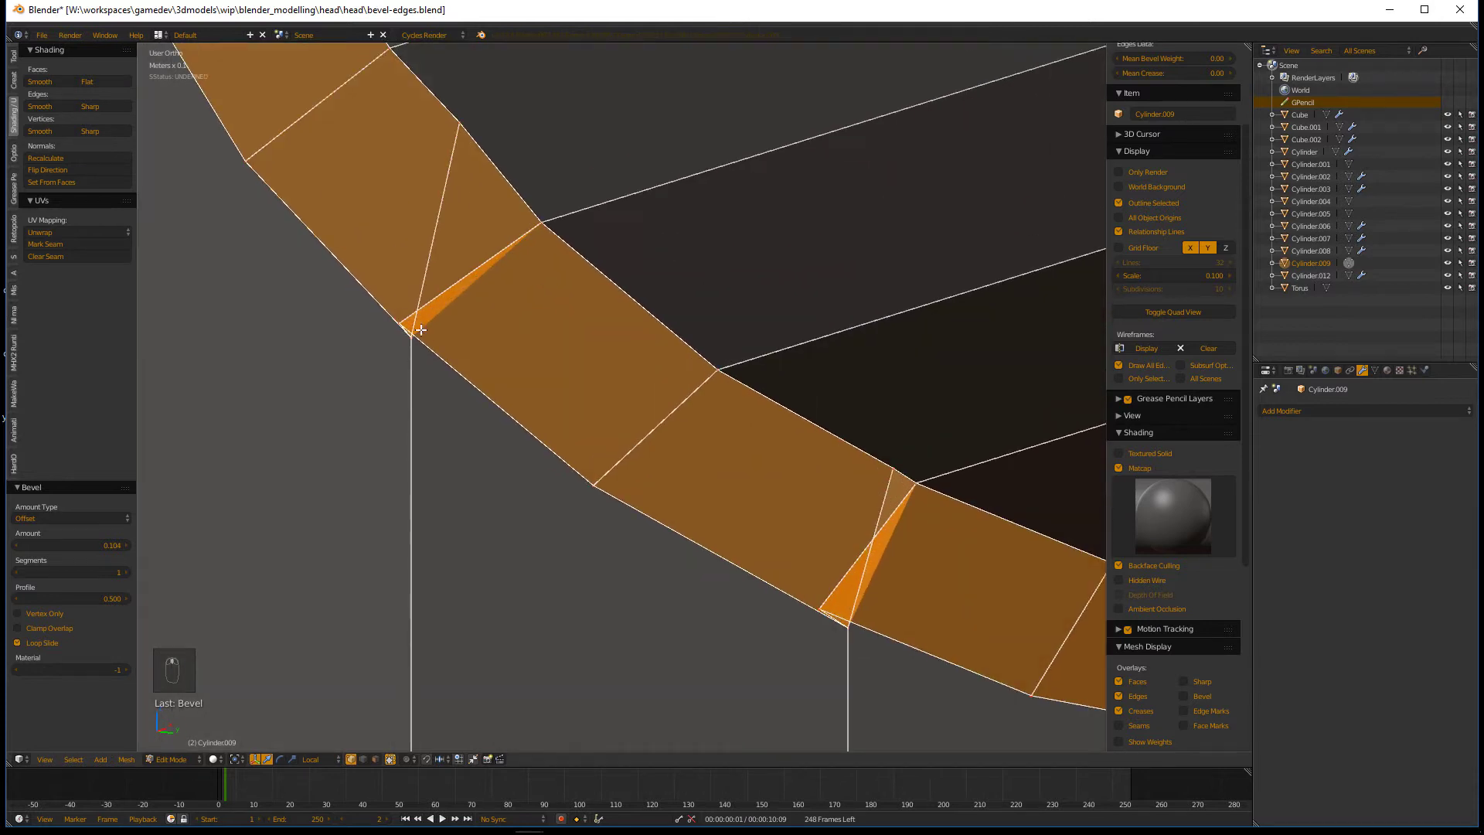
# - Merge the stray bevel vertices around the junction seam one by one
pyautogui.press('alt+m')
pyautogui.rightClick(820, 606)
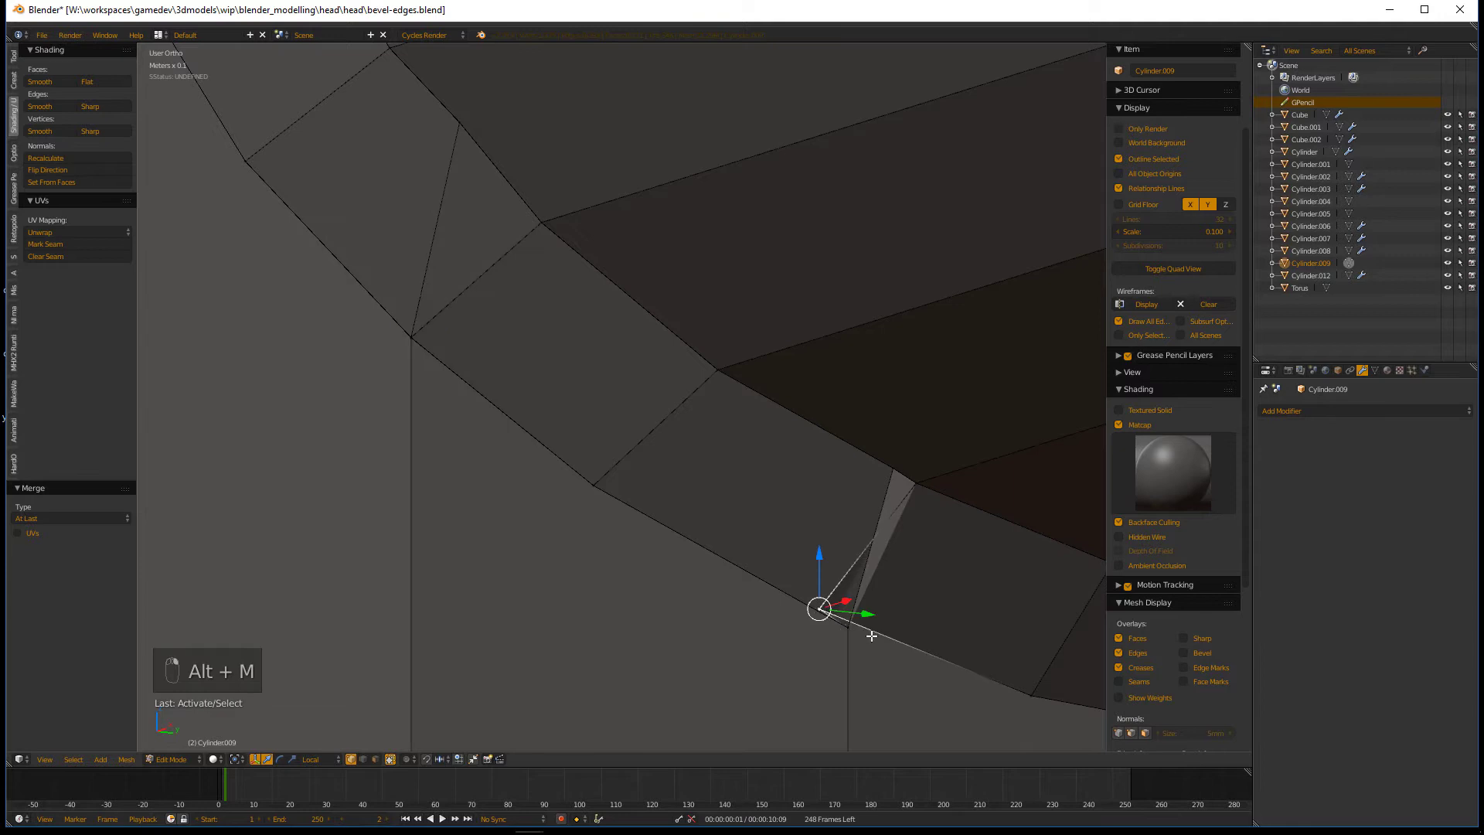
pyautogui.press('alt+m')
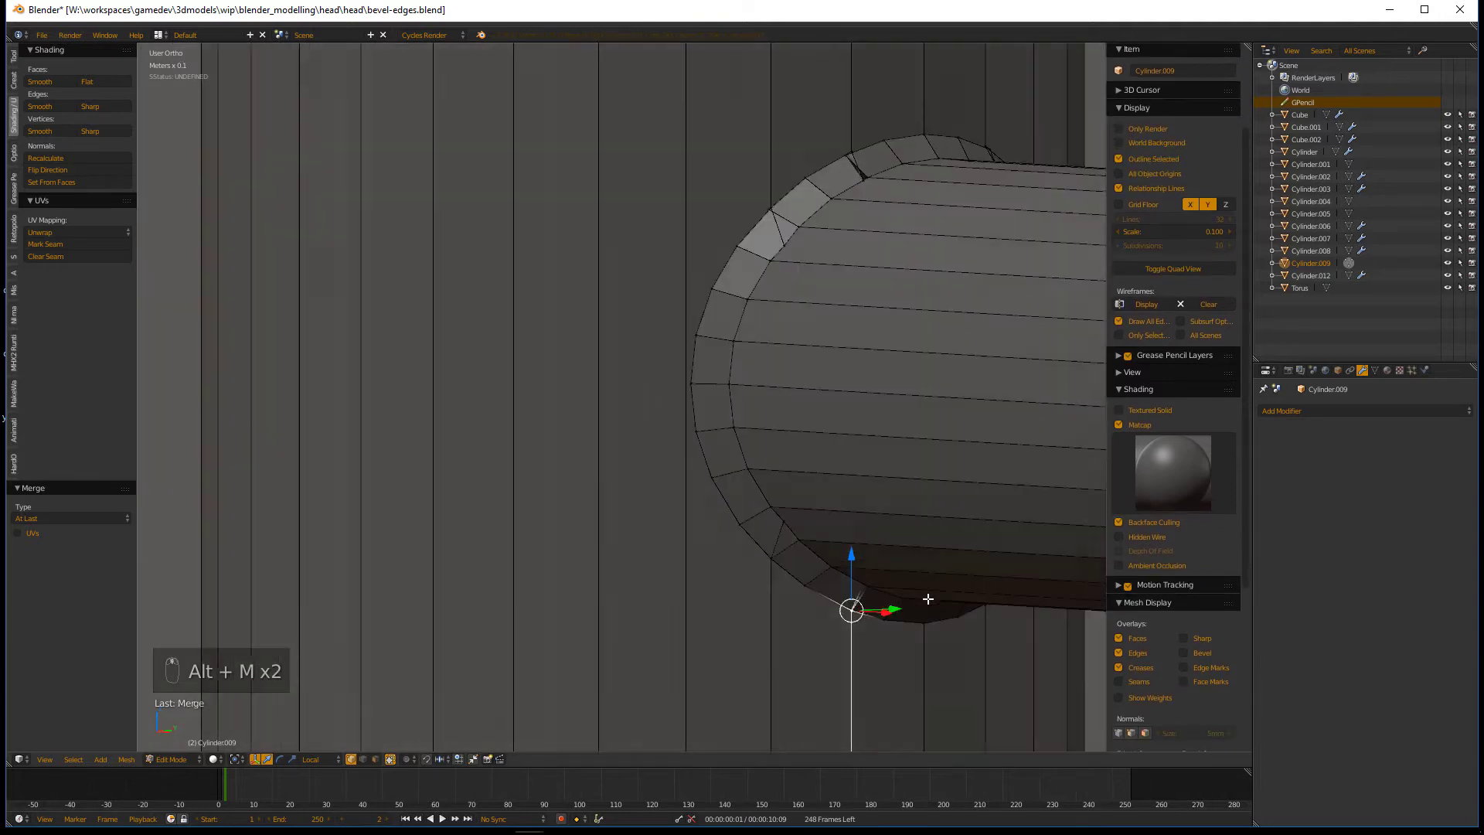
pyautogui.press('alt+m')
pyautogui.click(966, 115)
pyautogui.press('alt+m')
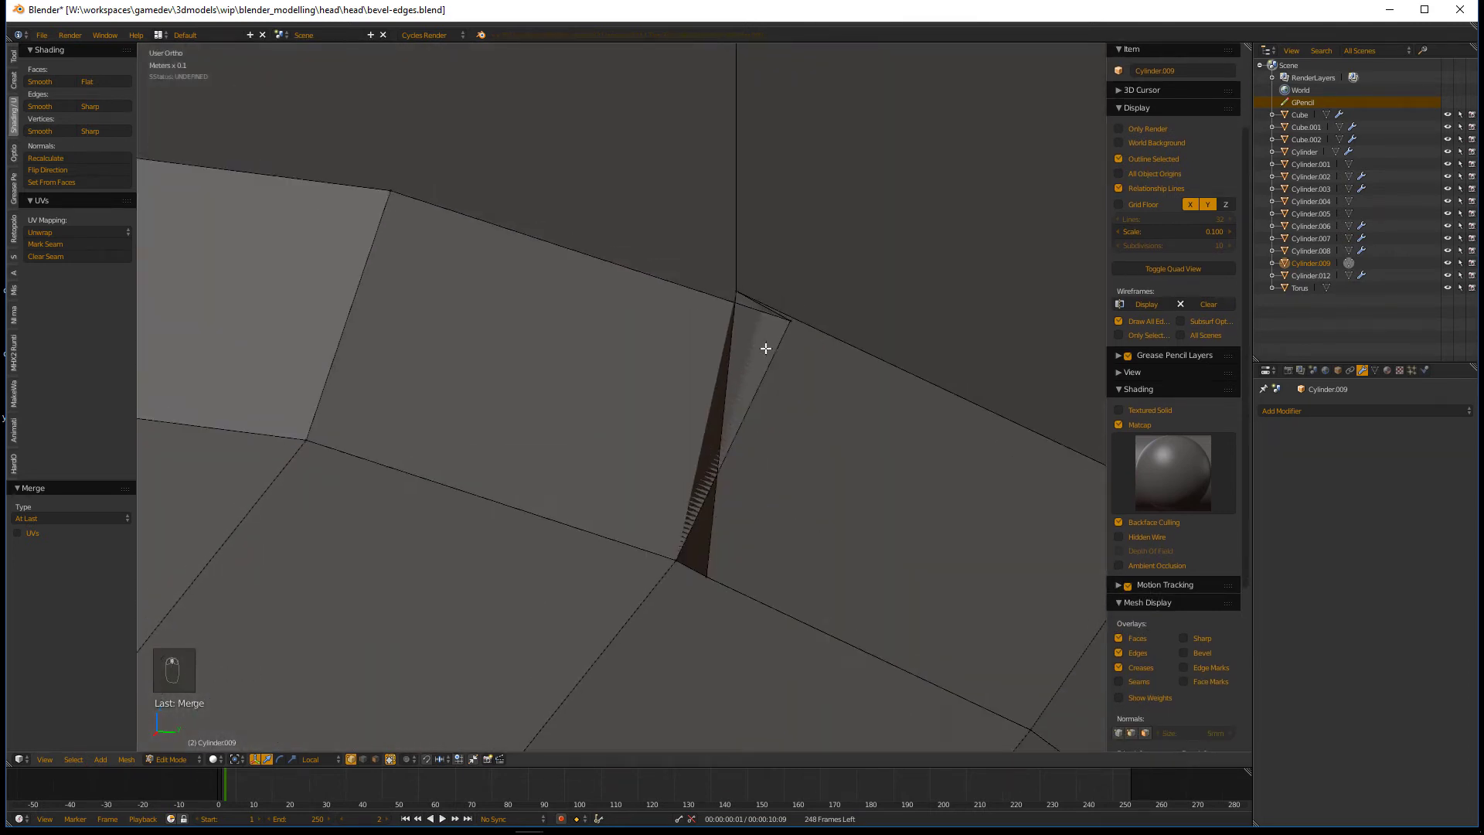
pyautogui.press('alt+m')
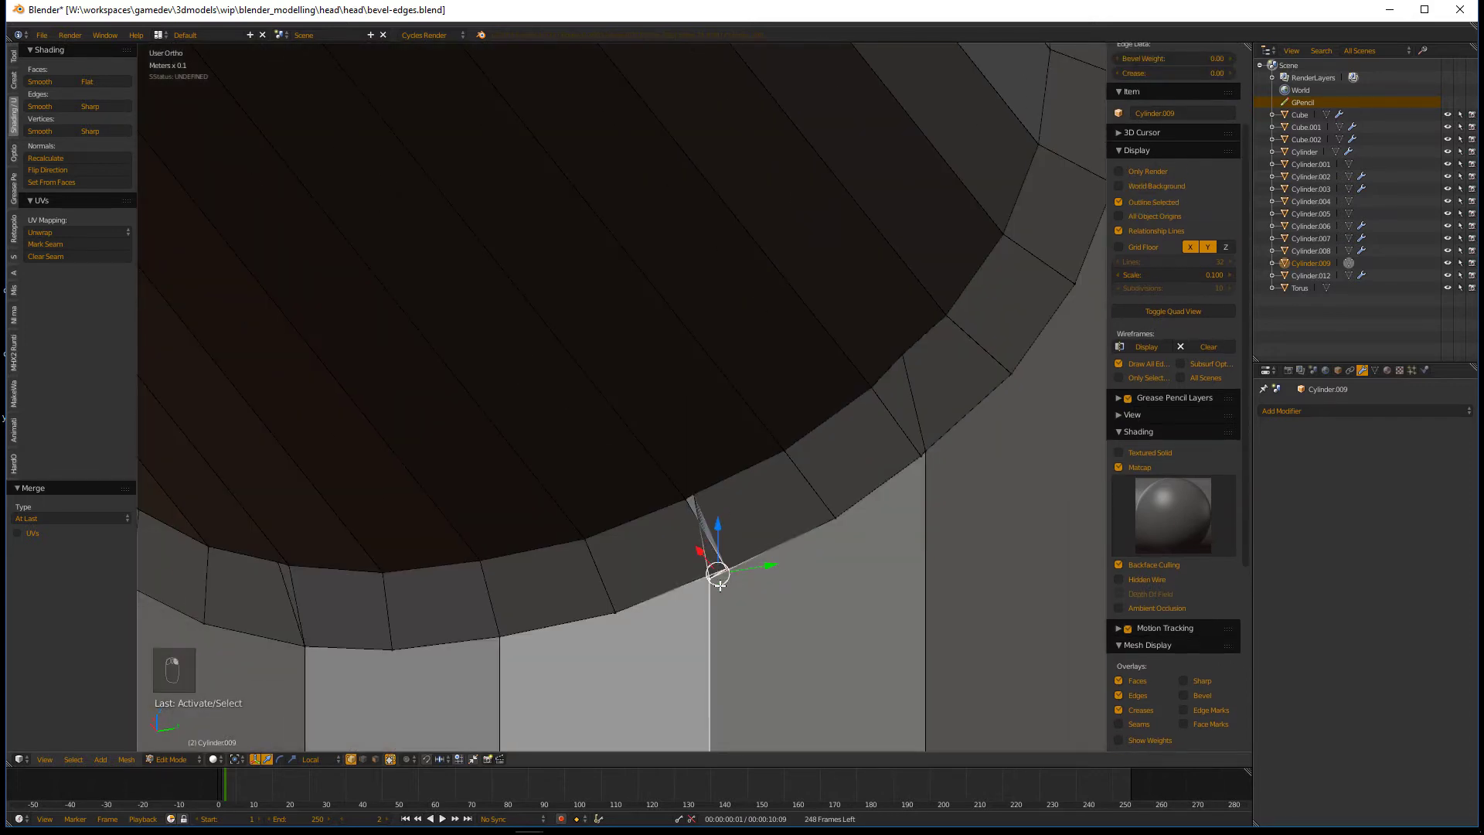
pyautogui.press('alt+m')
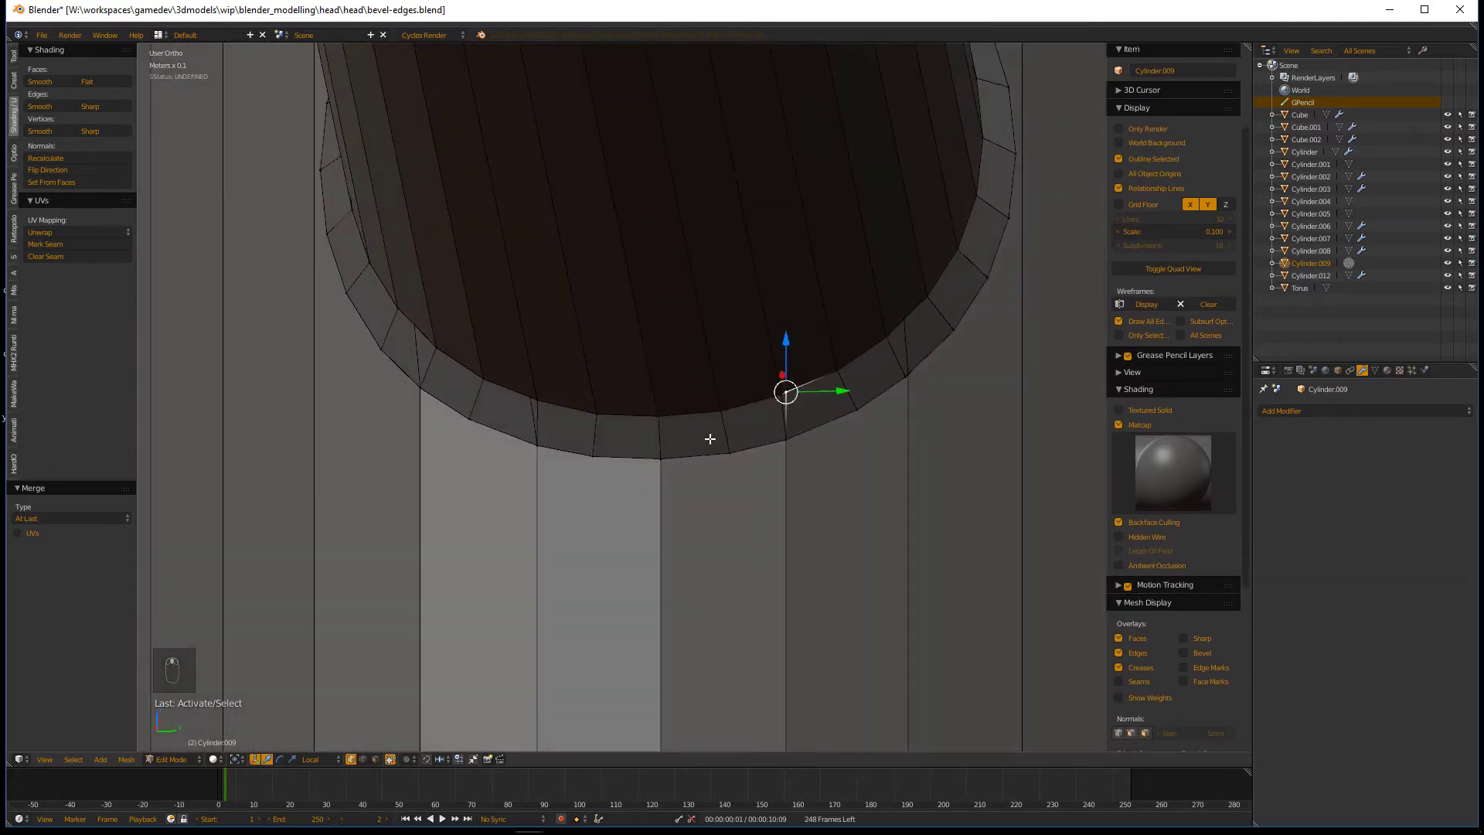
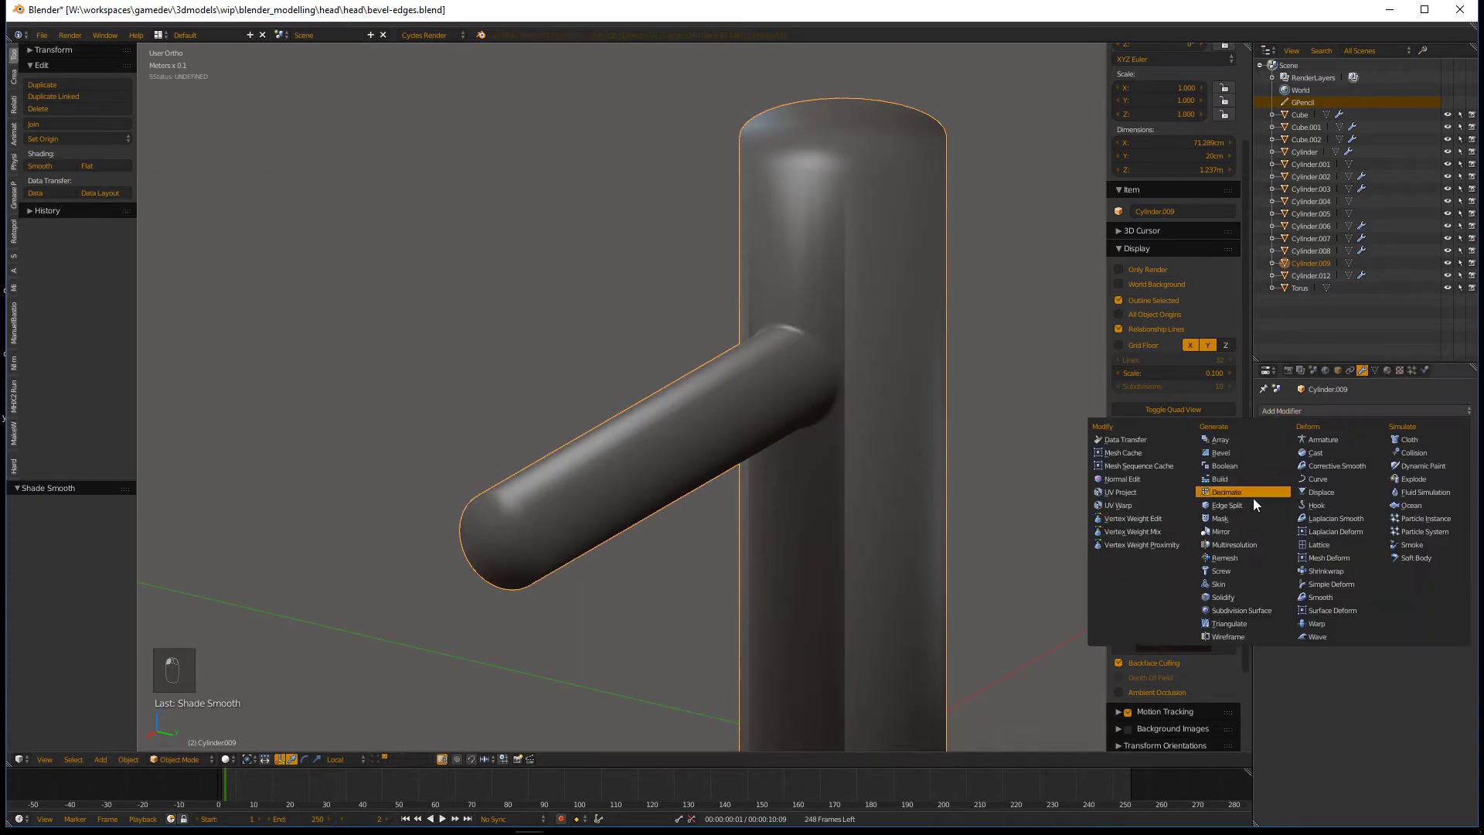
# - Undo back to the pillar carrying a Boolean union with the separate Cylinder.010 arm
pyautogui.moveTo(912, 503); pyautogui.dragTo(861, 456)
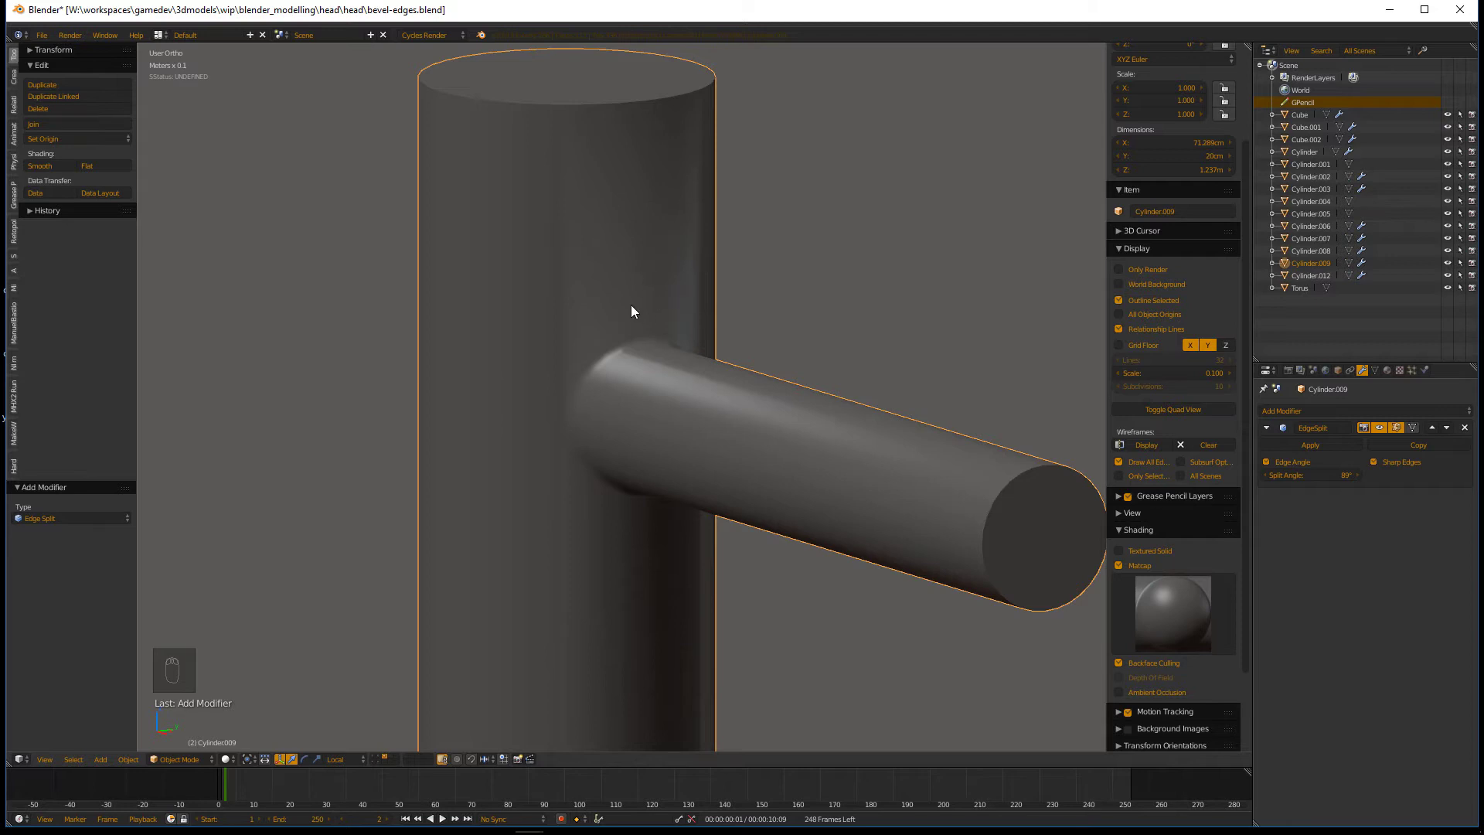
pyautogui.press('Tab')
pyautogui.press('ctrl+z')
pyautogui.press('Tab')
pyautogui.press('ctrl+z')
pyautogui.press('ctrl+z')
pyautogui.press('ctrl+z')
pyautogui.press('ctrl+z')
pyautogui.press('ctrl+z')
pyautogui.press('ctrl+z')
pyautogui.press('ctrl+z')
pyautogui.press('ctrl+z')
pyautogui.press('ctrl+z')
pyautogui.press('ctrl+z')
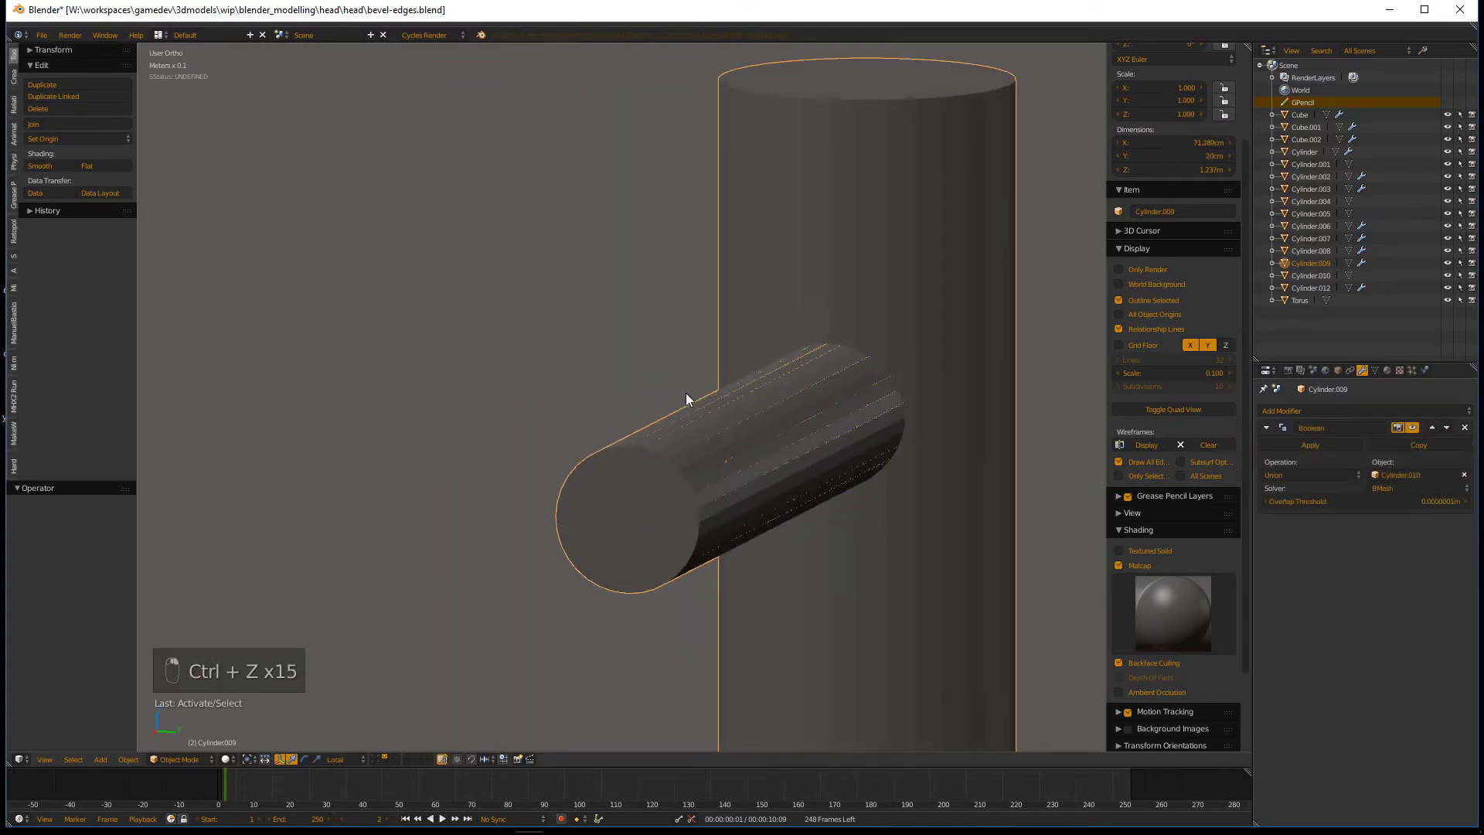
# - Switch to Right Ortho view to look straight along the arm
pyautogui.press('KP_1')
pyautogui.press('KP_3')
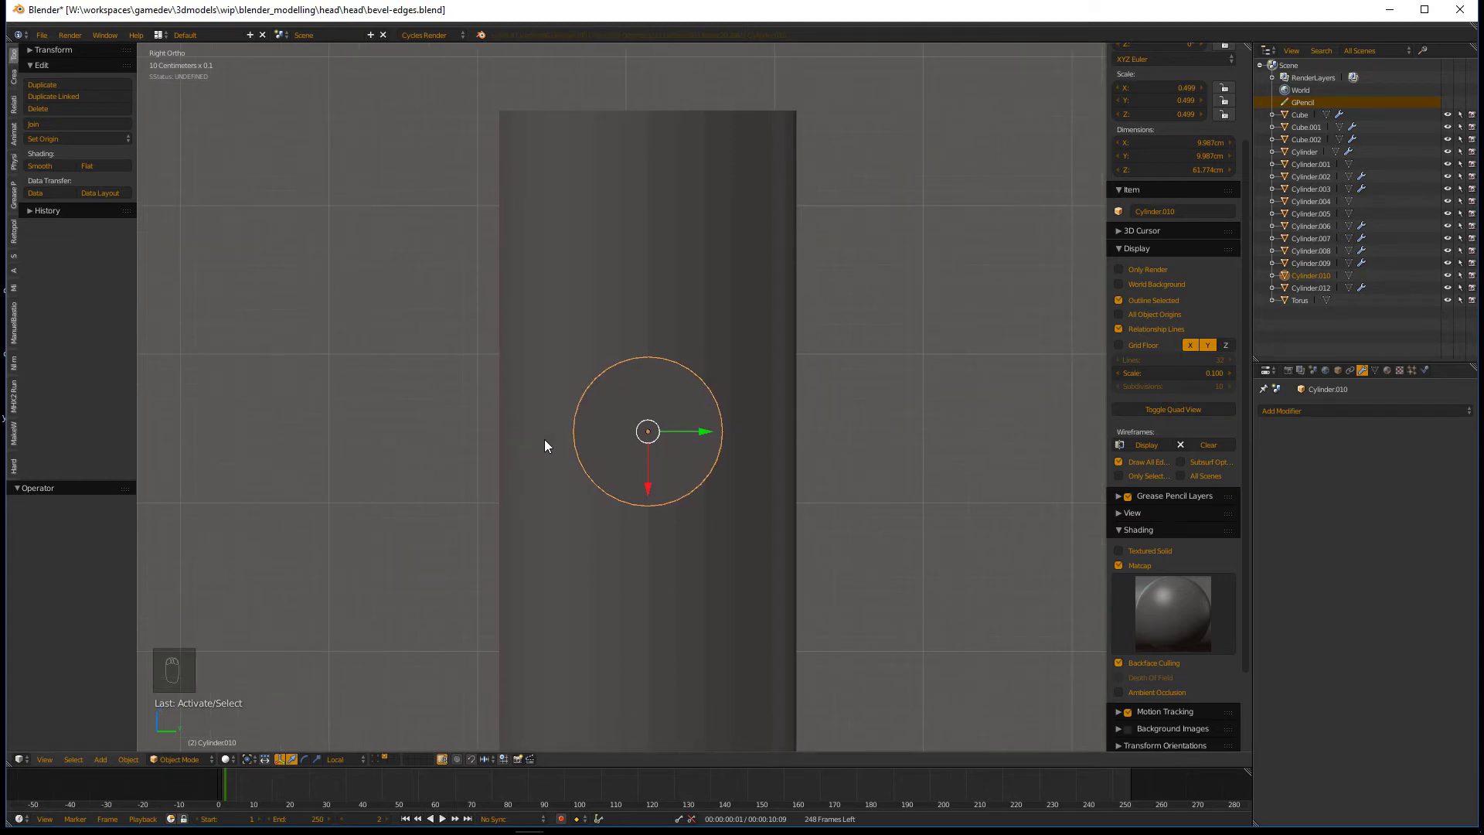
# - Duplicate the arm cylinder in place and scale the copy up around the arm
pyautogui.moveTo(627, 427); pyautogui.dragTo(689, 350)
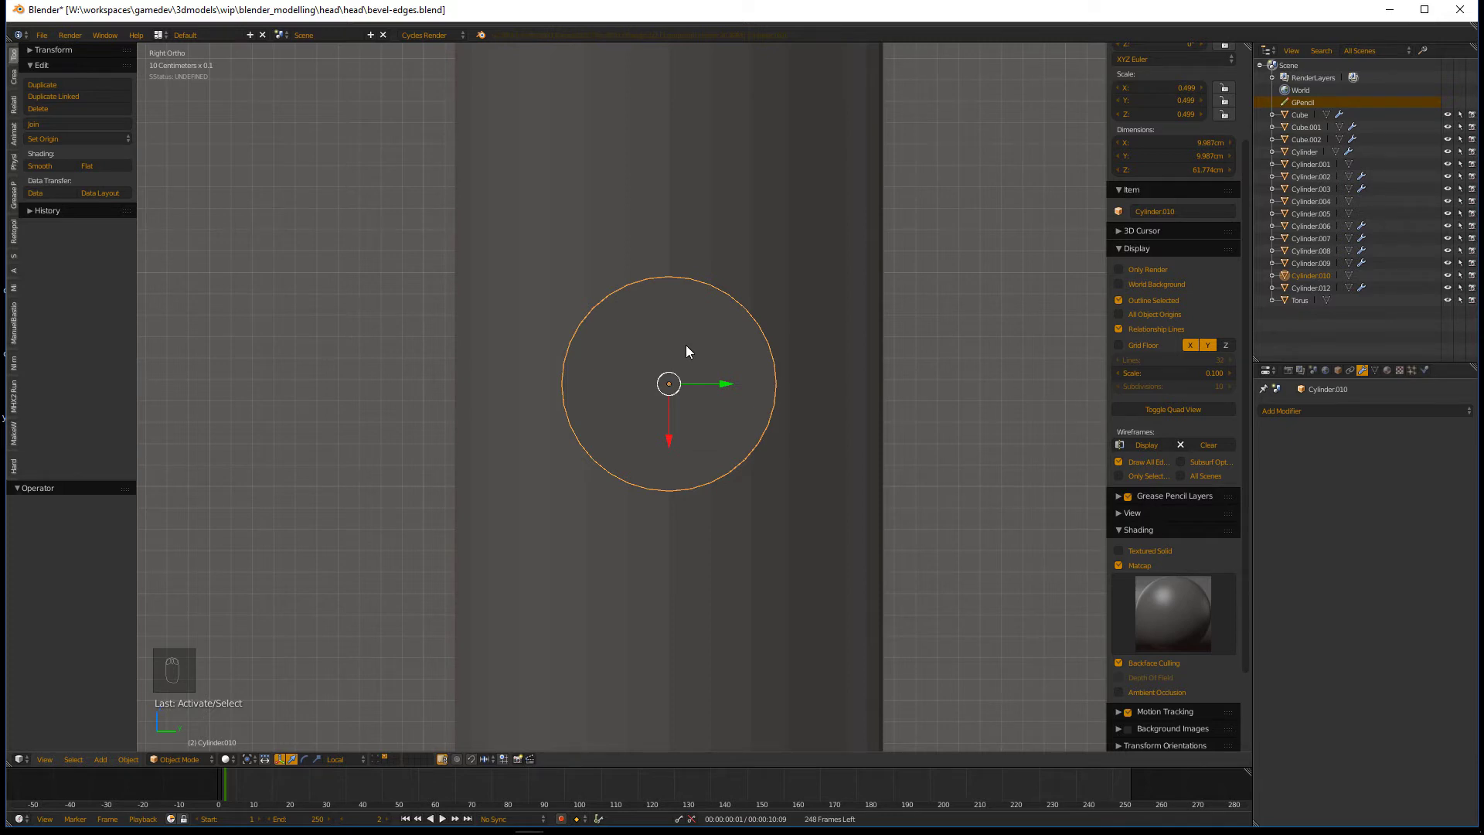
pyautogui.press('z')
pyautogui.press('shift+d')
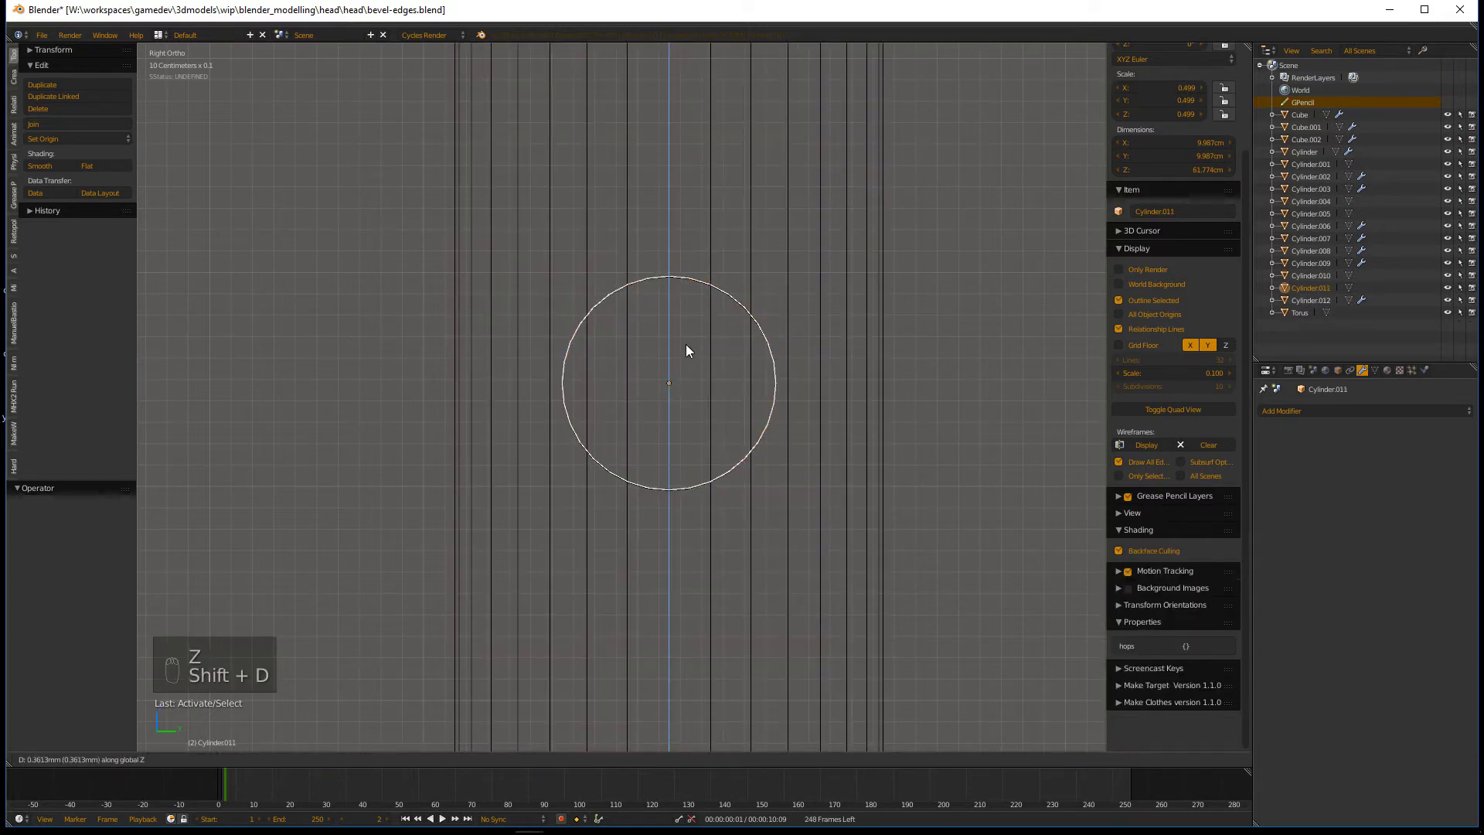
pyautogui.press('s')
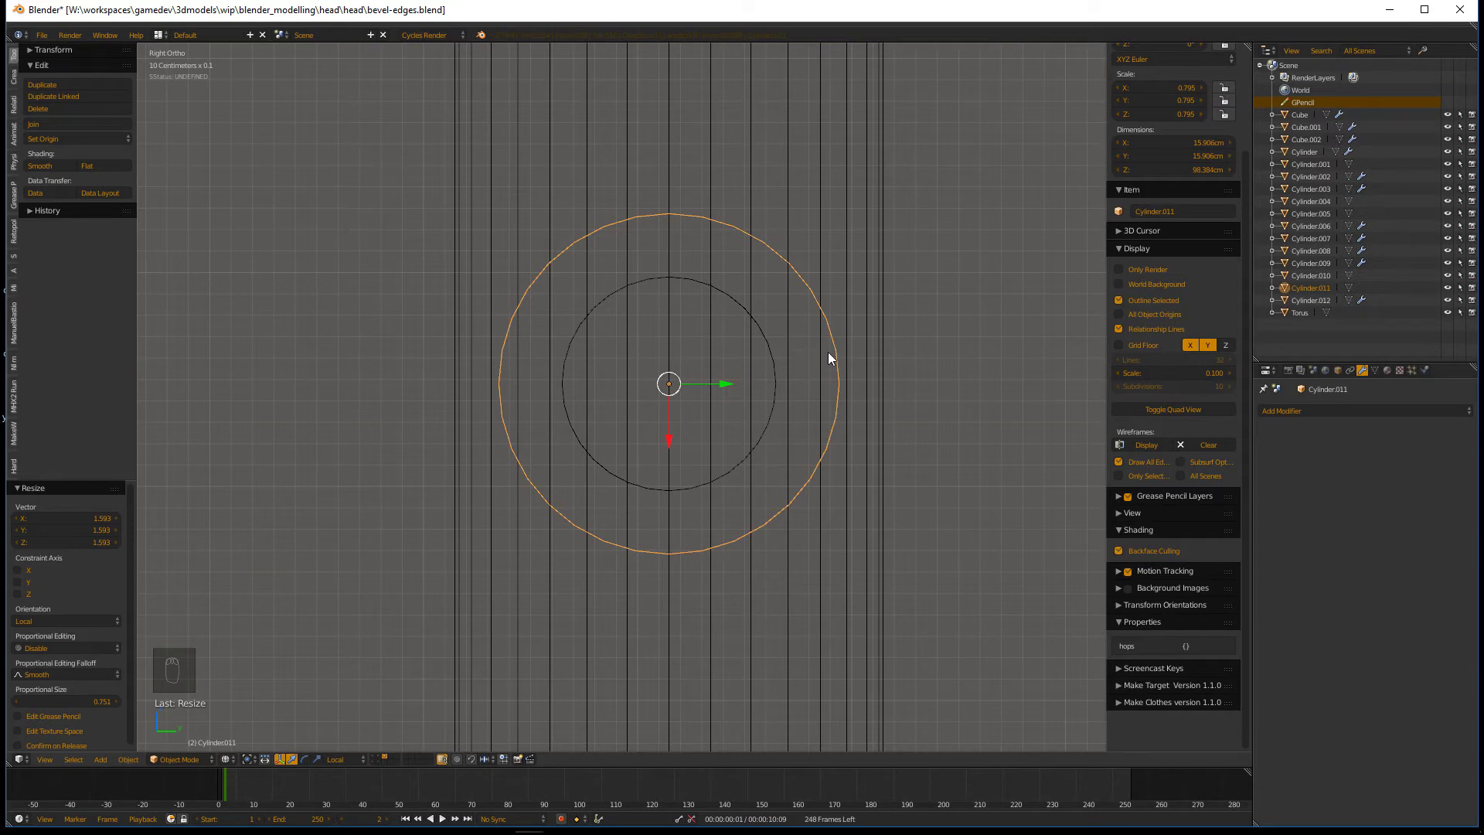
# - Stretch the copy along one axis into an oval collar and orbit to check it in 3D
pyautogui.press('KP_1')
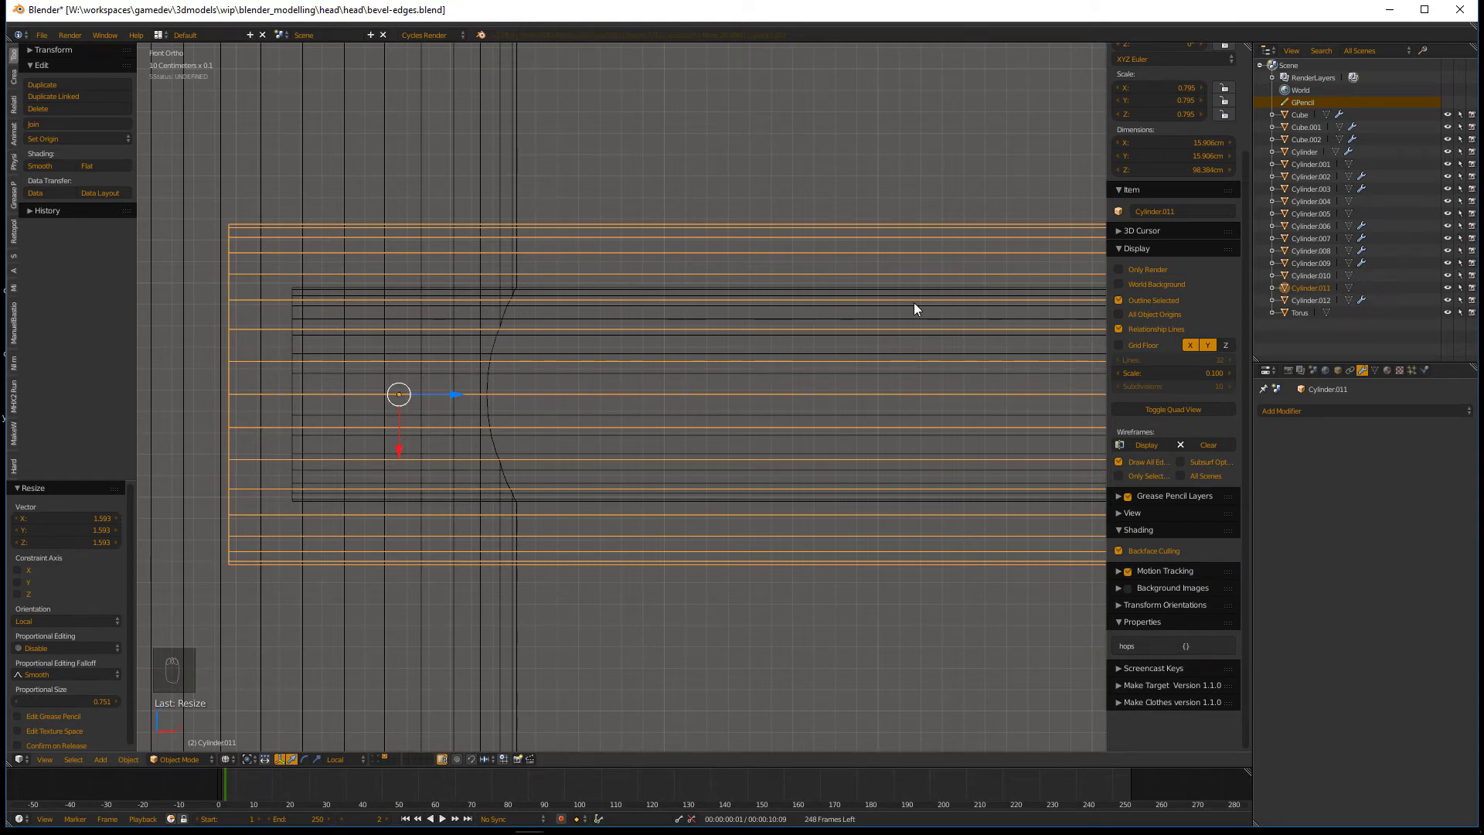
pyautogui.press('KP_3')
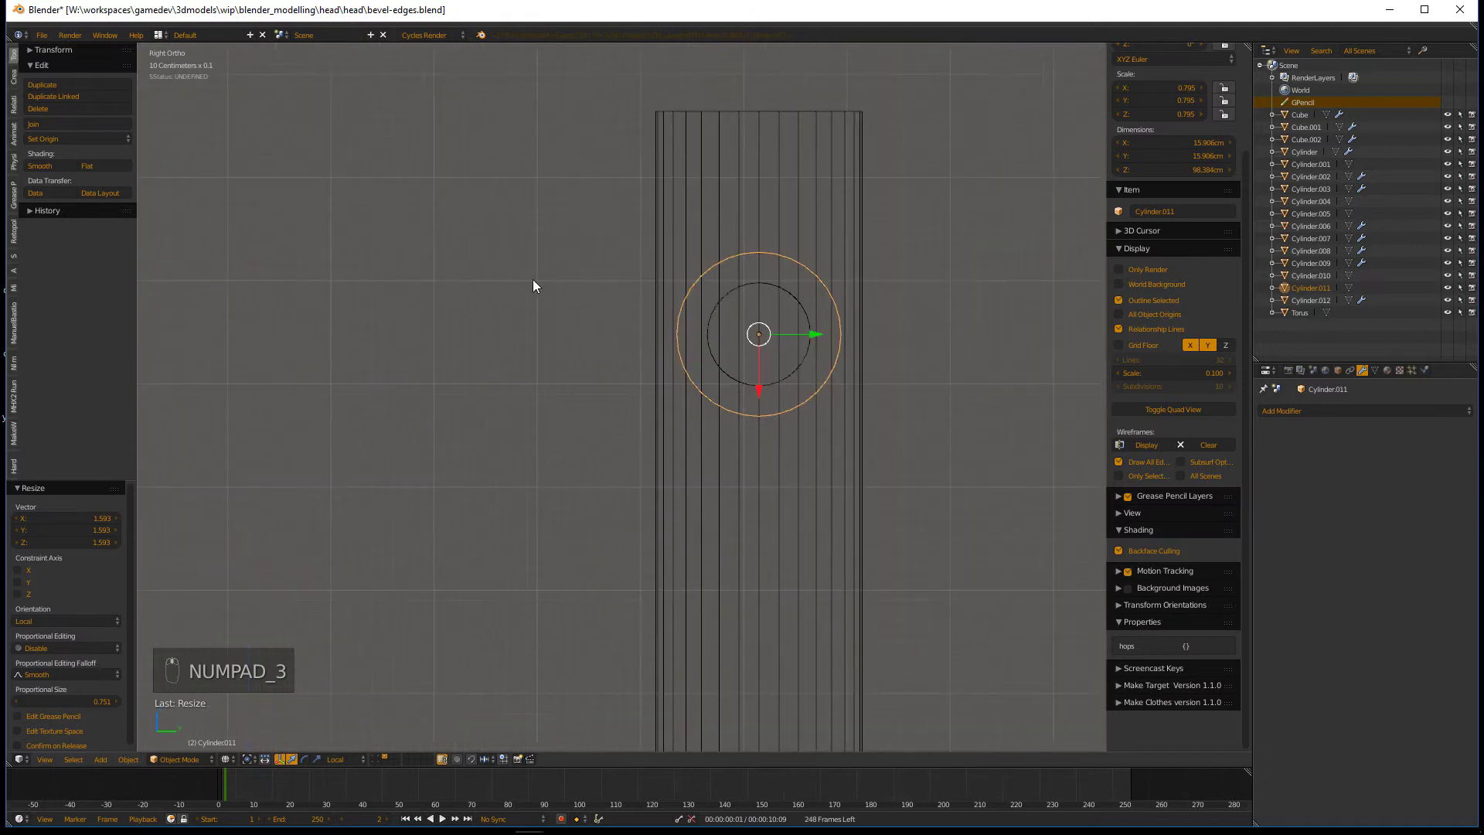
pyautogui.press('s')
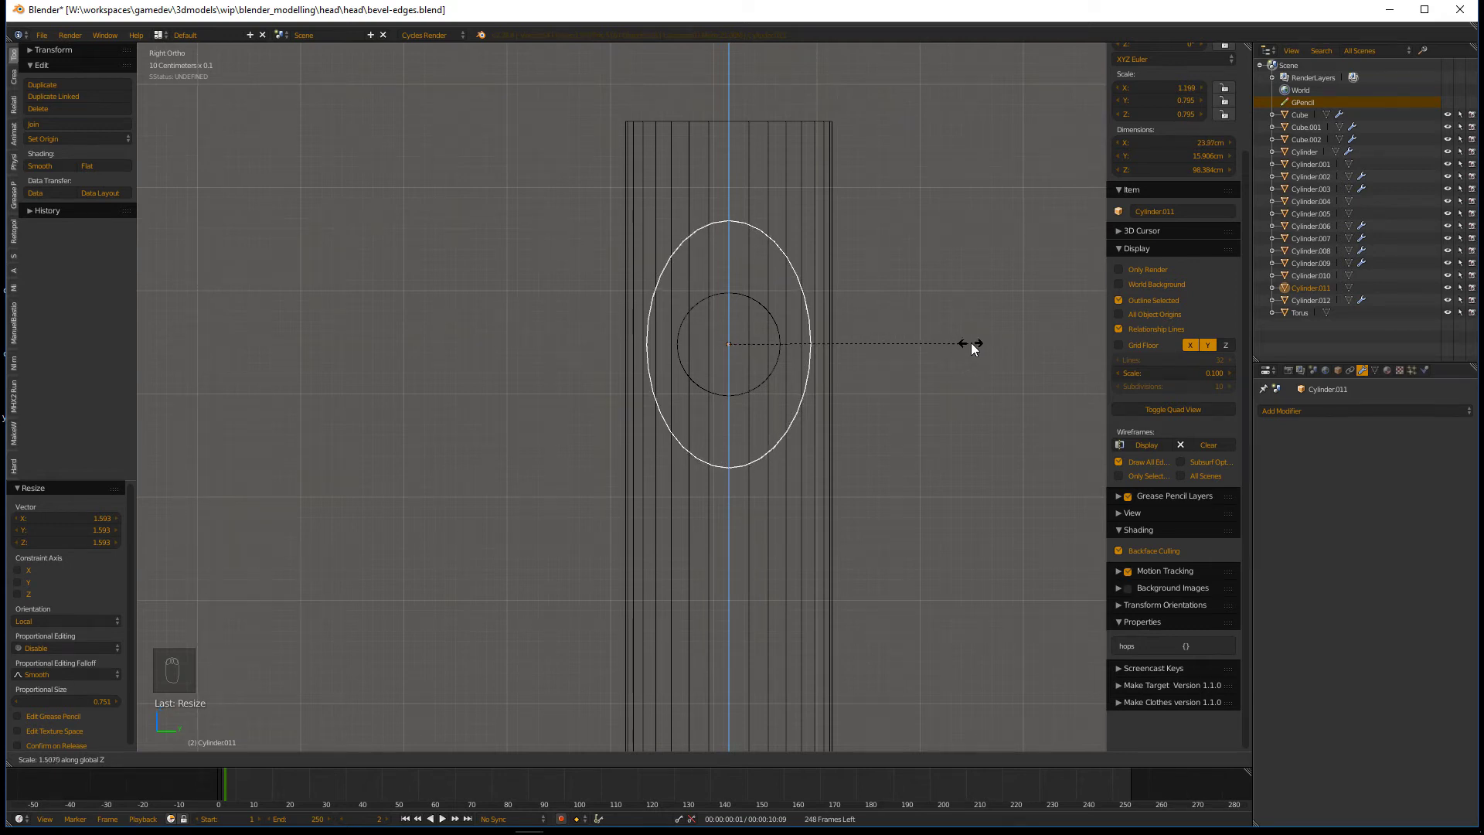
pyautogui.moveTo(870, 356); pyautogui.dragTo(791, 360)
pyautogui.middleClick(791, 359)
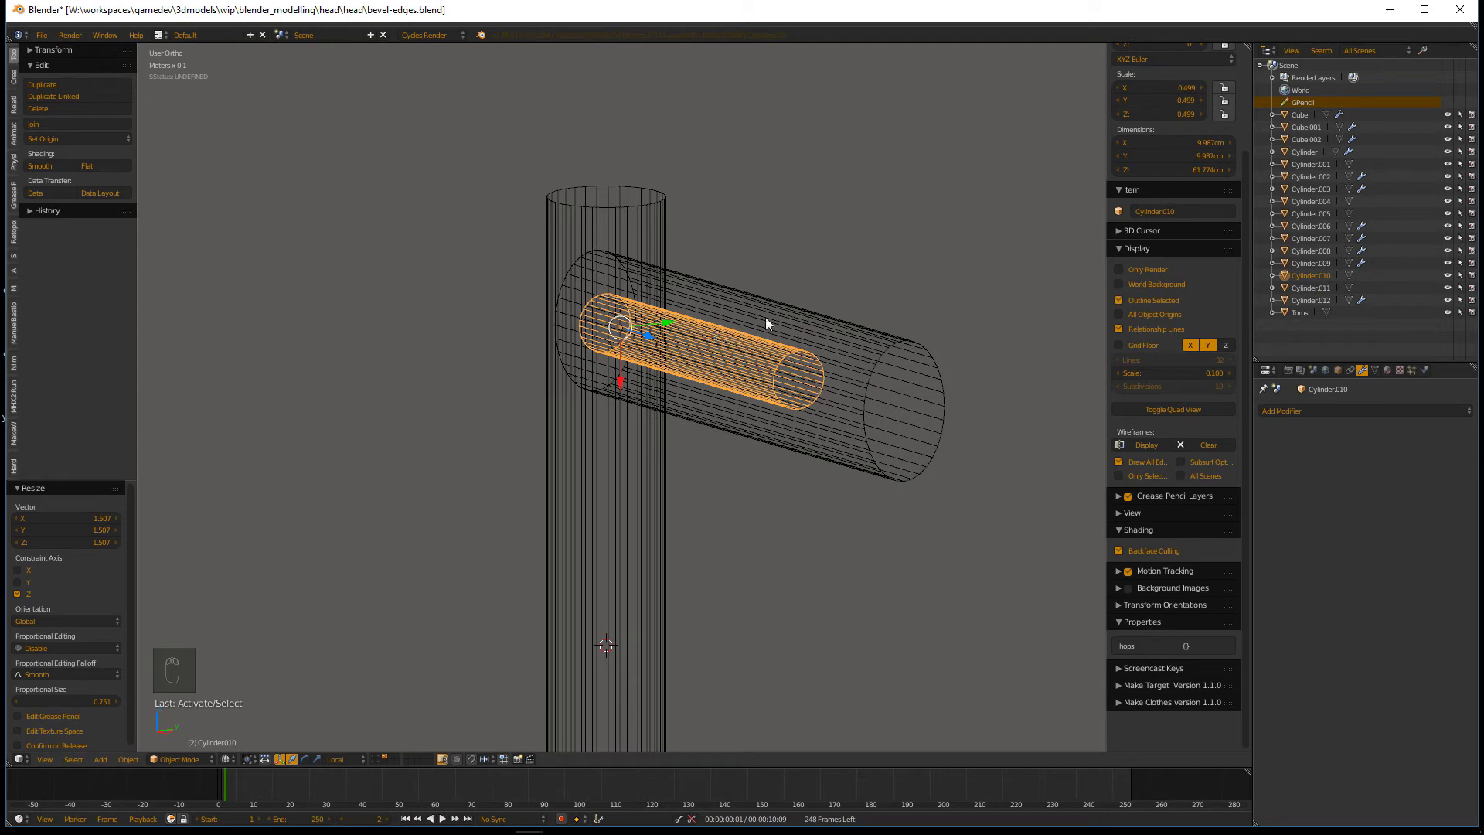
# - Apply the Boolean so the pillar gains the junction bulge and delete the surrounding cylinder
pyautogui.moveTo(622, 222); pyautogui.dragTo(1474, 481)
pyautogui.moveTo(1473, 479); pyautogui.dragTo(556, 250)
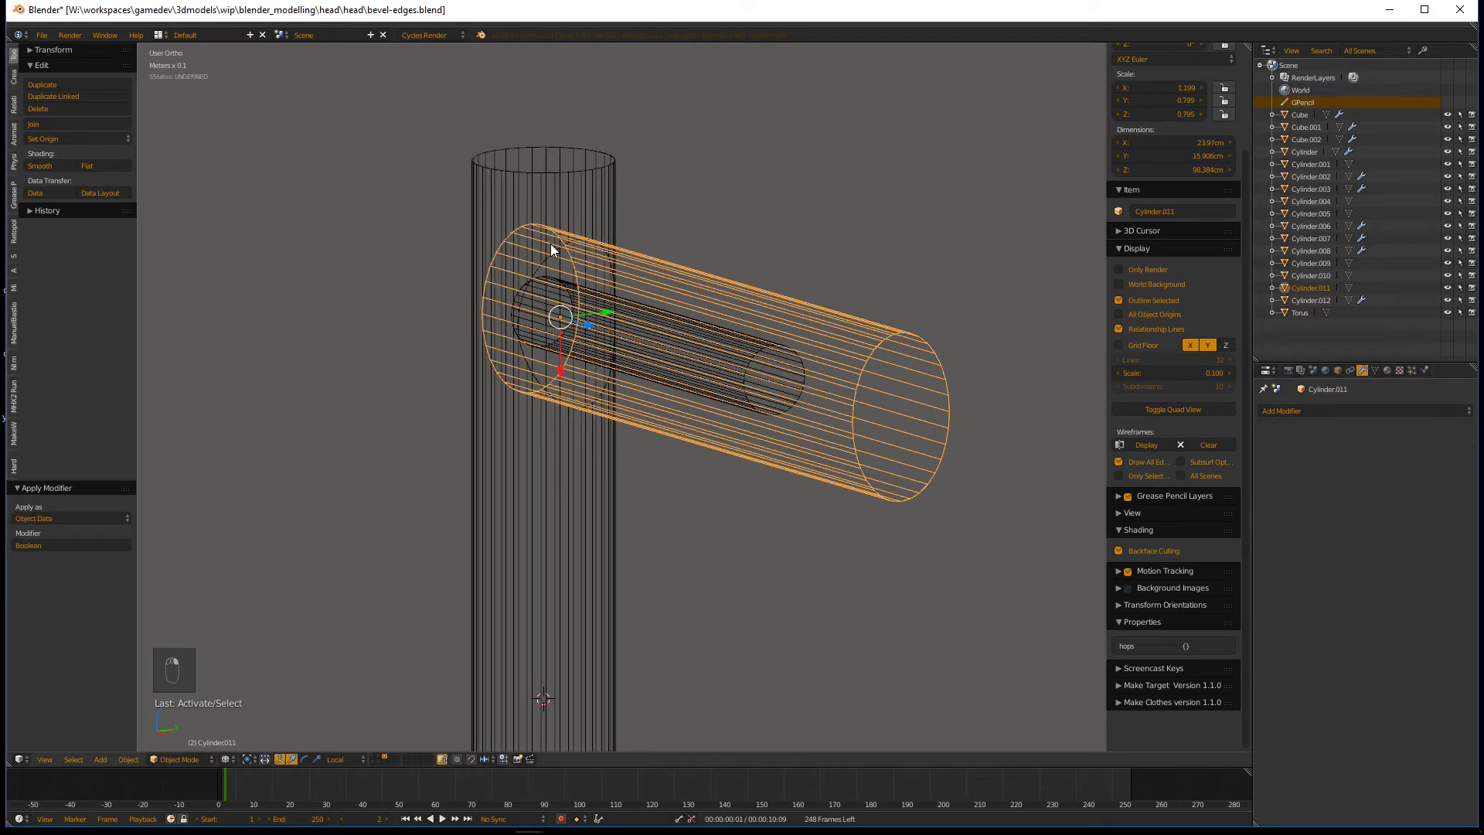
pyautogui.press('Delete')
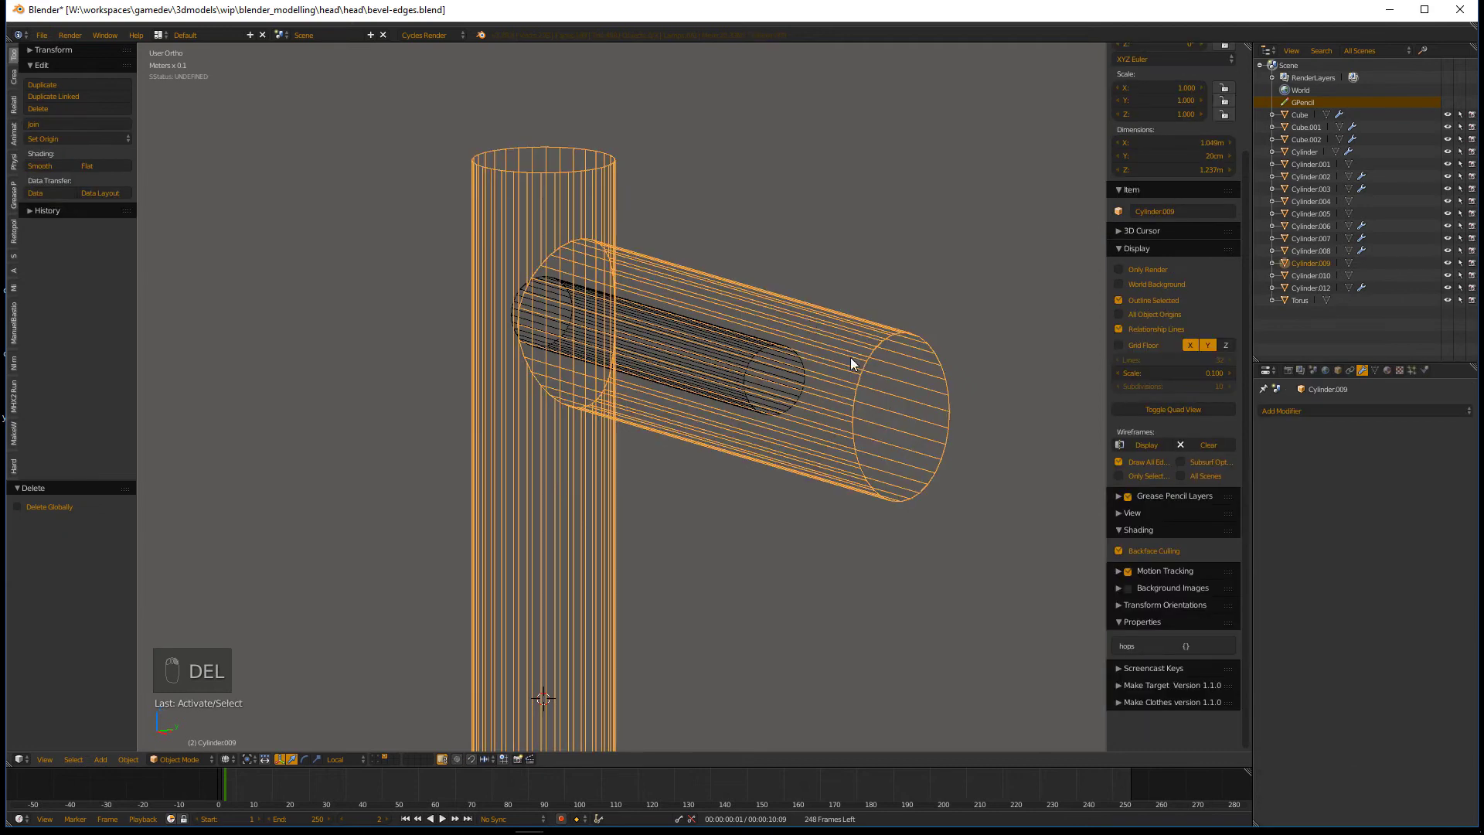
# - Pull the arm's end loop back to the collar face and join the arm into the pillar mesh
pyautogui.press('Tab')
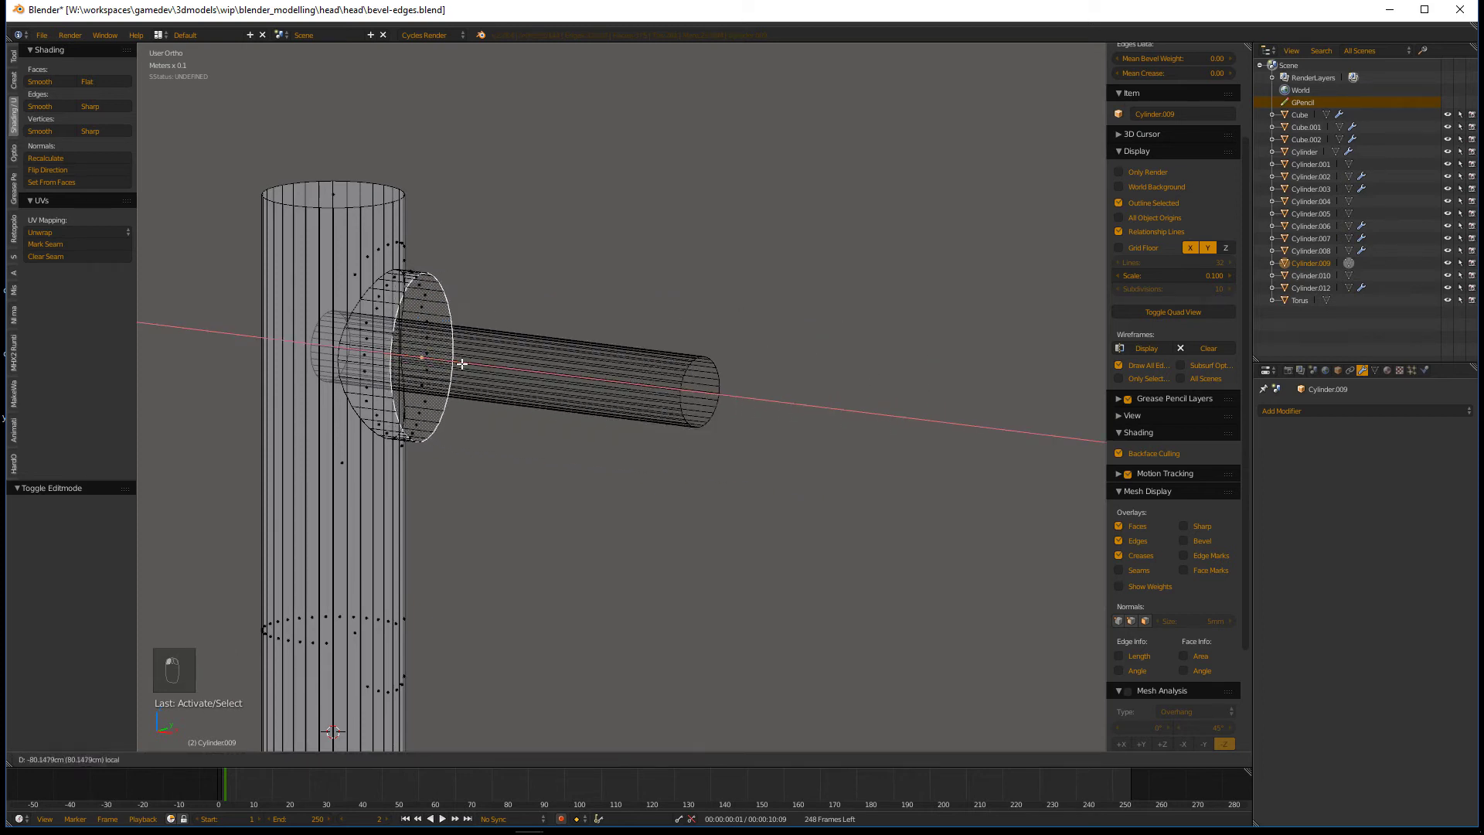
pyautogui.press('Tab')
pyautogui.press('Tab')
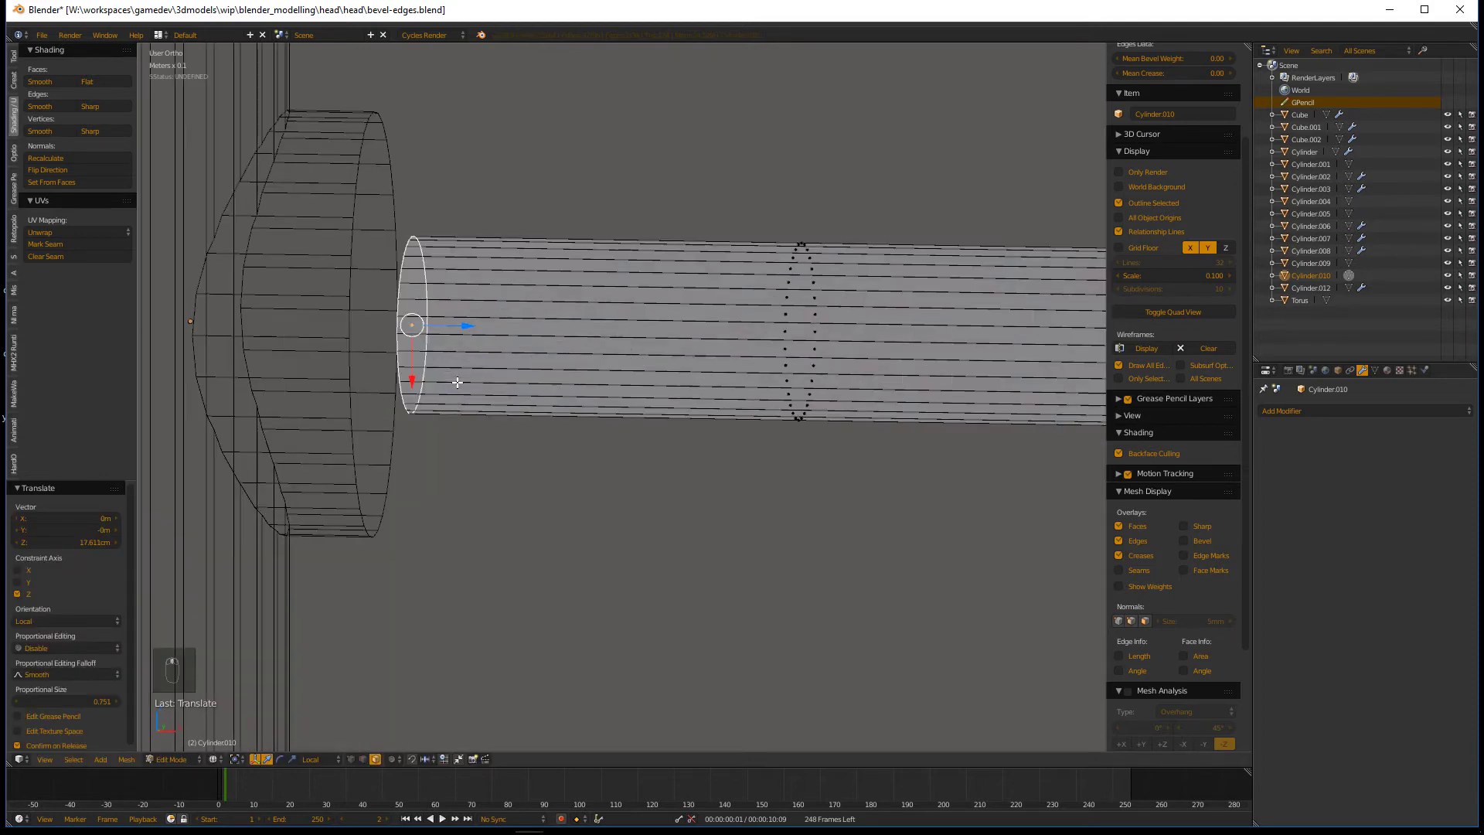
pyautogui.press('Tab')
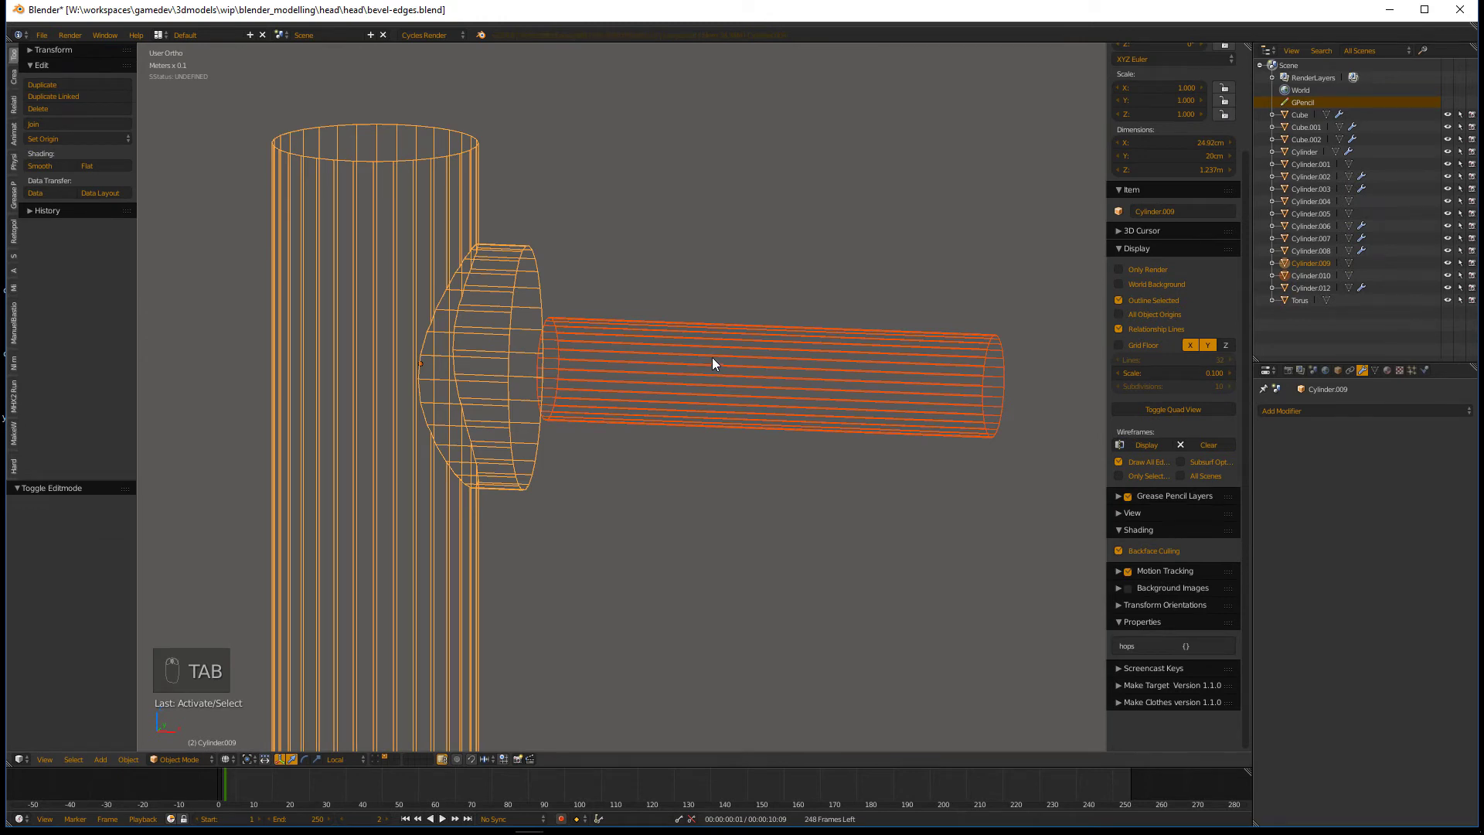
pyautogui.press('ctrl+j')
pyautogui.press('Tab')
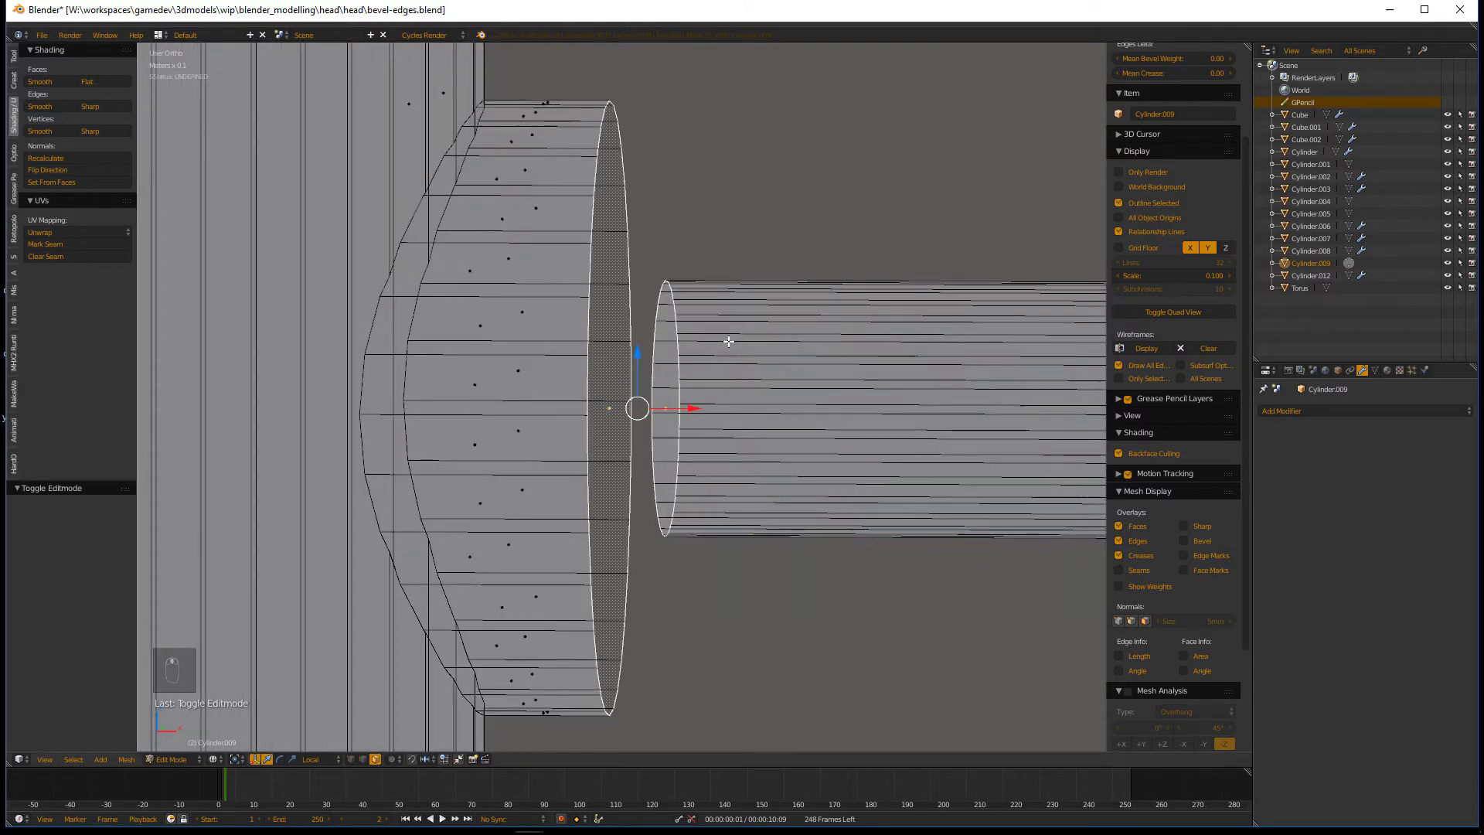
# - Bridge the arm's open edge loop to the pillar bulge and dissolve the leftover edges
pyautogui.press('ctrl+e')
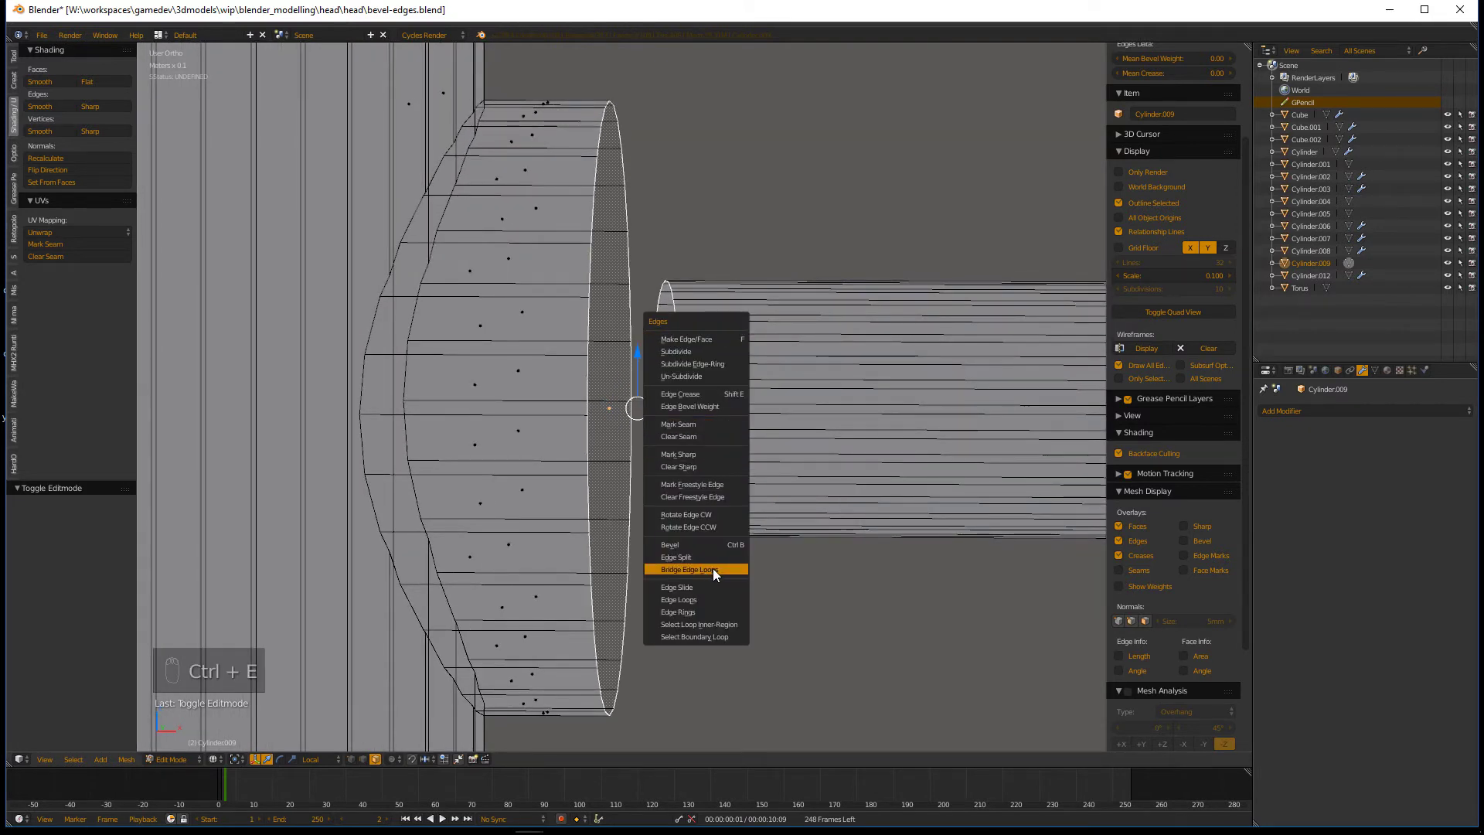
pyautogui.press('ctrl+Tab')
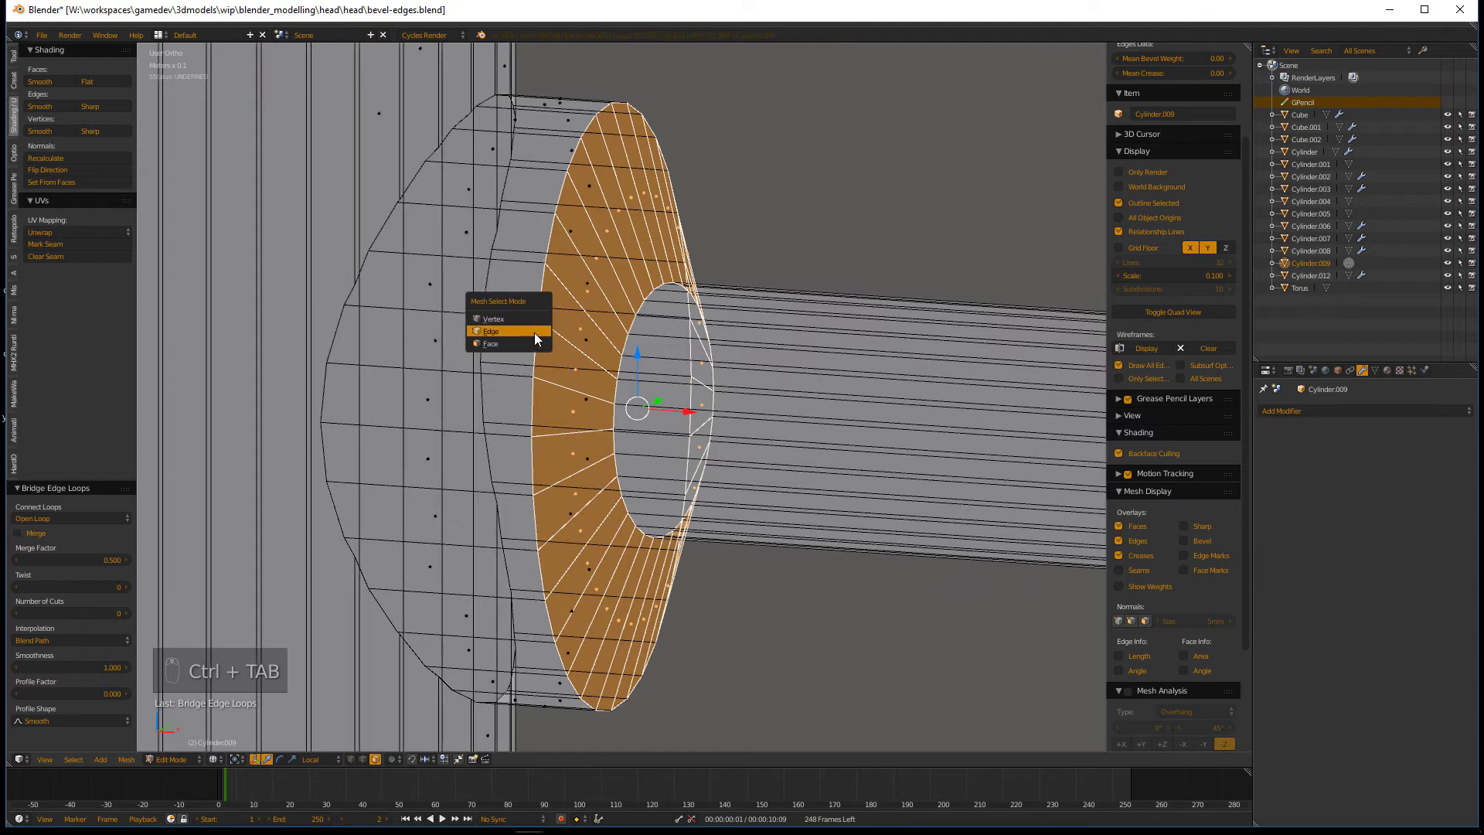
pyautogui.middleClick(634, 329)
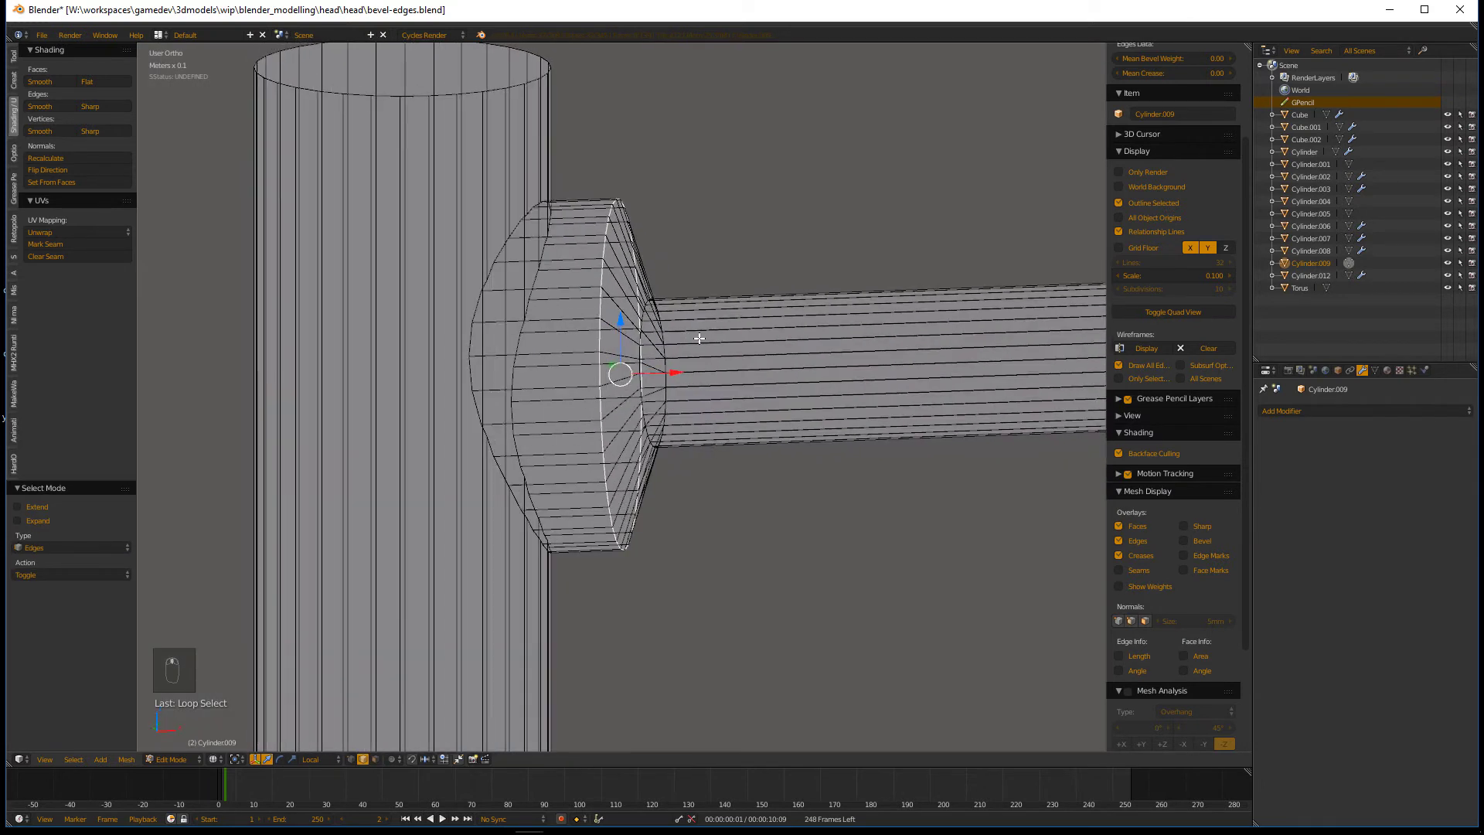
pyautogui.middleClick(637, 341)
pyautogui.press('x')
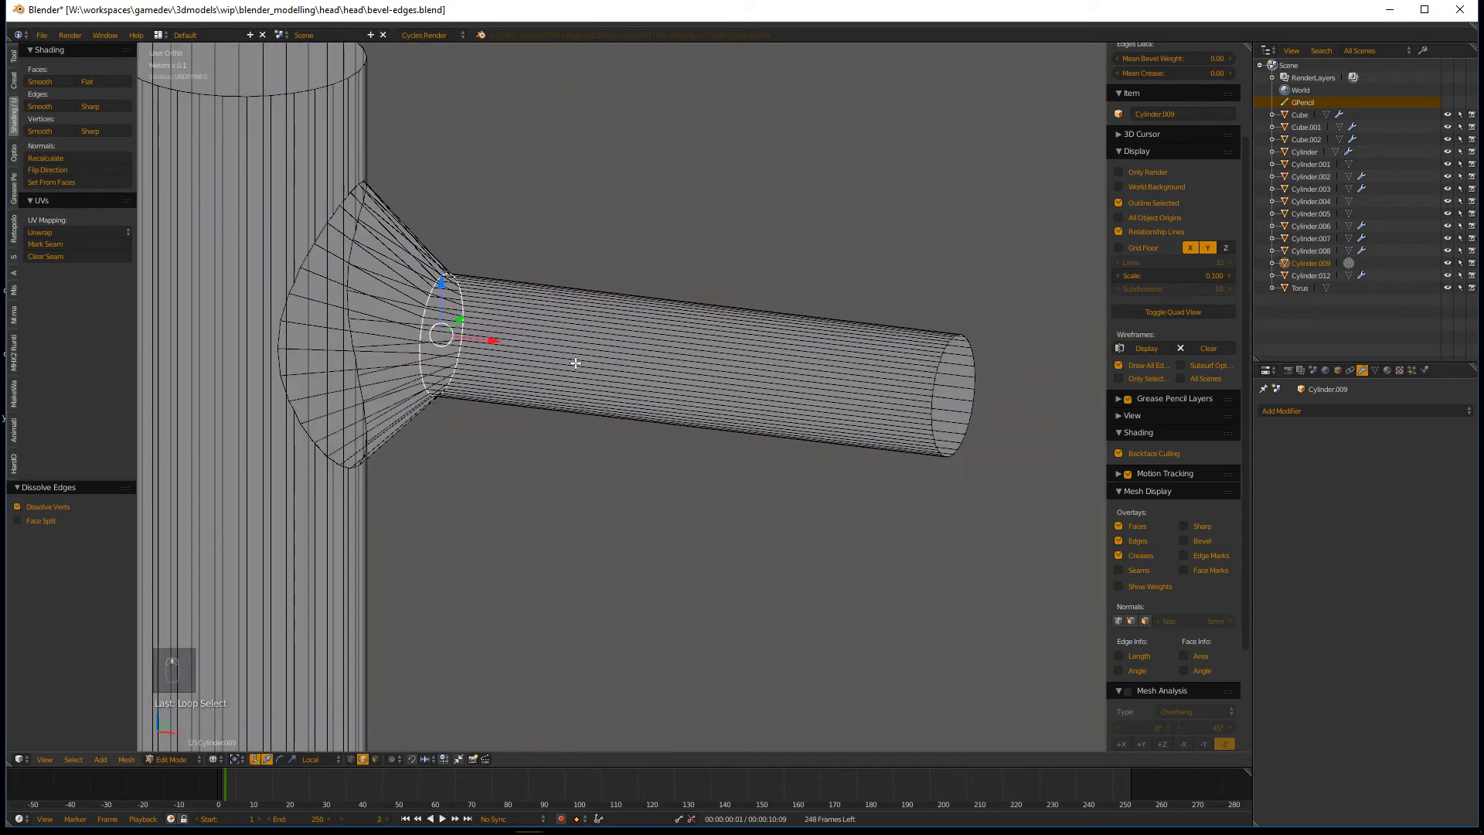
# - Cut a new edge loop into the arm and slide it near the flared collar
pyautogui.press('ctrl+r')
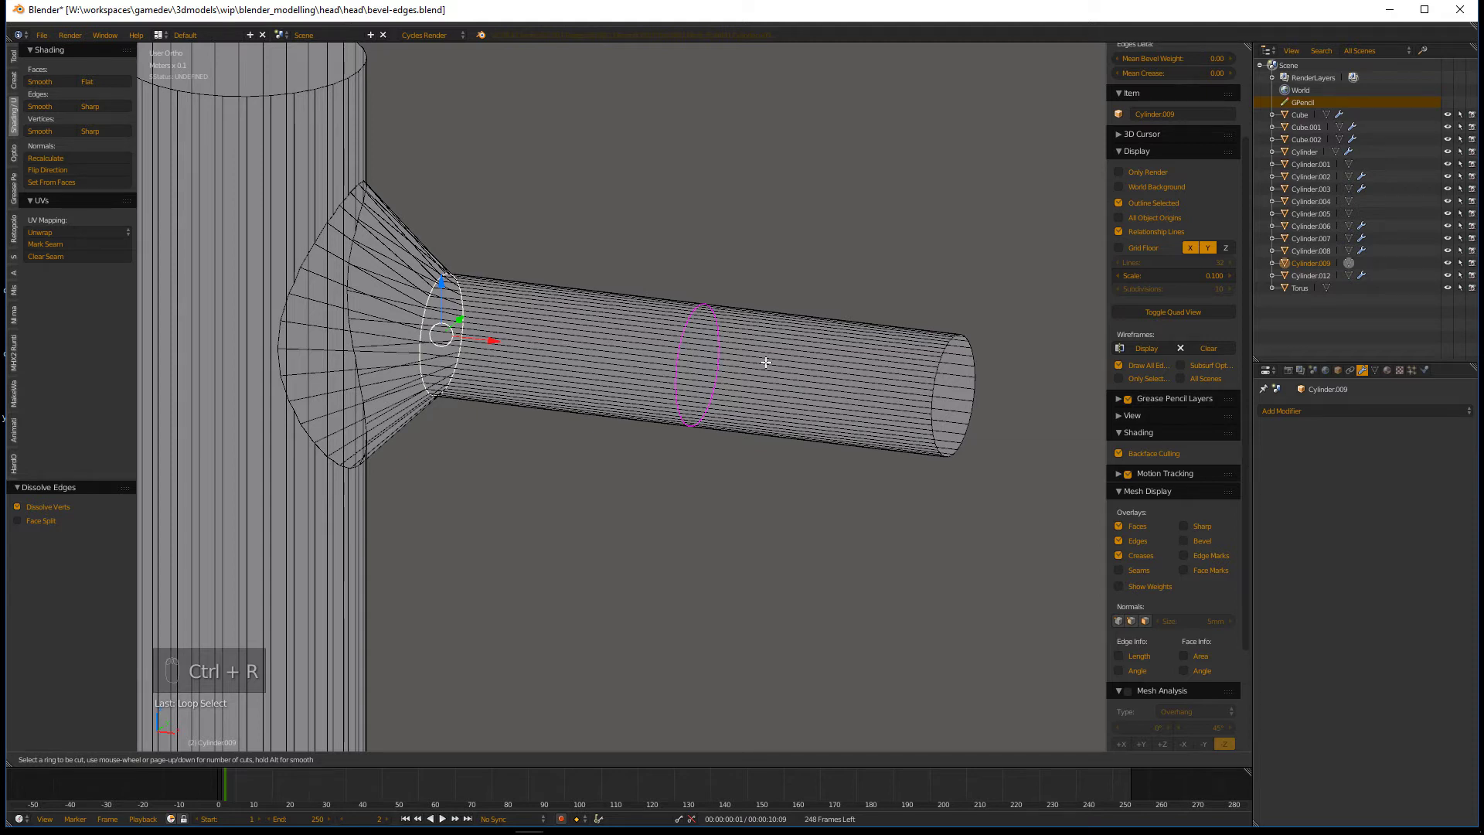
pyautogui.press('ctrl+r')
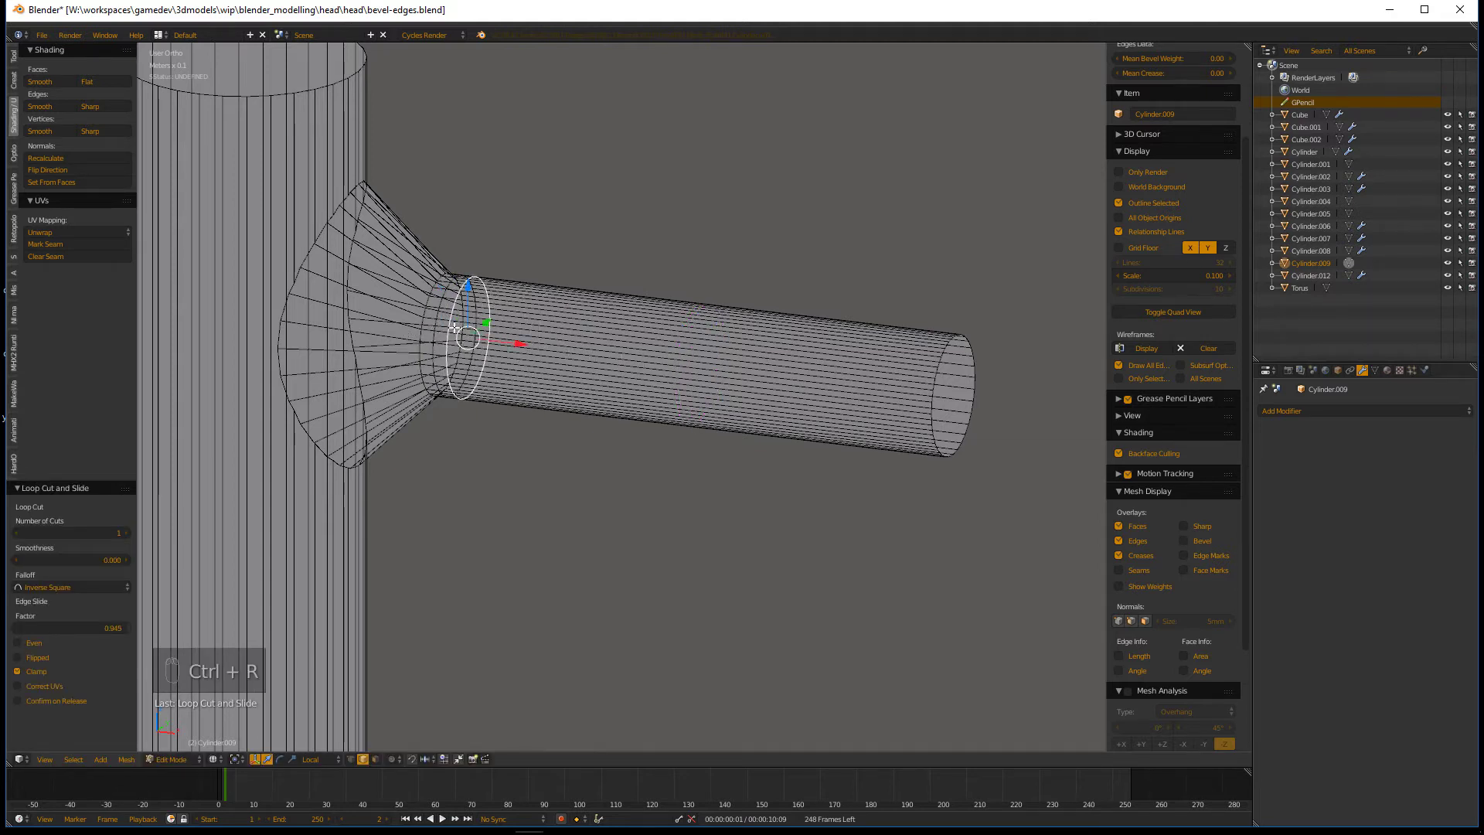
# - In front view, slide and scale the junction loop to widen the arm into a flare
pyautogui.click(424, 310)
pyautogui.moveTo(424, 313); pyautogui.dragTo(424, 313)
pyautogui.press('KP_1')
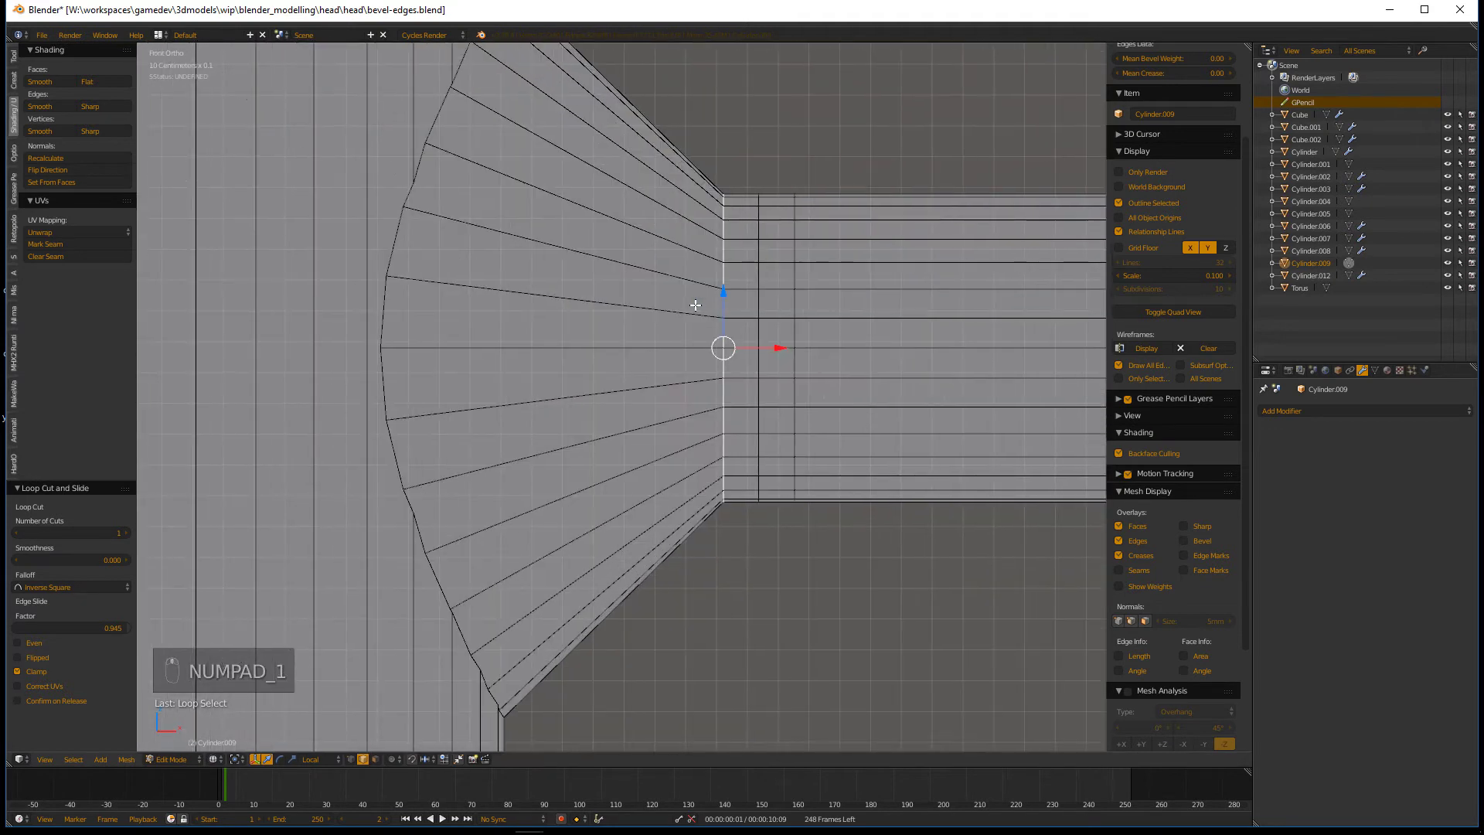
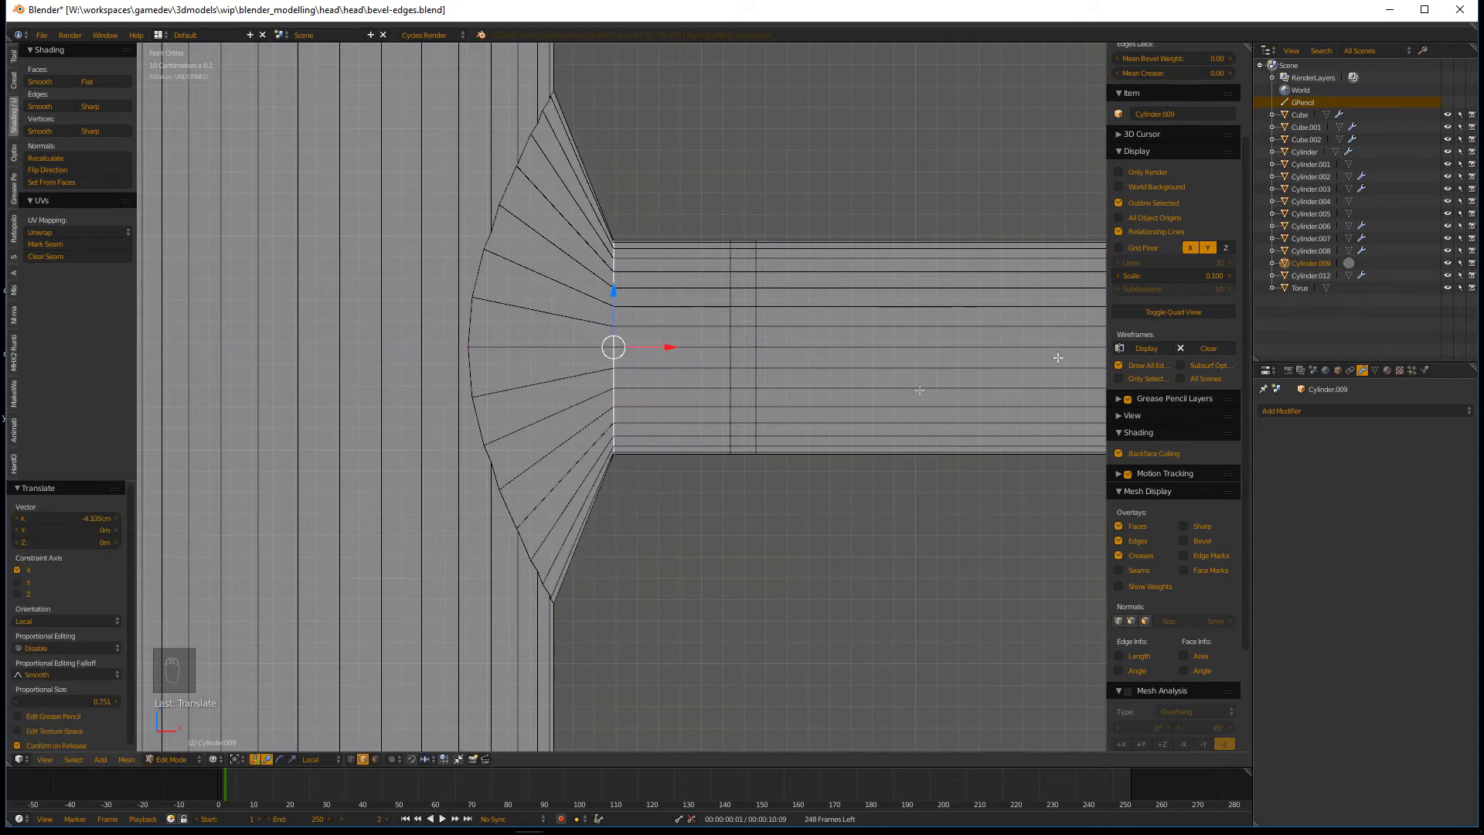
pyautogui.press('shift+v')
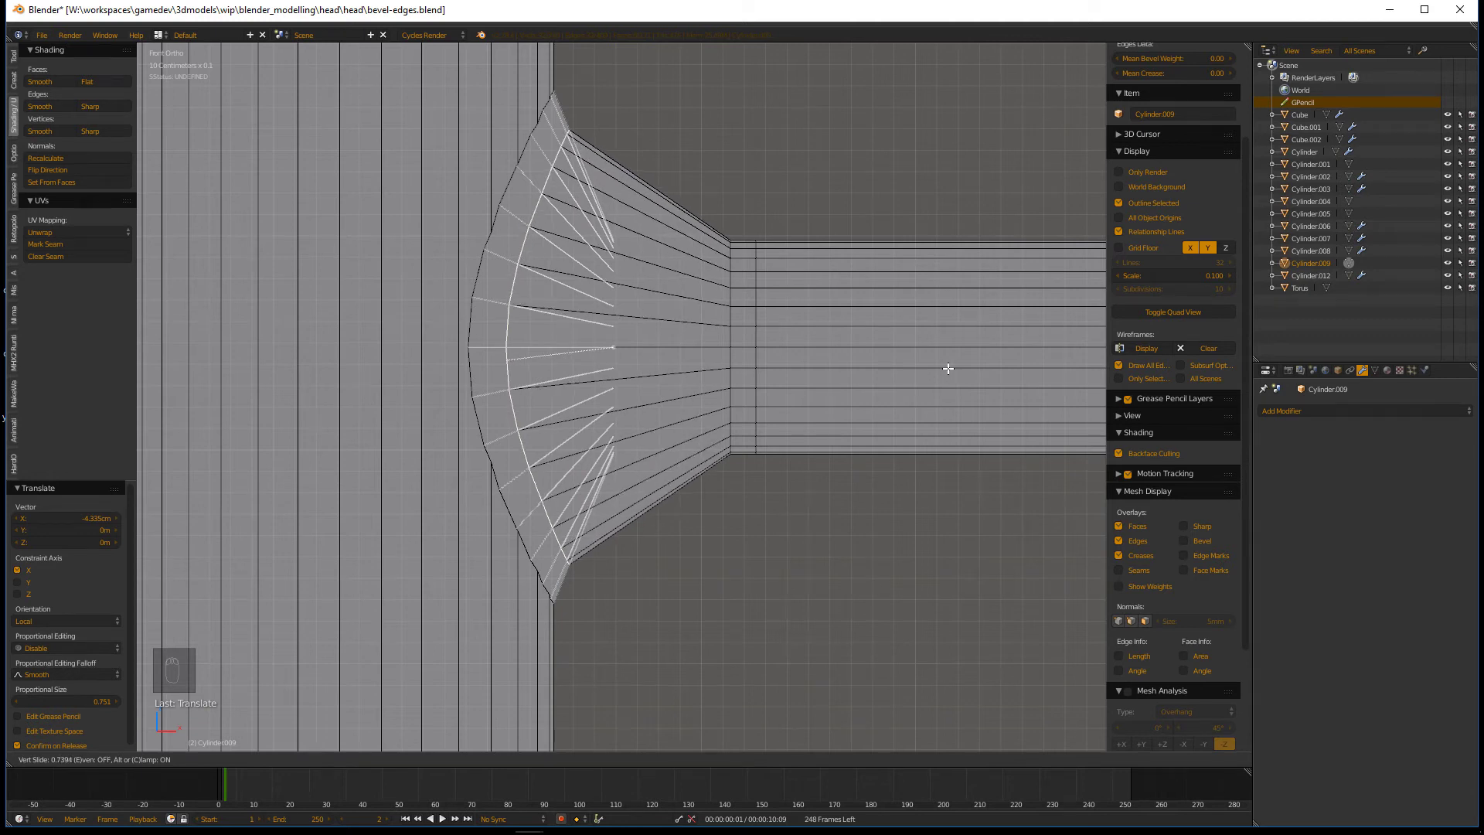
pyautogui.press('s')
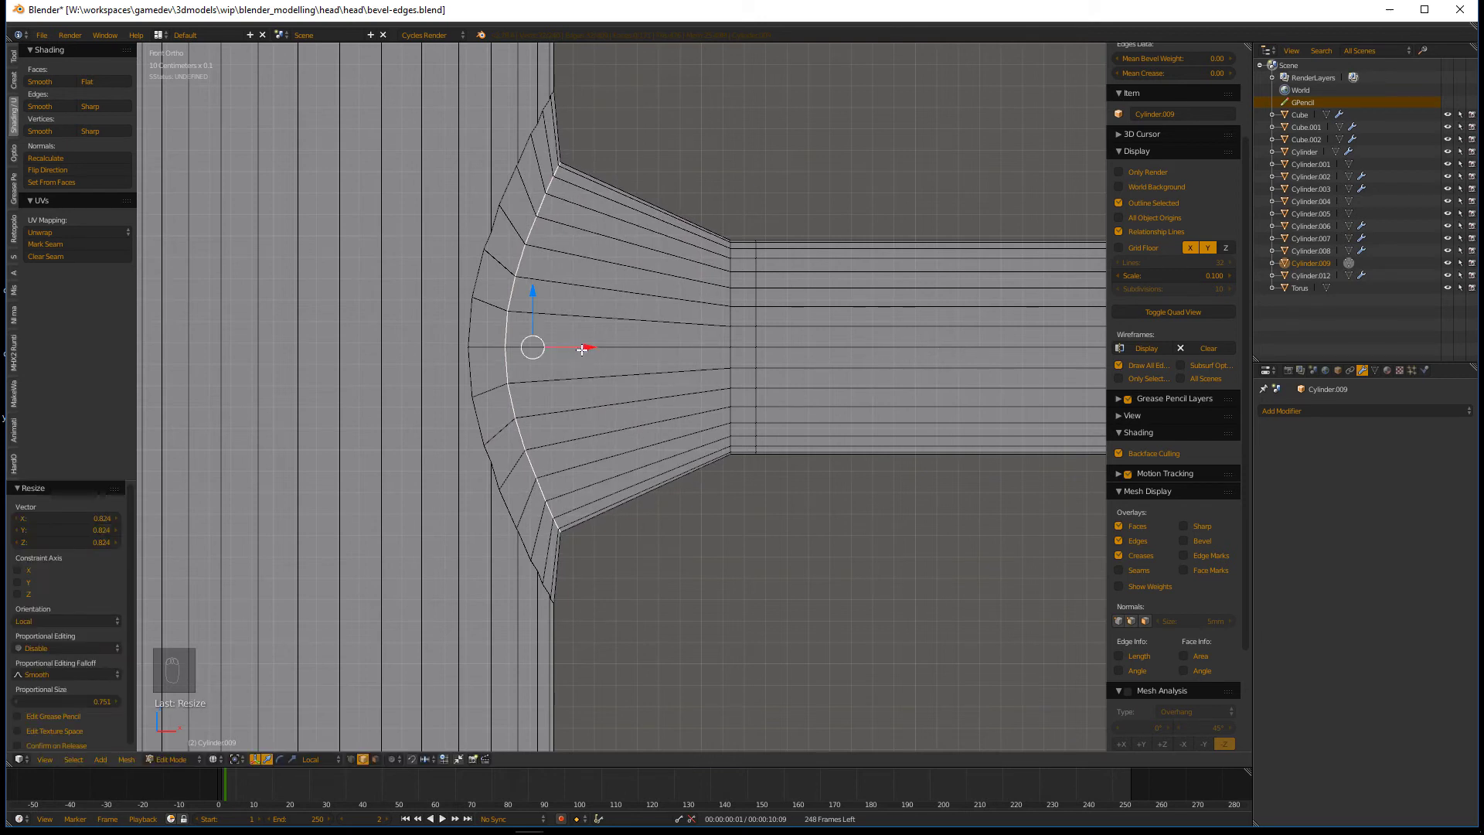
pyautogui.press('s')
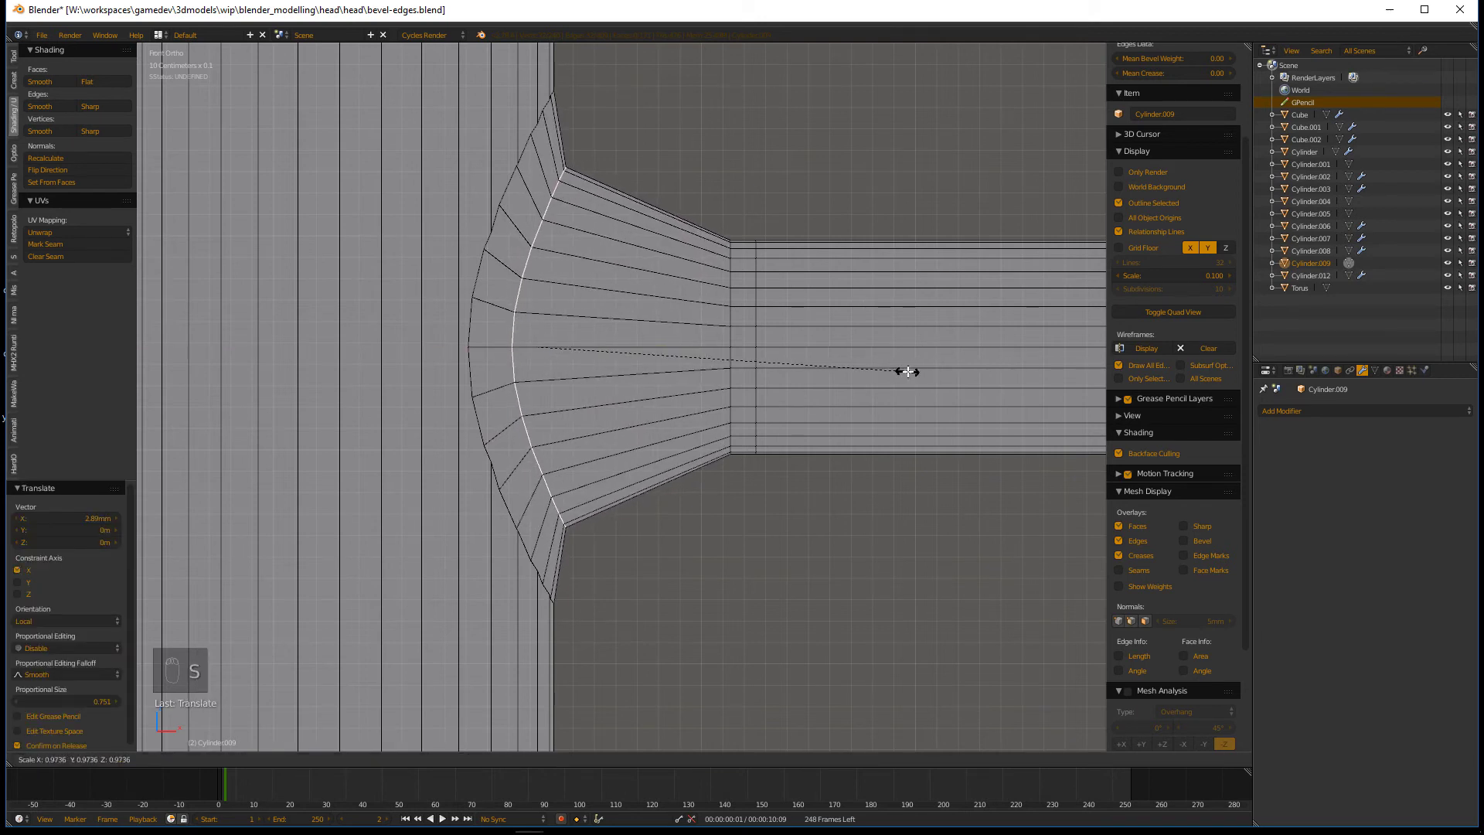
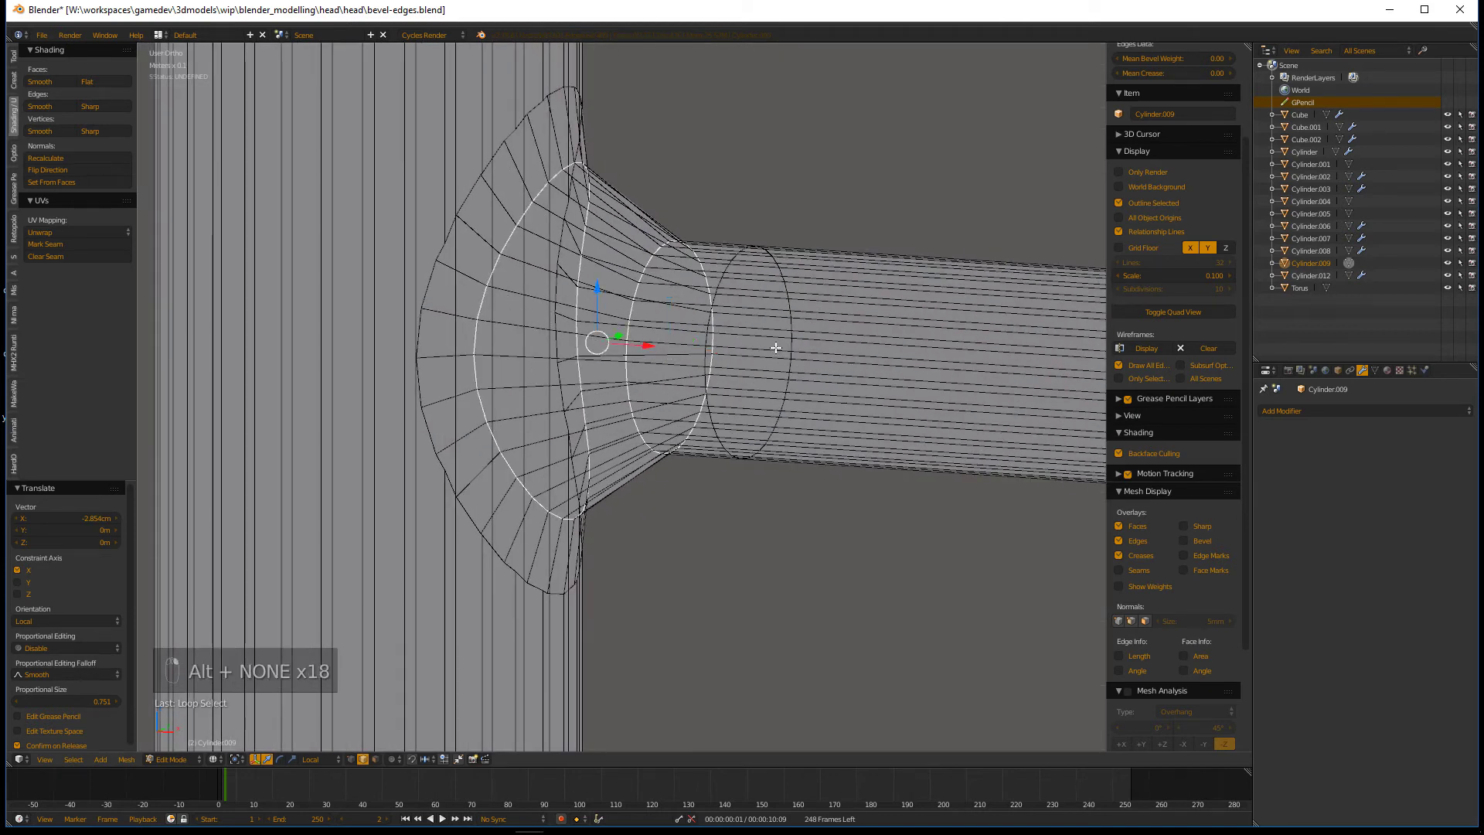
# - Select the collar's outer edge rings for further repositioning
pyautogui.click(770, 353)
pyautogui.click(849, 307)
pyautogui.middleClick(678, 352)
pyautogui.click(672, 346)
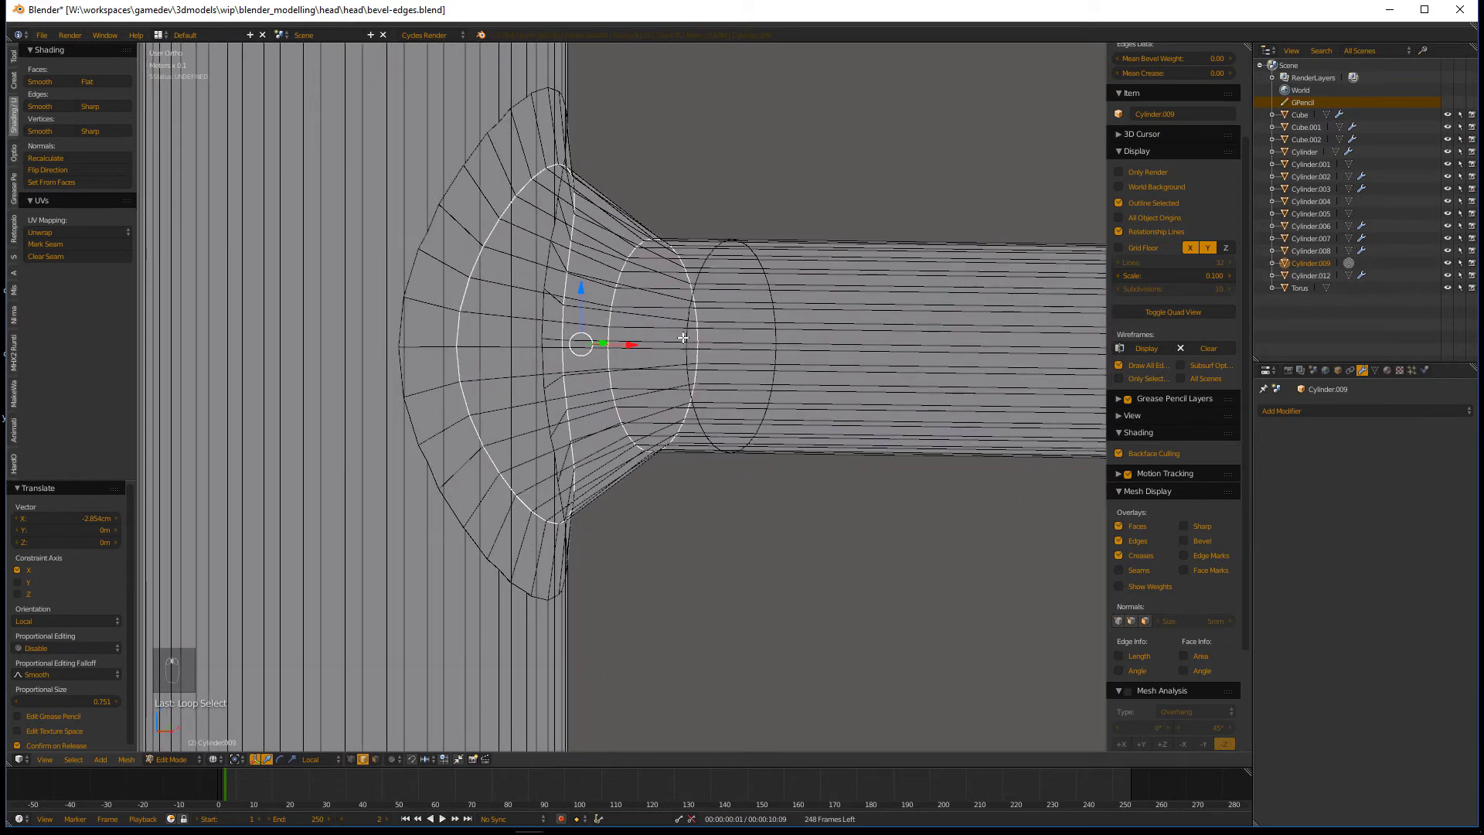
# - Bevel the selected collar loops into extra rings and return to Object Mode
pyautogui.press('z')
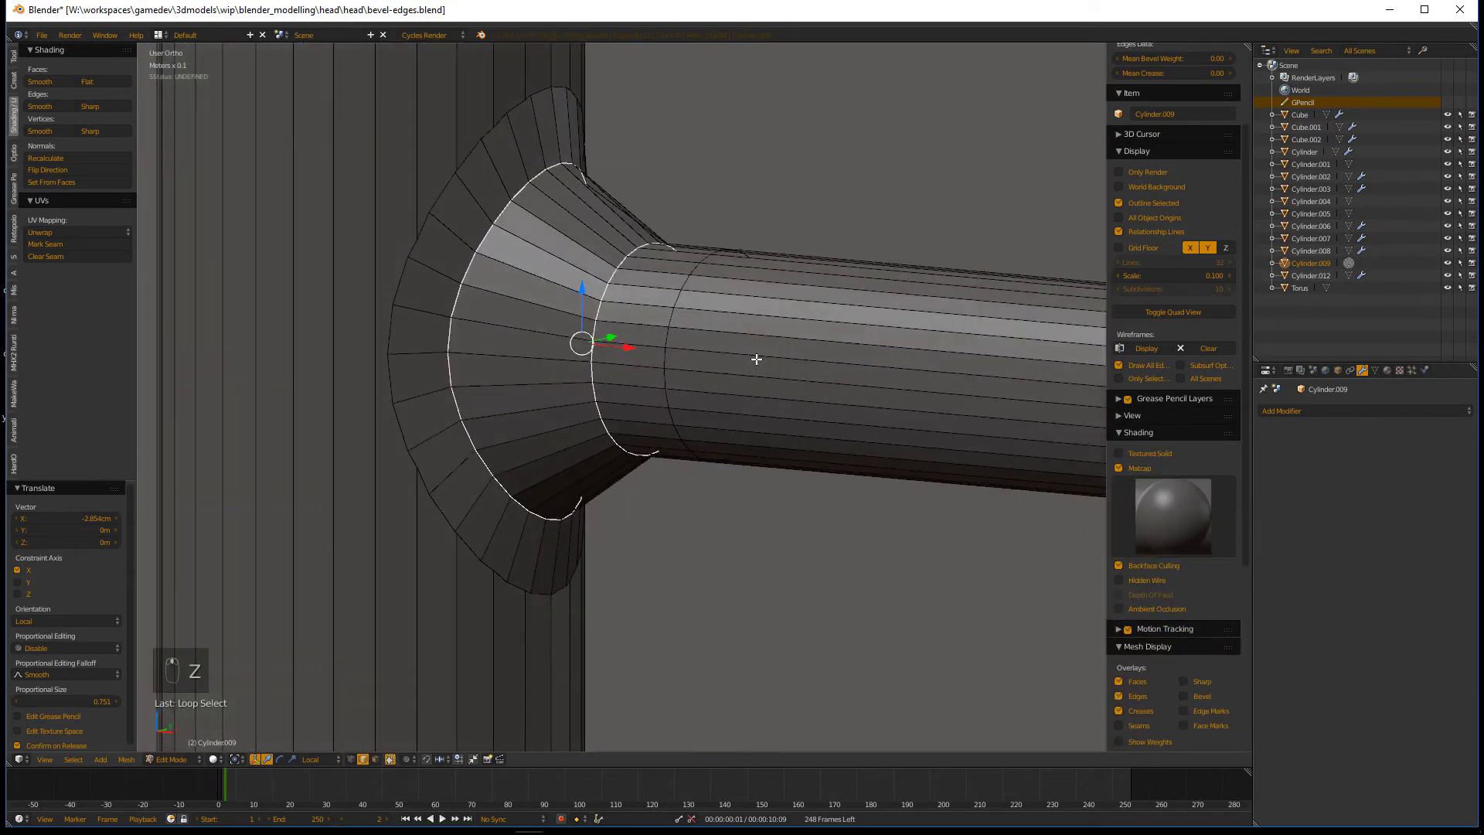
pyautogui.press('ctrl+b')
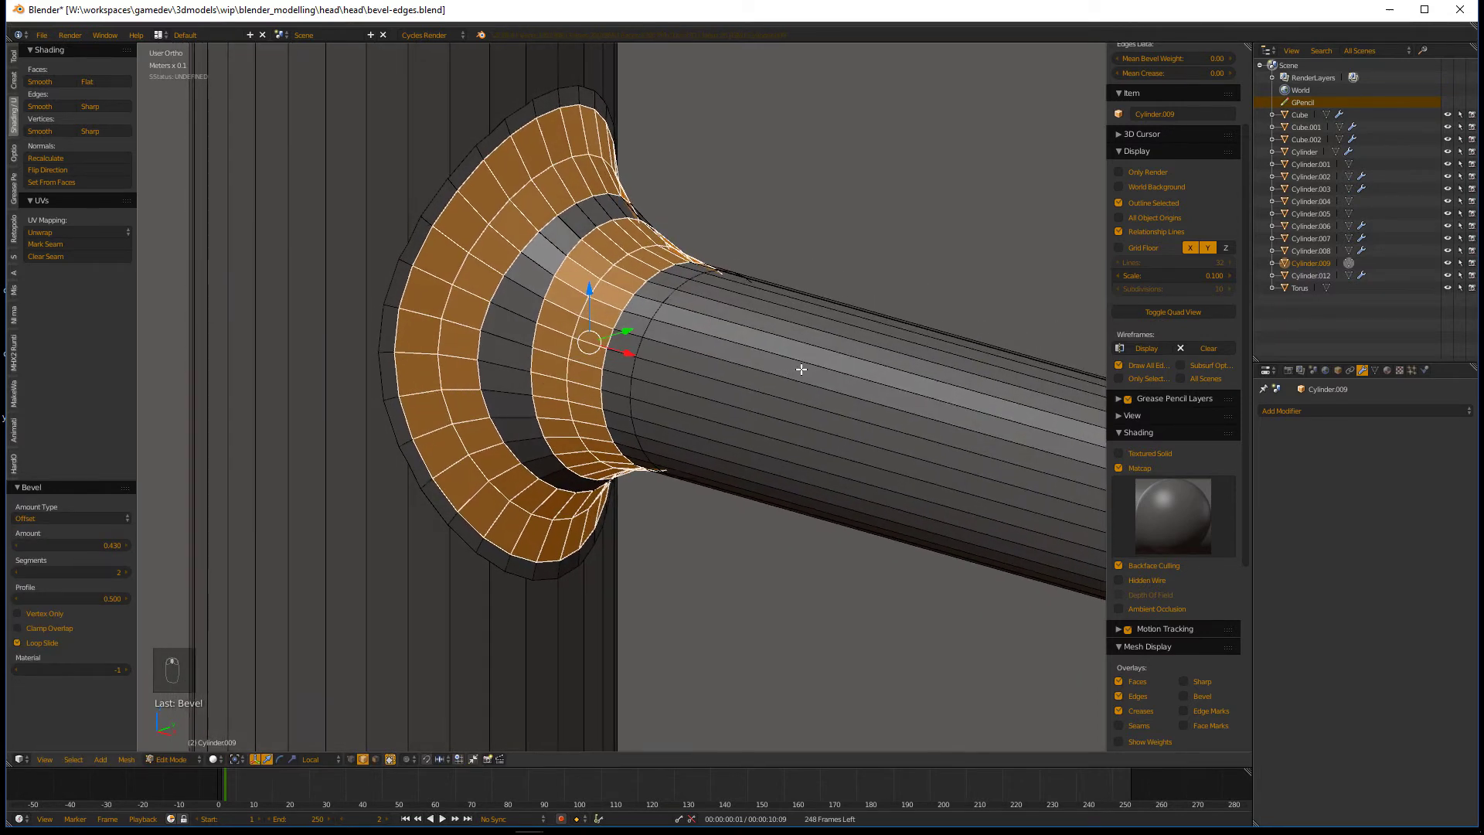
pyautogui.press('z')
pyautogui.press('z')
pyautogui.press('Tab')
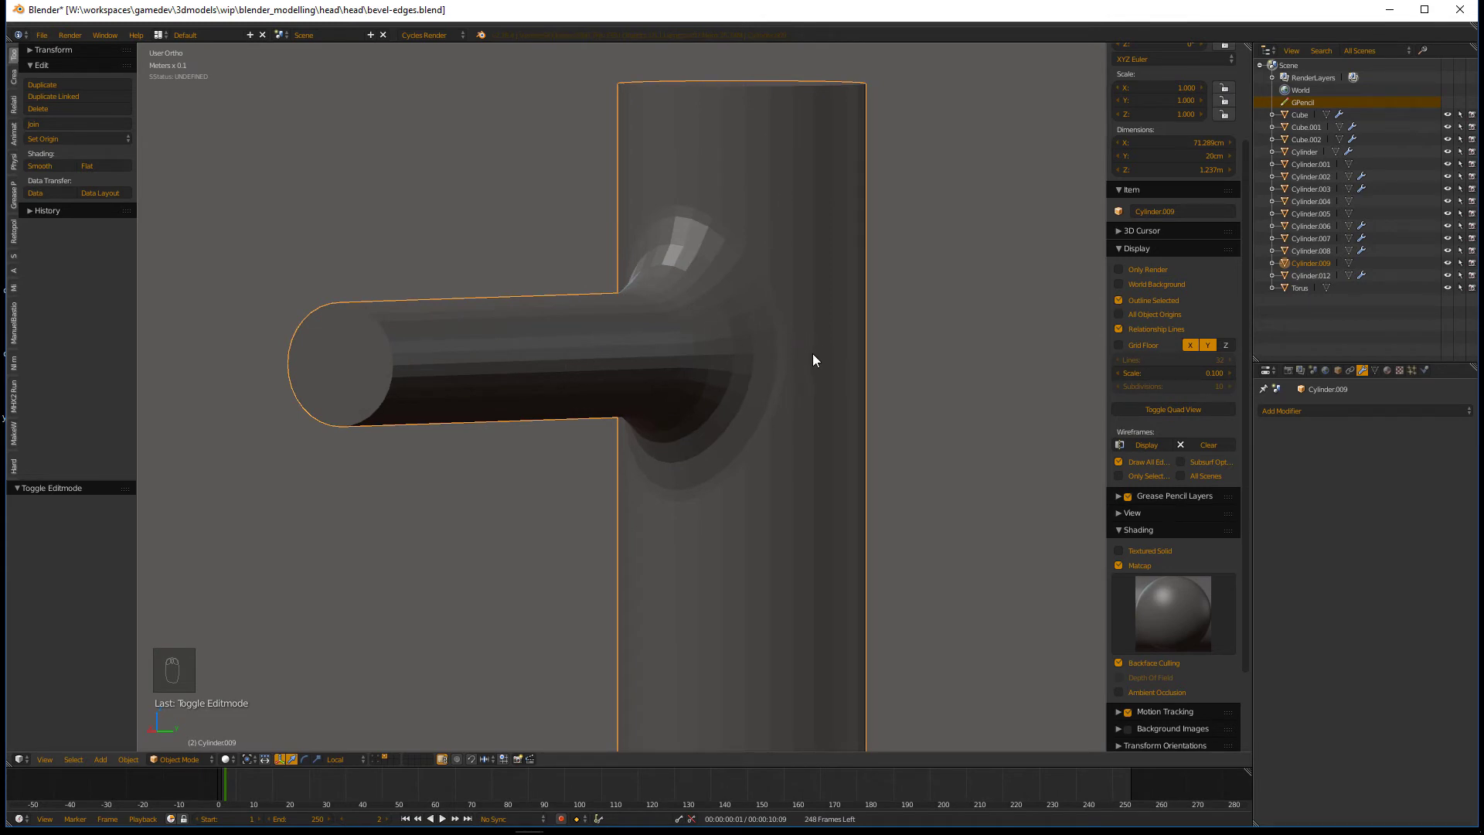
# - Orbit around the flared joint and check its rings in wireframe and a brief mesh edit
pyautogui.moveTo(59, 170); pyautogui.dragTo(817, 386)
pyautogui.moveTo(816, 386); pyautogui.dragTo(730, 409)
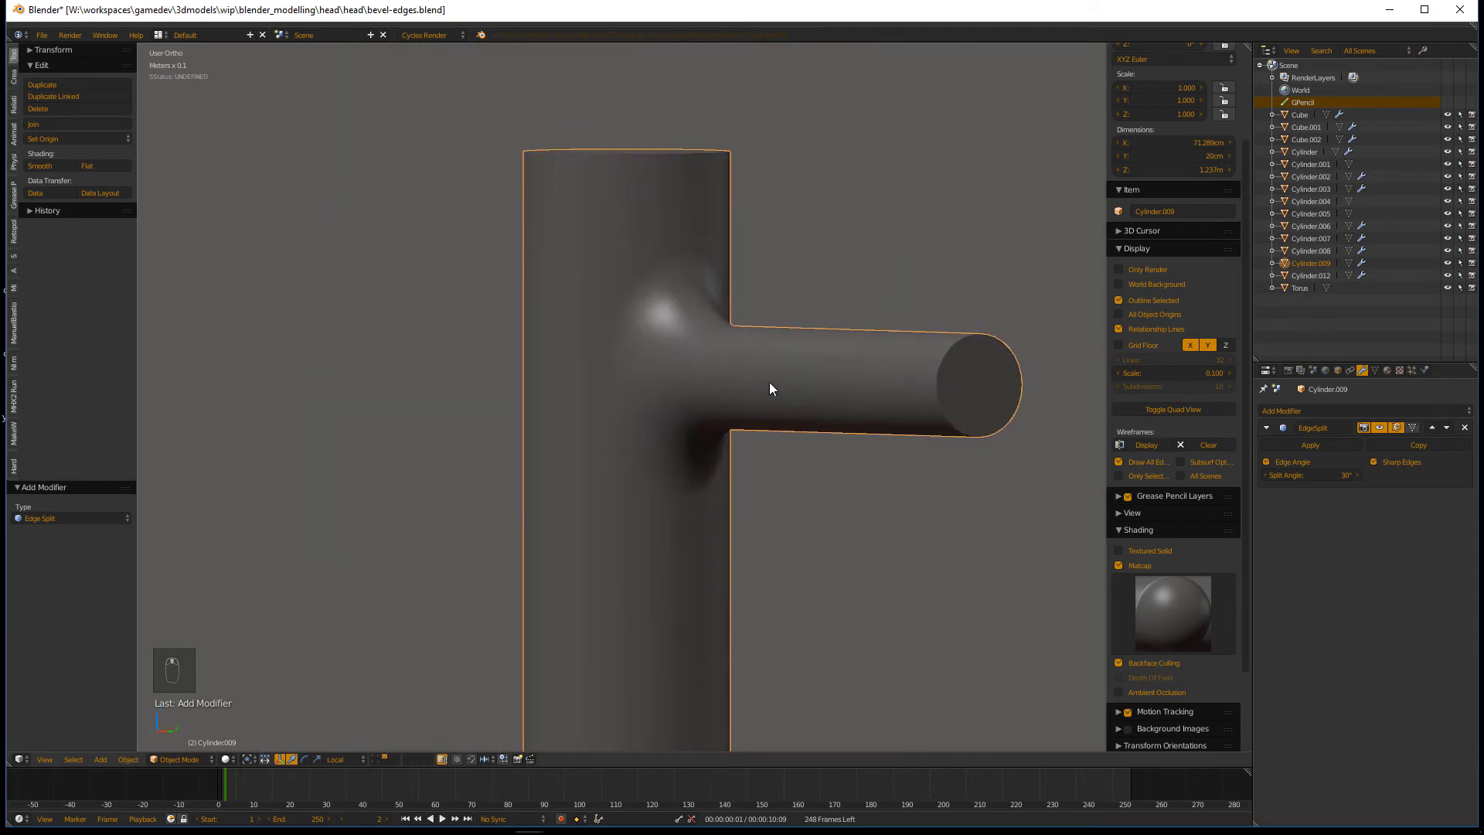
pyautogui.moveTo(839, 421); pyautogui.dragTo(781, 406)
pyautogui.middleClick(776, 412)
pyautogui.press('z')
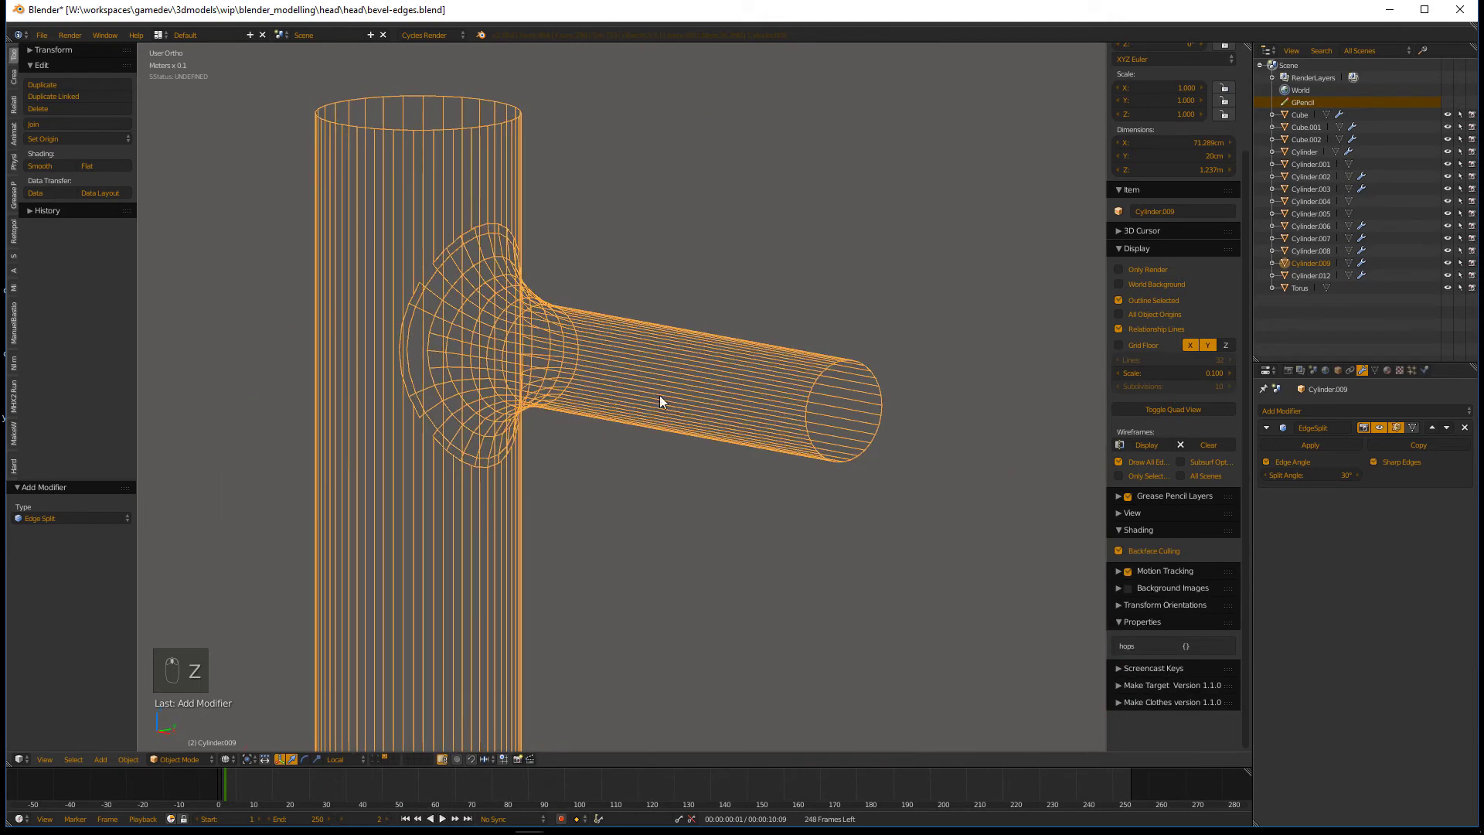
pyautogui.press('Tab')
pyautogui.press('z')
pyautogui.press('Tab')
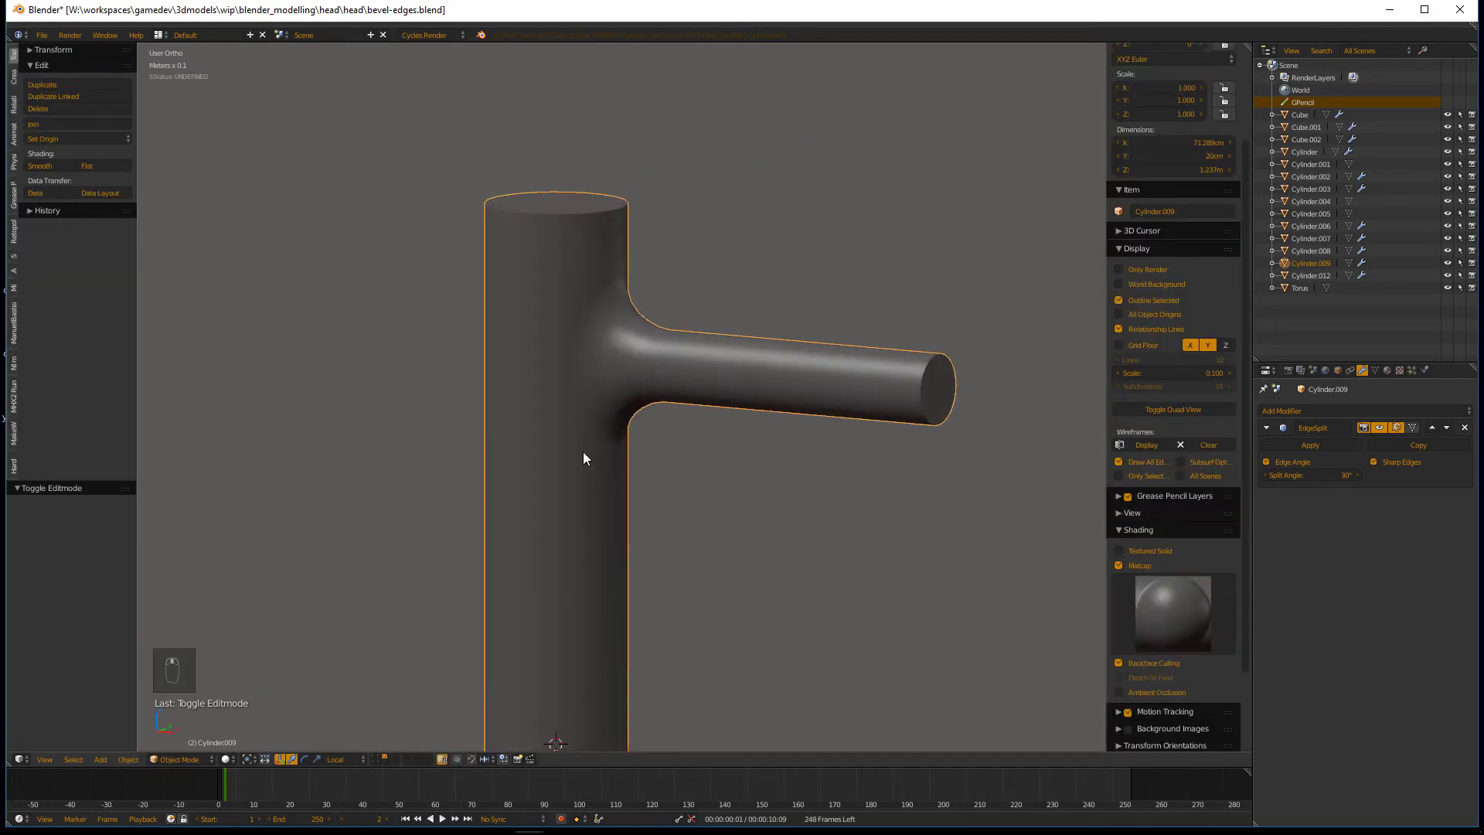
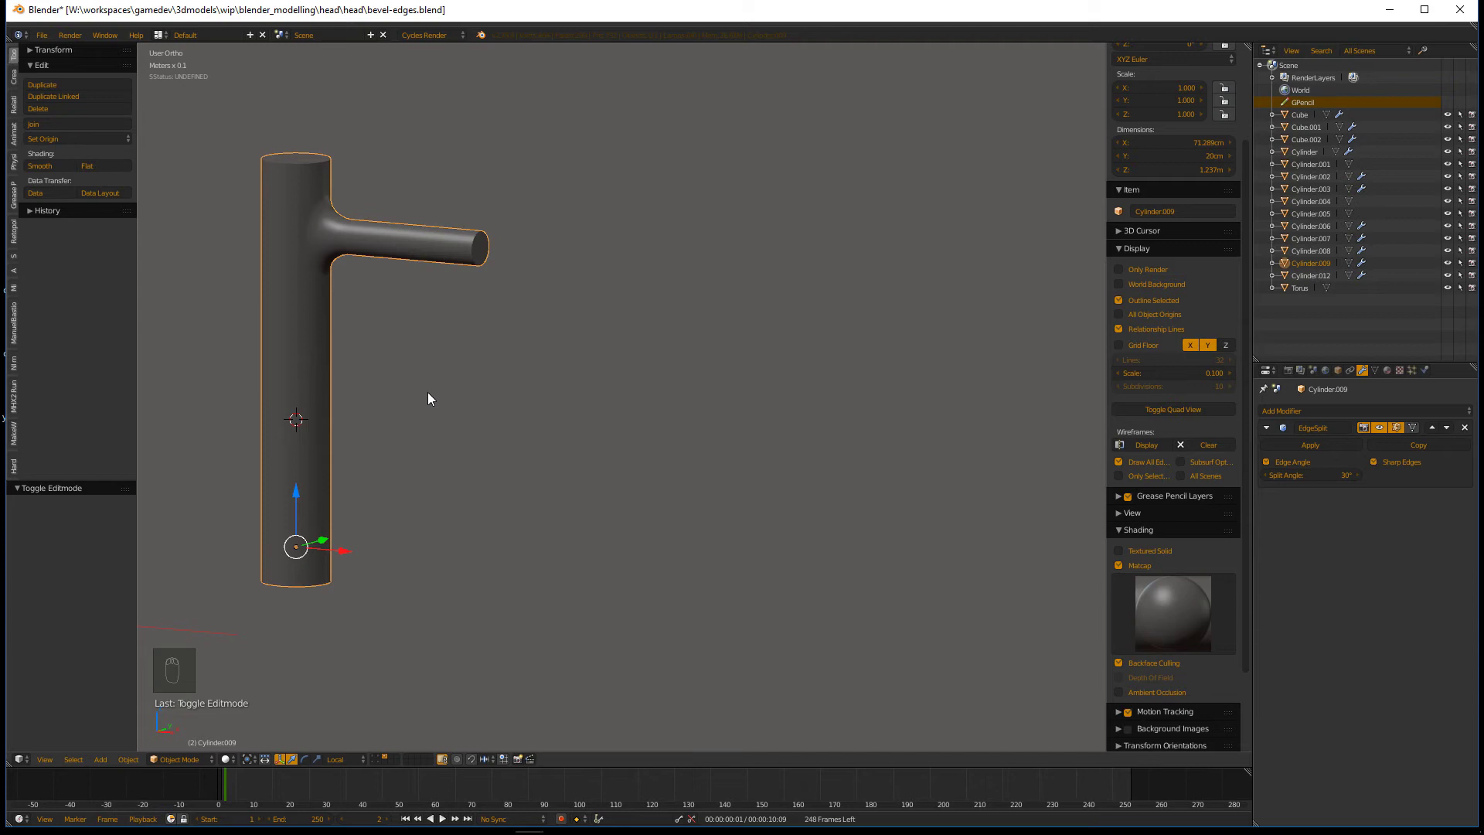
# - Inspect the pillar-on-block example and its bevelled base up close
pyautogui.moveTo(443, 412); pyautogui.dragTo(555, 449)
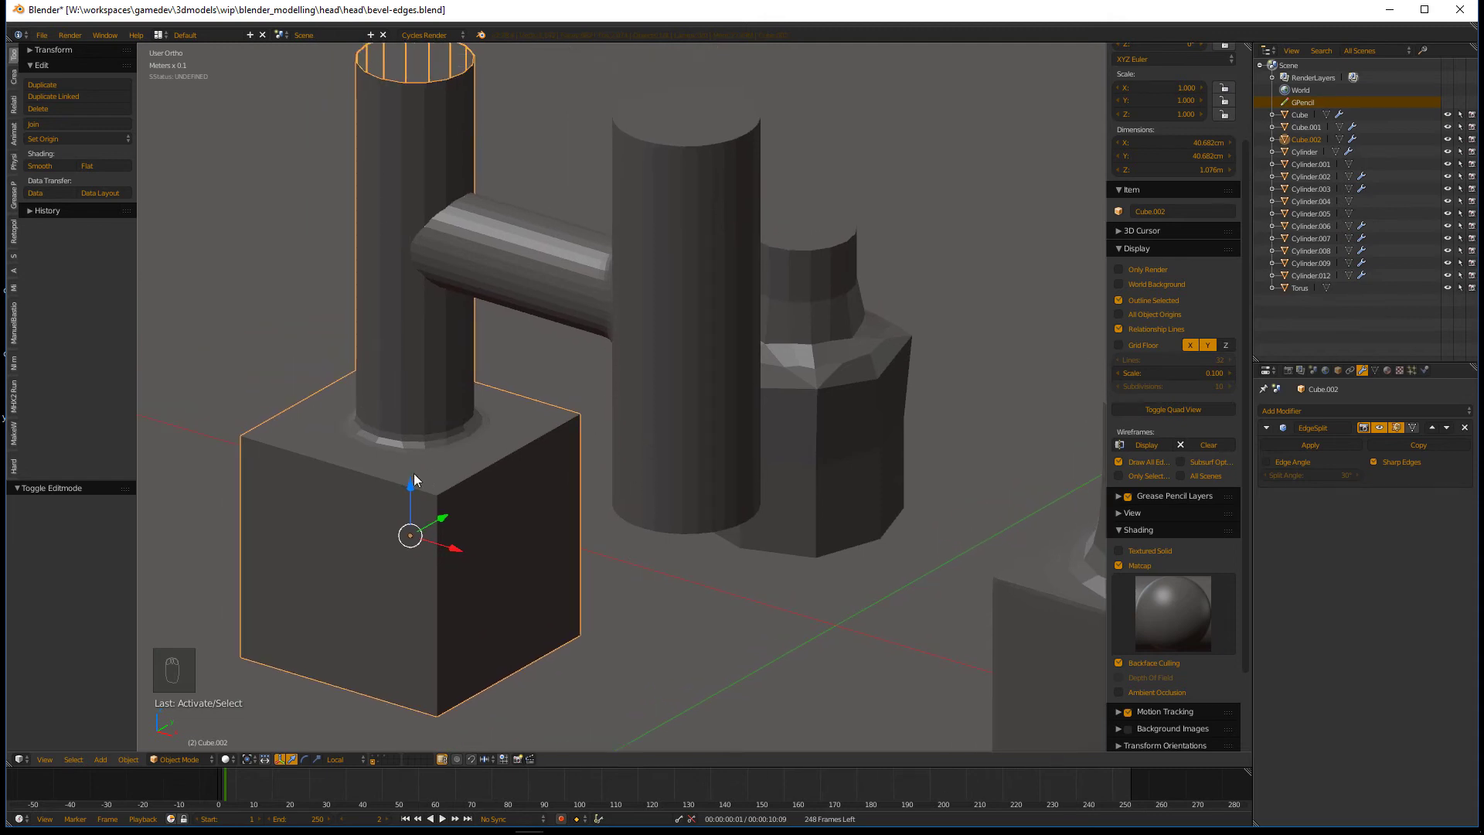
pyautogui.moveTo(401, 446); pyautogui.dragTo(400, 418)
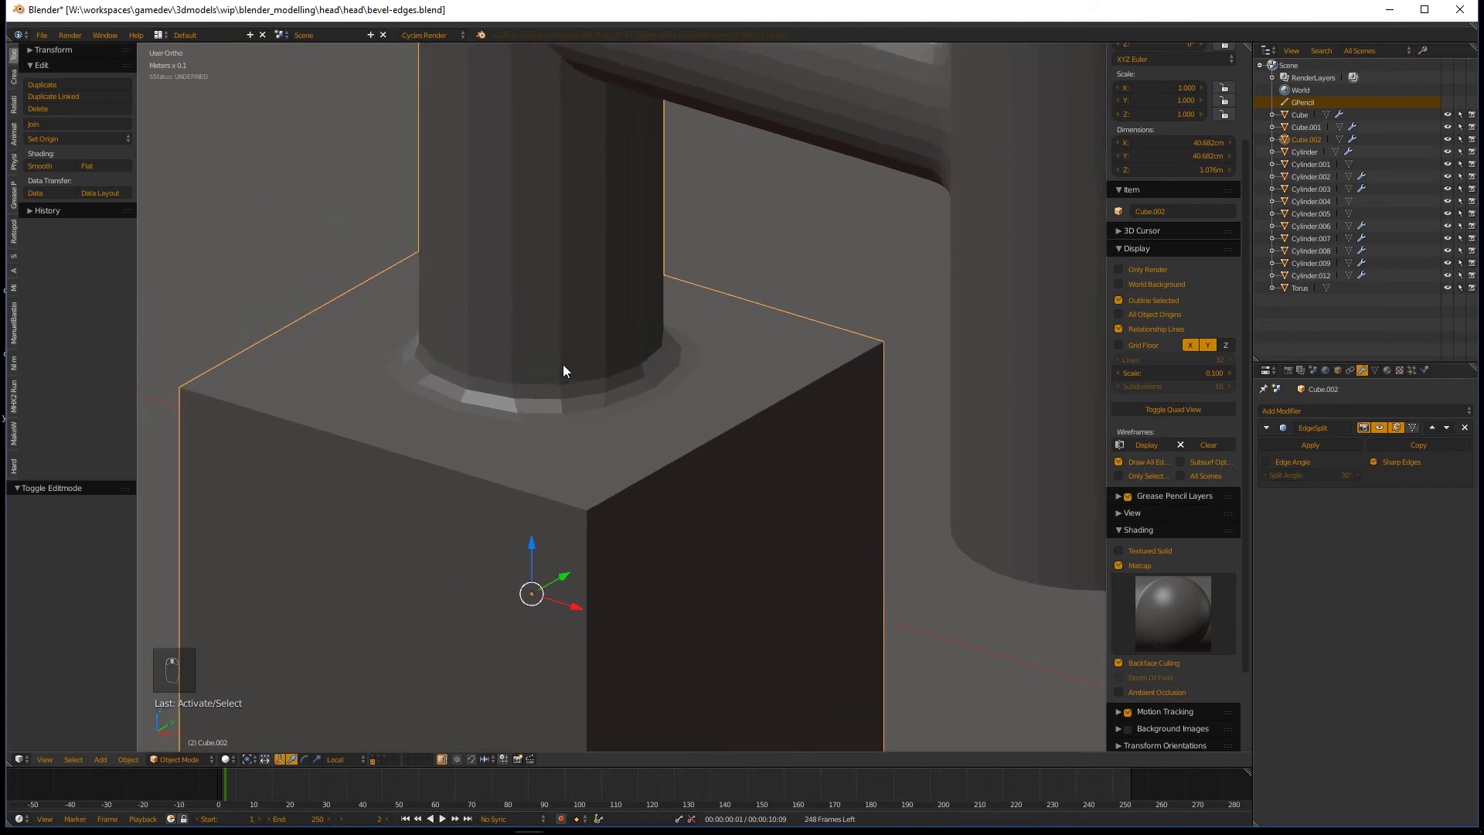
pyautogui.press('Tab')
pyautogui.press('Tab')
# - Examine the subdivided cube's wireframe topology, then leave its mesh editing
pyautogui.press('z')
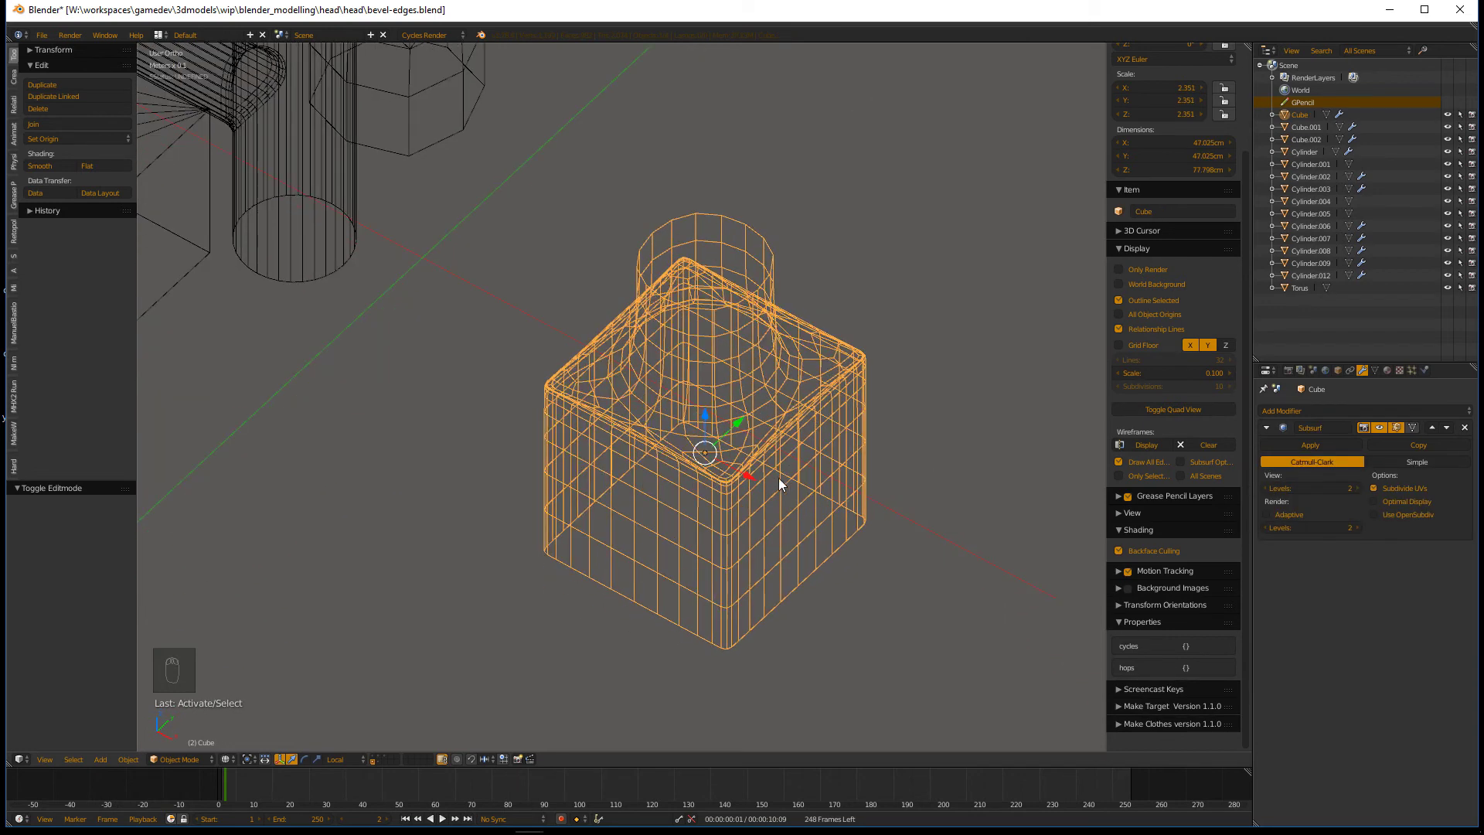
pyautogui.press('Tab')
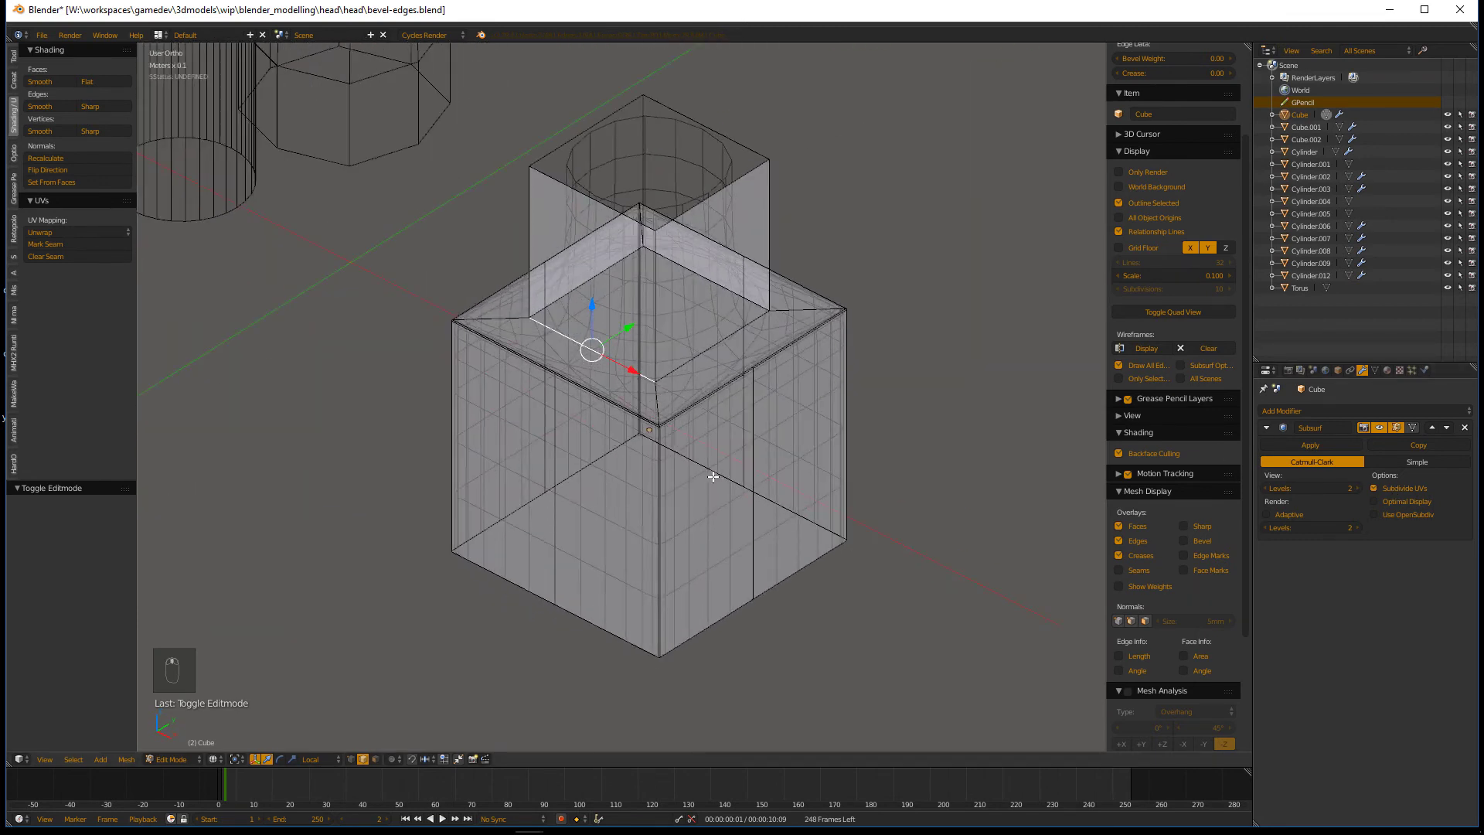
pyautogui.press('z')
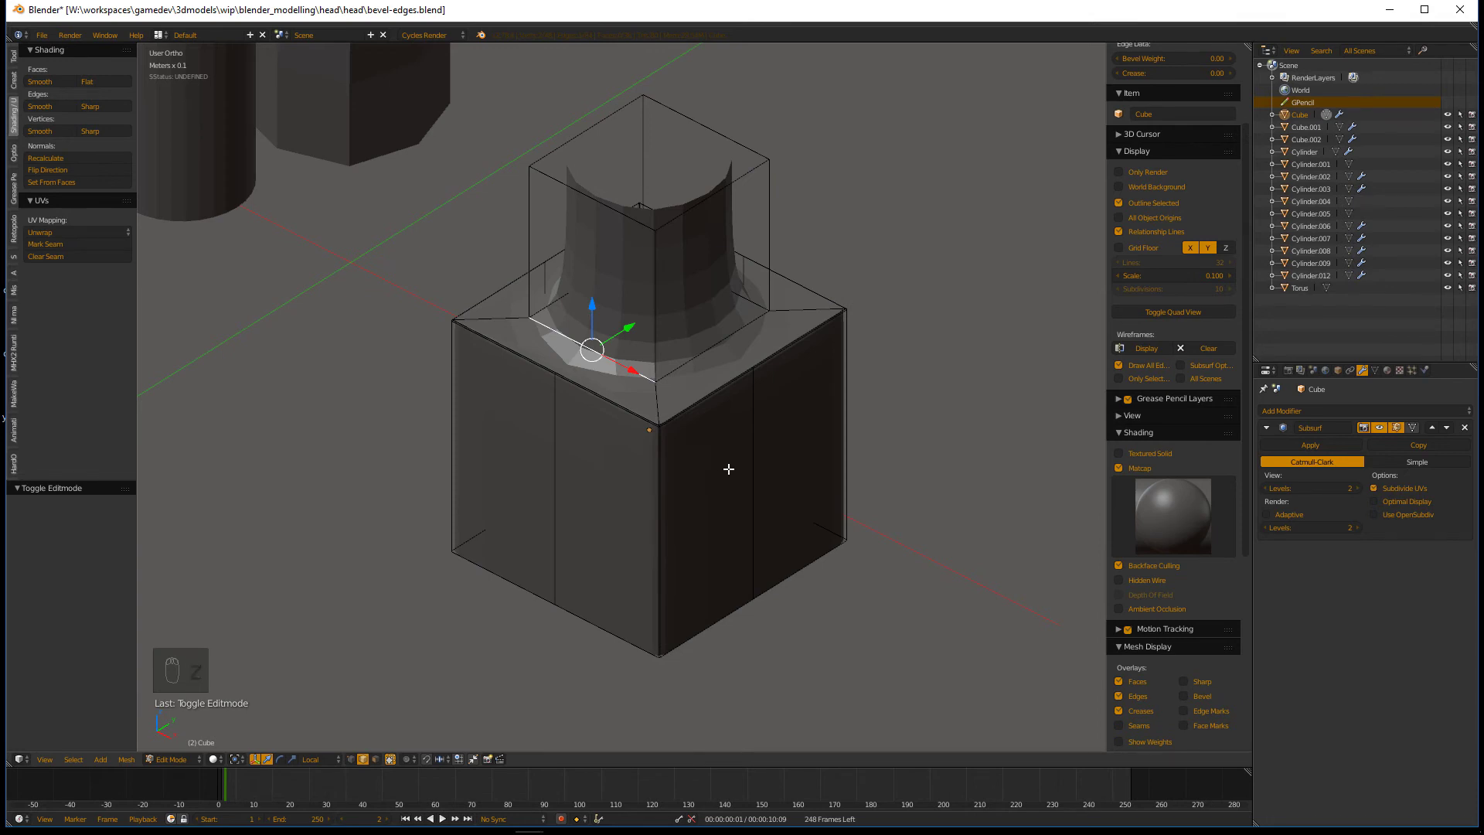
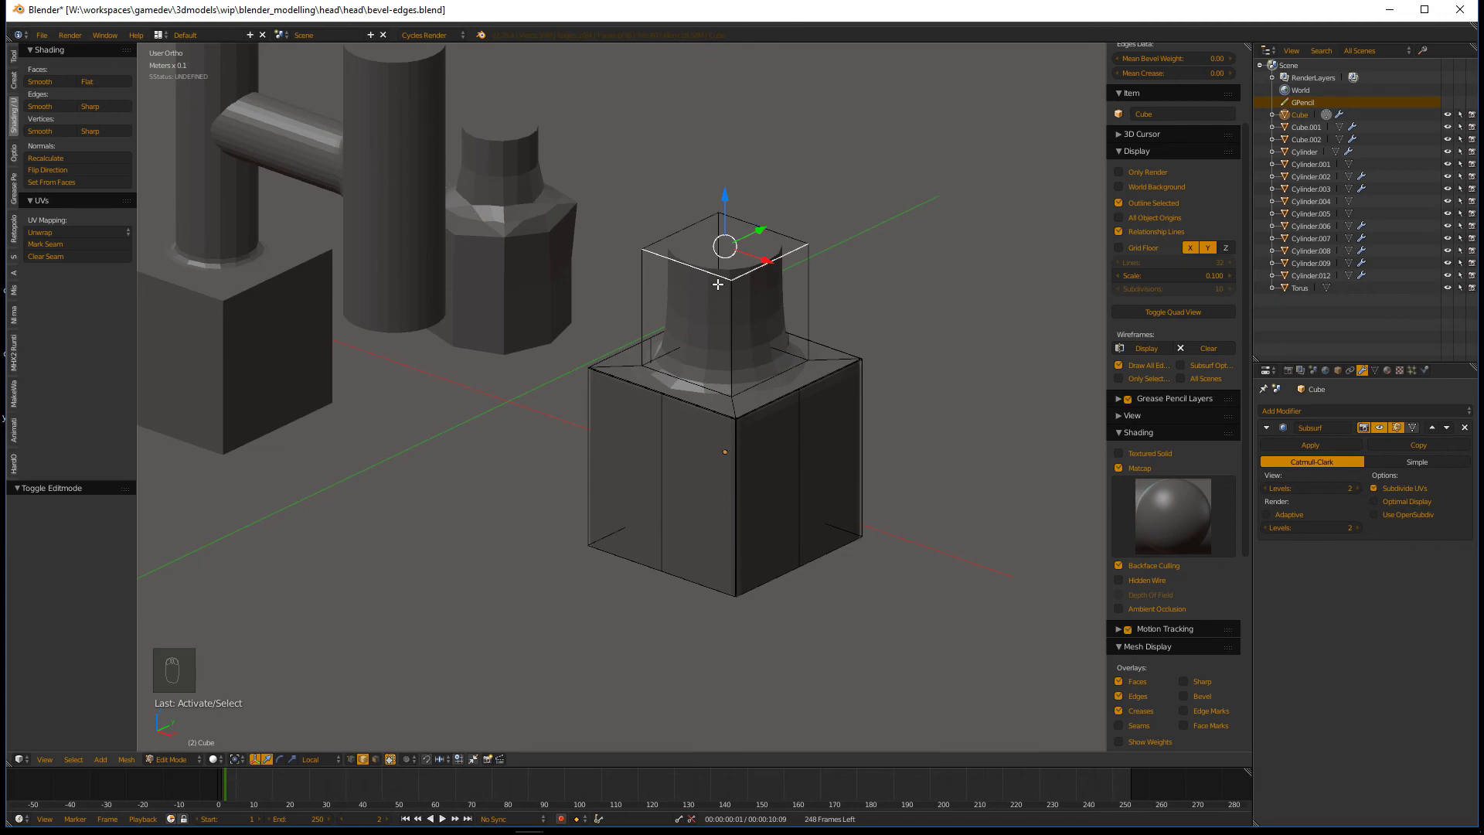
pyautogui.press('Tab')
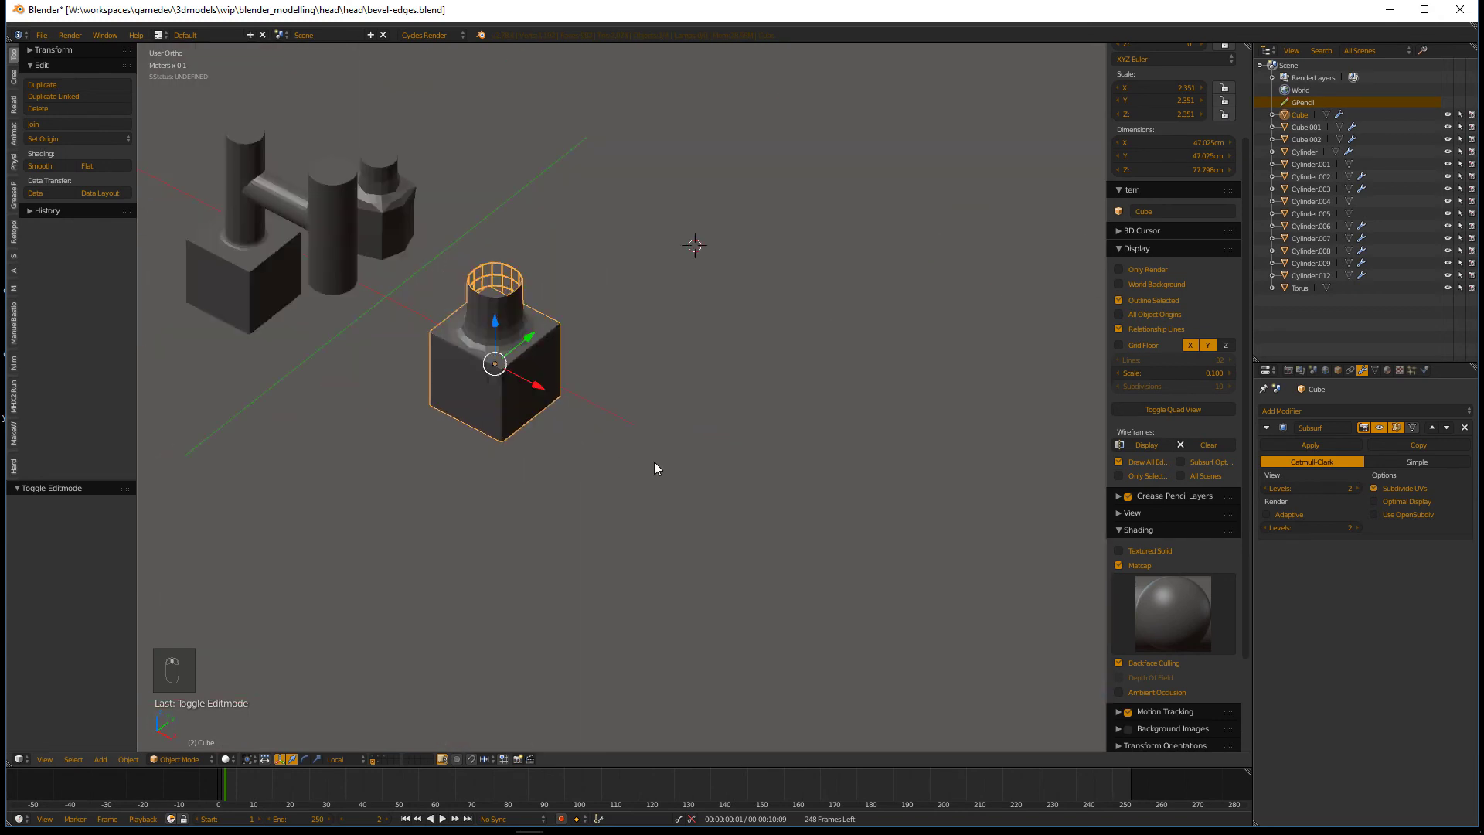
# - Add a Capsule metaball and stretch it along the X axis in front view
pyautogui.press('shift+a')
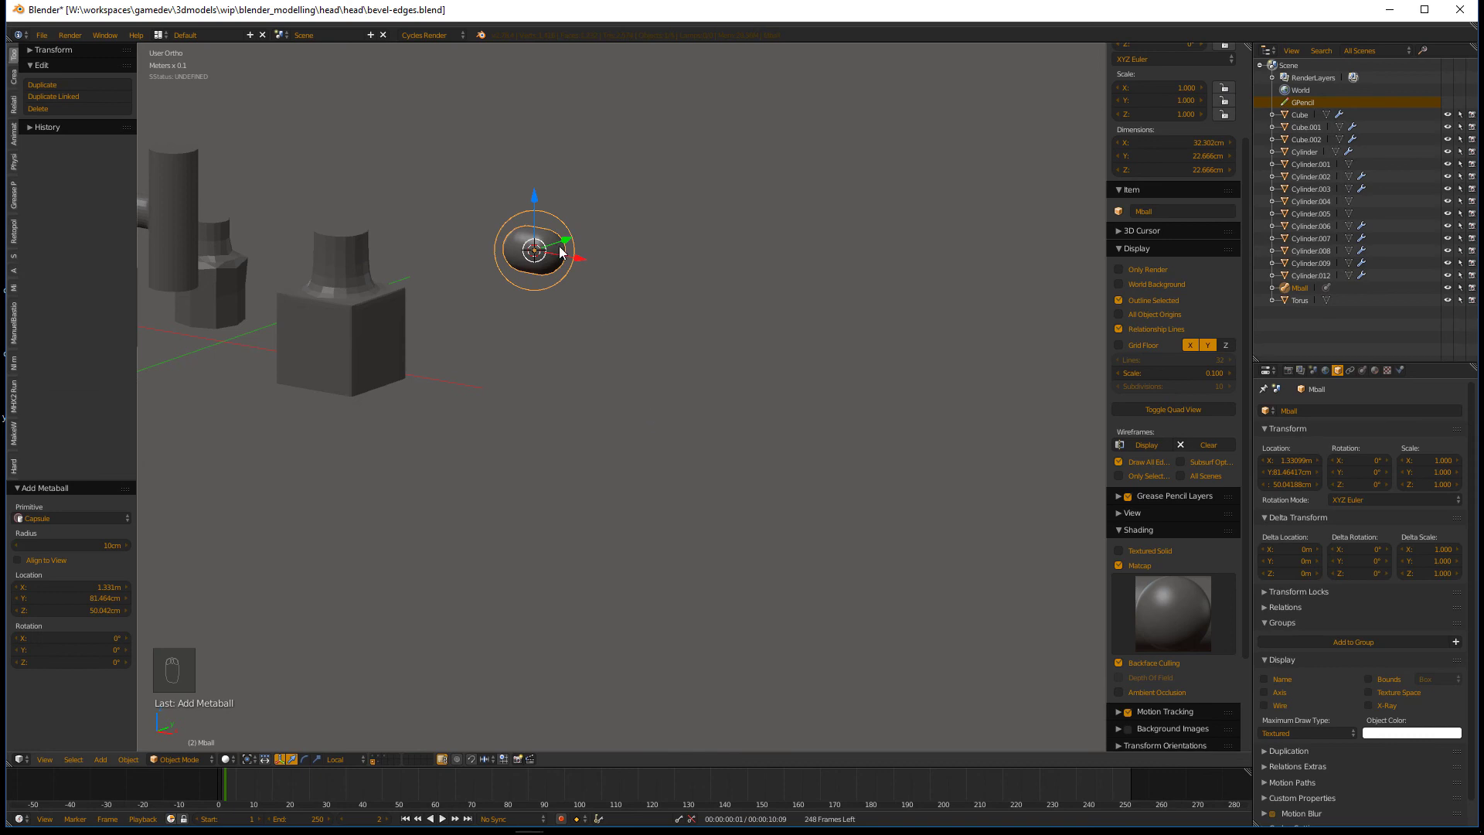
pyautogui.press('KP_1')
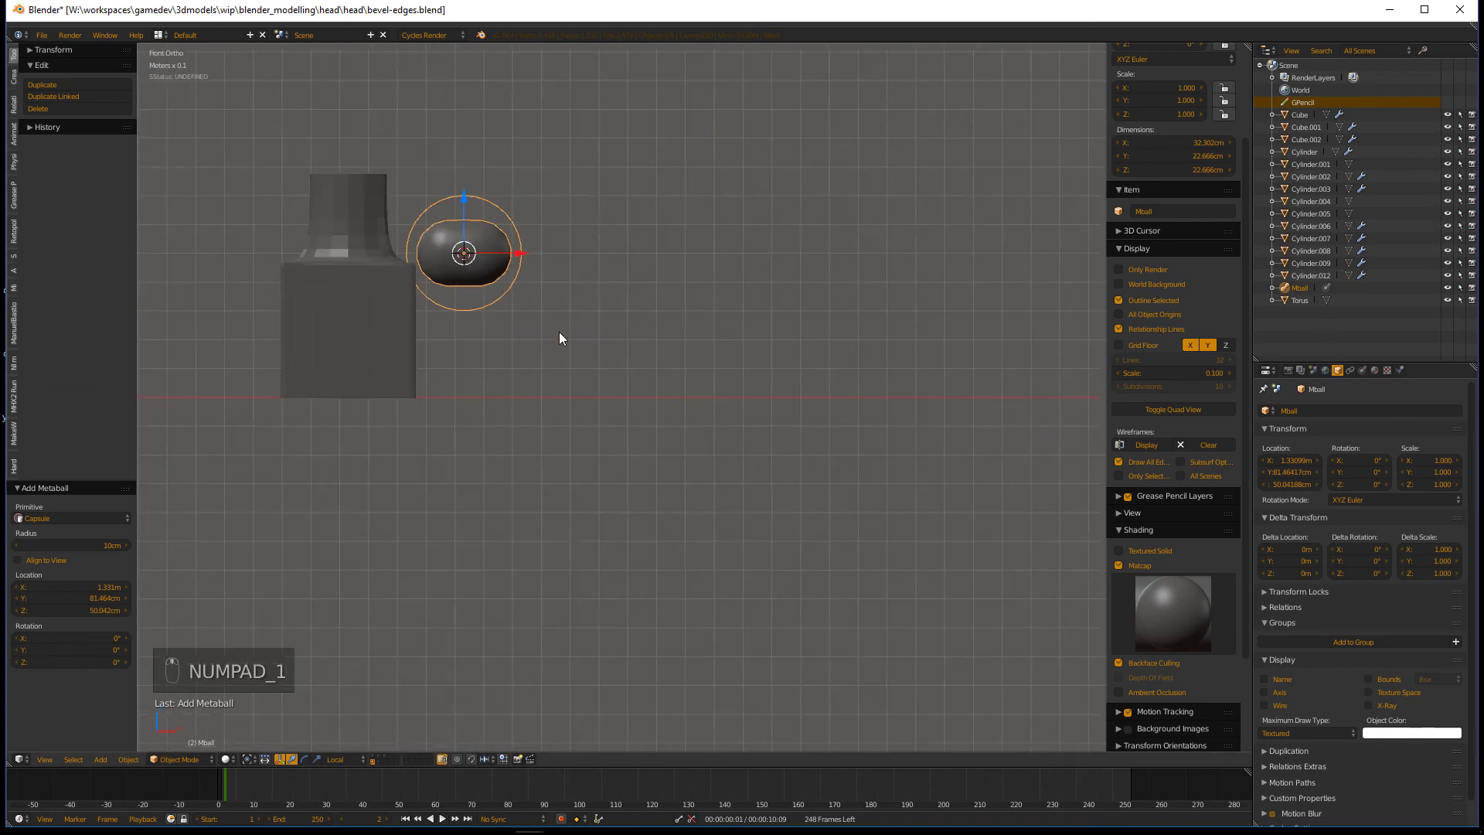
pyautogui.moveTo(562, 399); pyautogui.dragTo(737, 419)
pyautogui.press('Escape')
pyautogui.press('Tab')
pyautogui.press('ctrl+z')
pyautogui.press('Tab')
pyautogui.press('s')
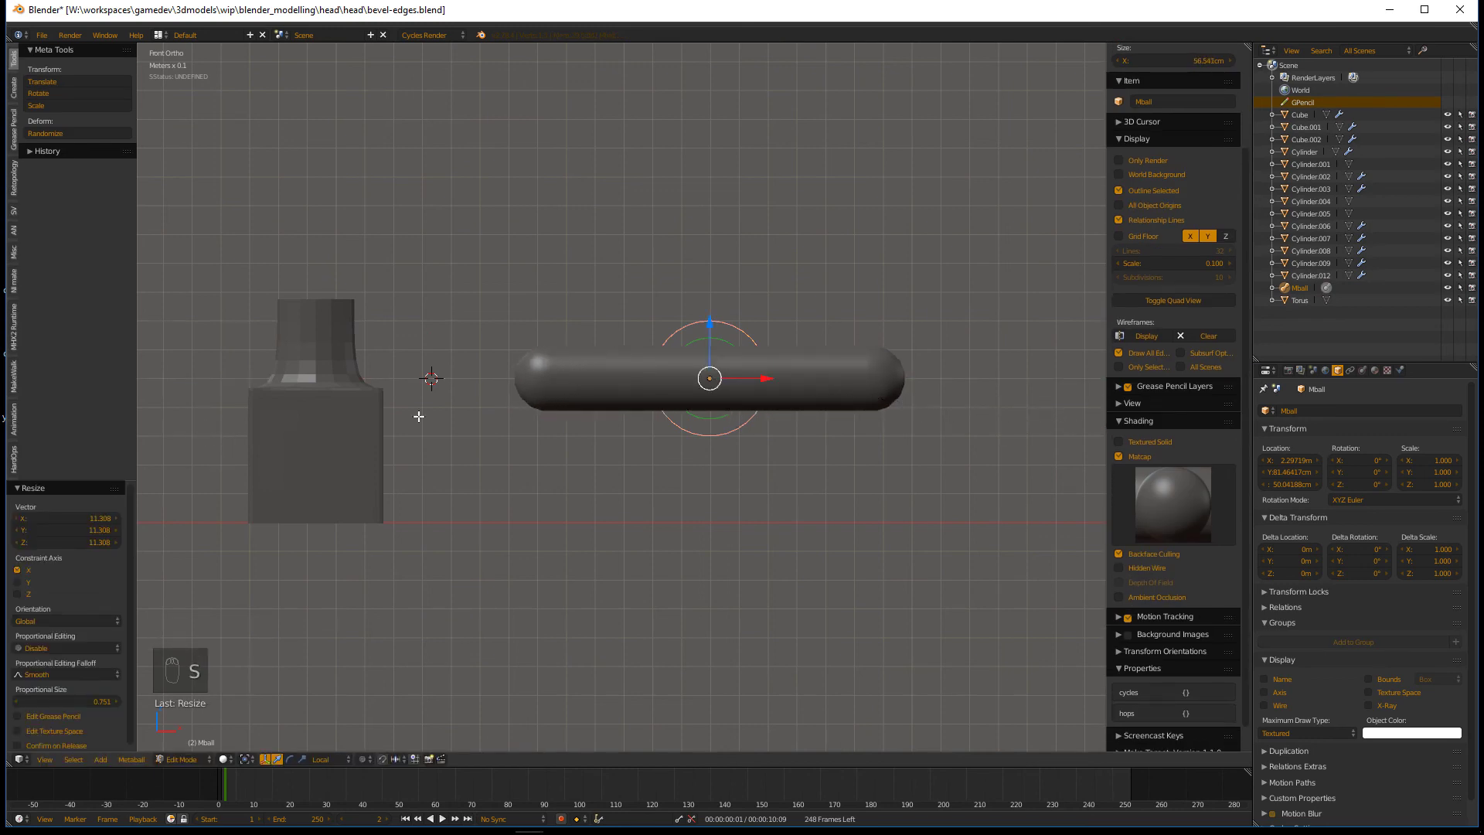
pyautogui.press('Tab')
# - Duplicate the capsule, rotate it 90° upright and raise it to form a T
pyautogui.press('shift+d')
pyautogui.press('r')
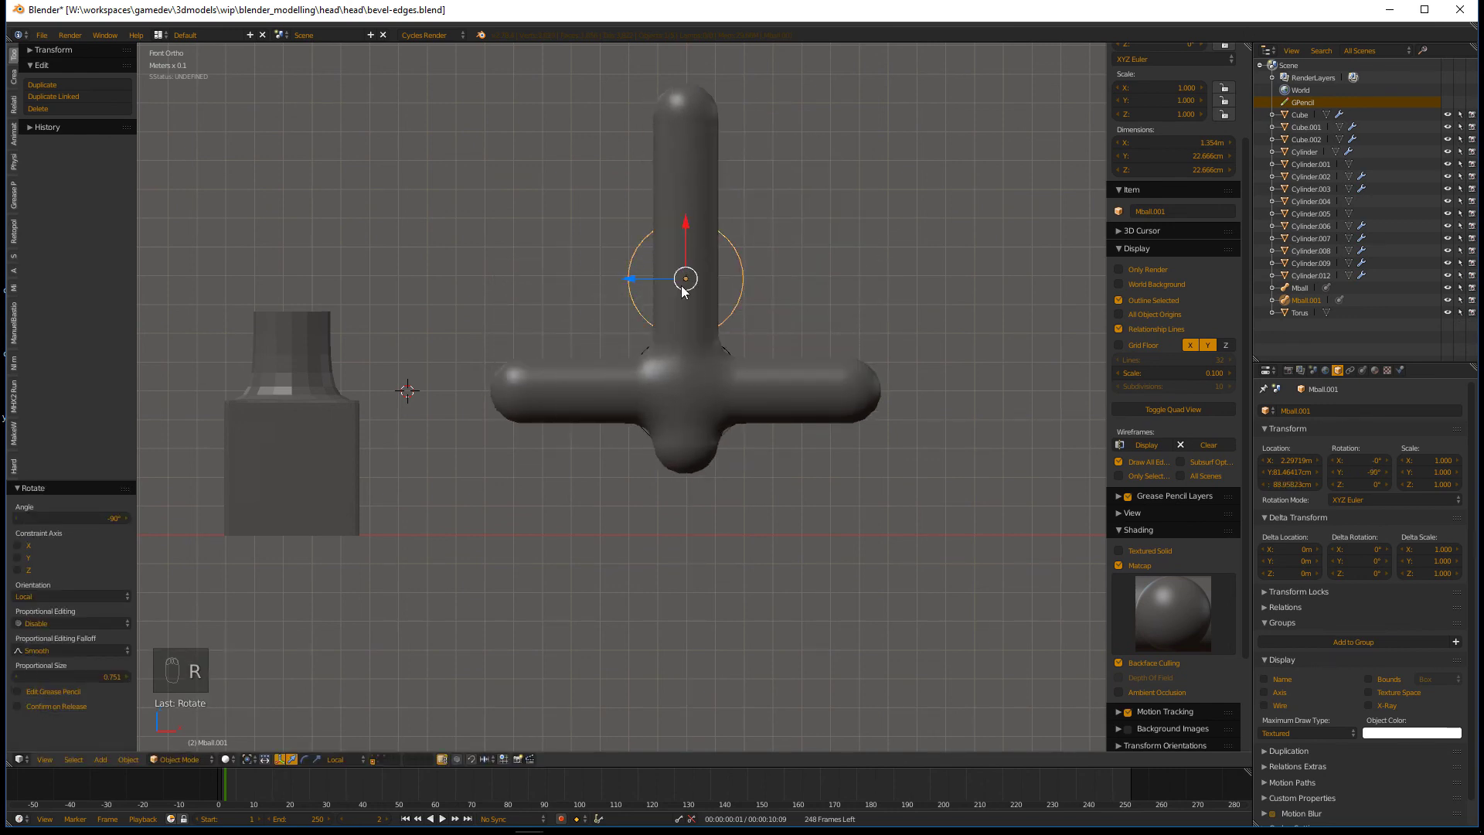
pyautogui.press('g')
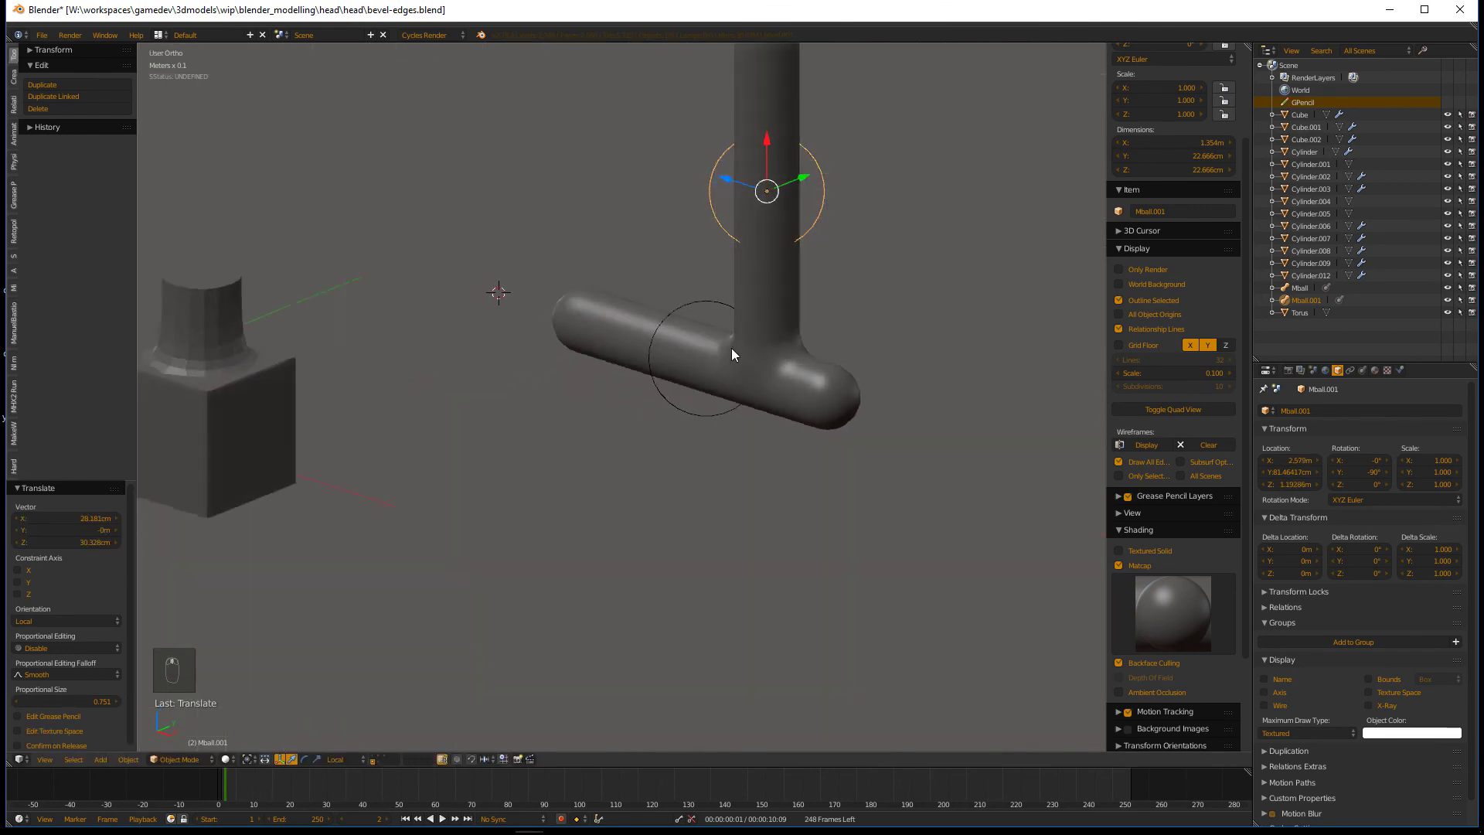
pyautogui.press('KP_1')
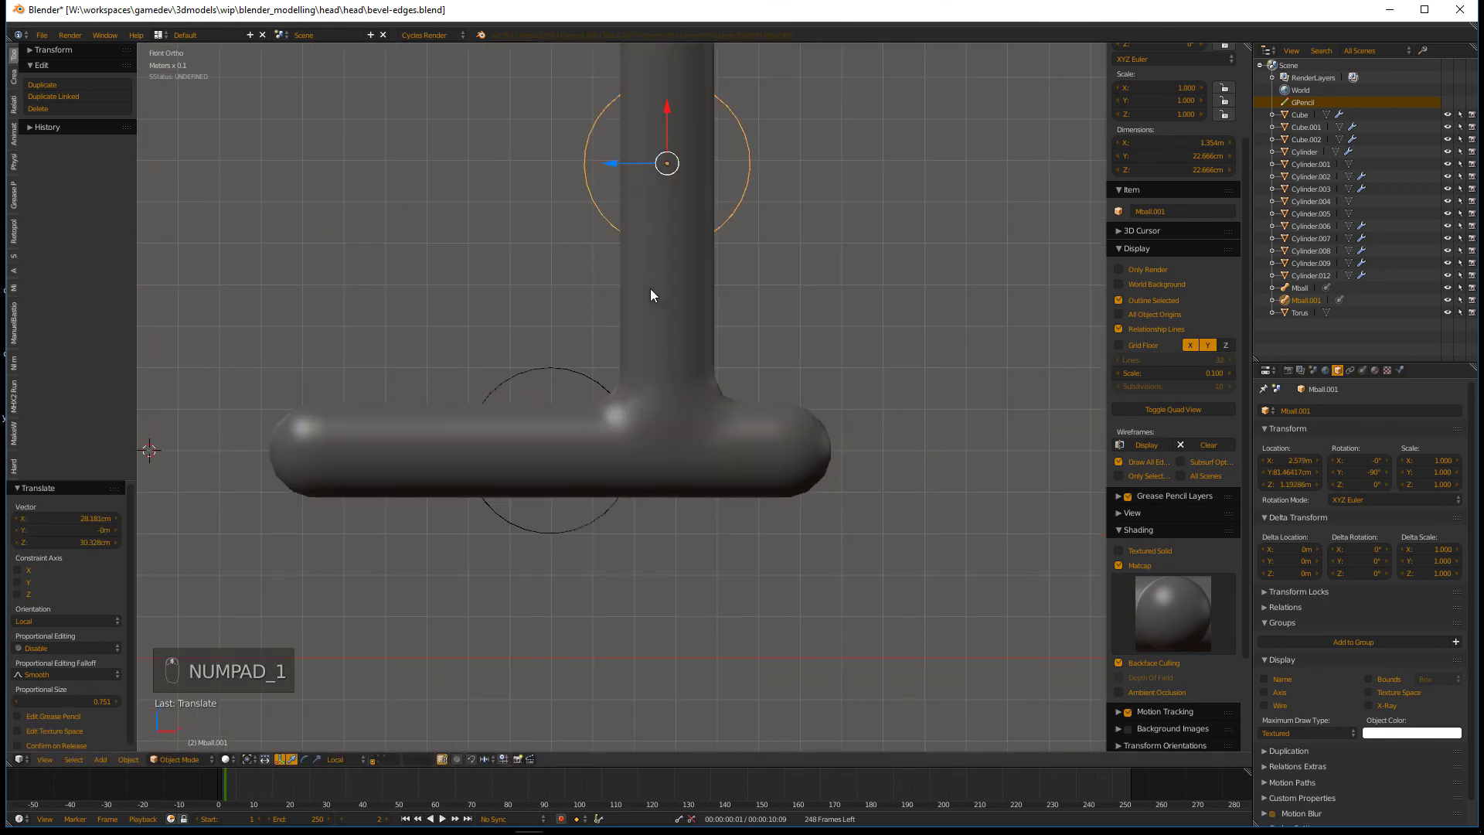
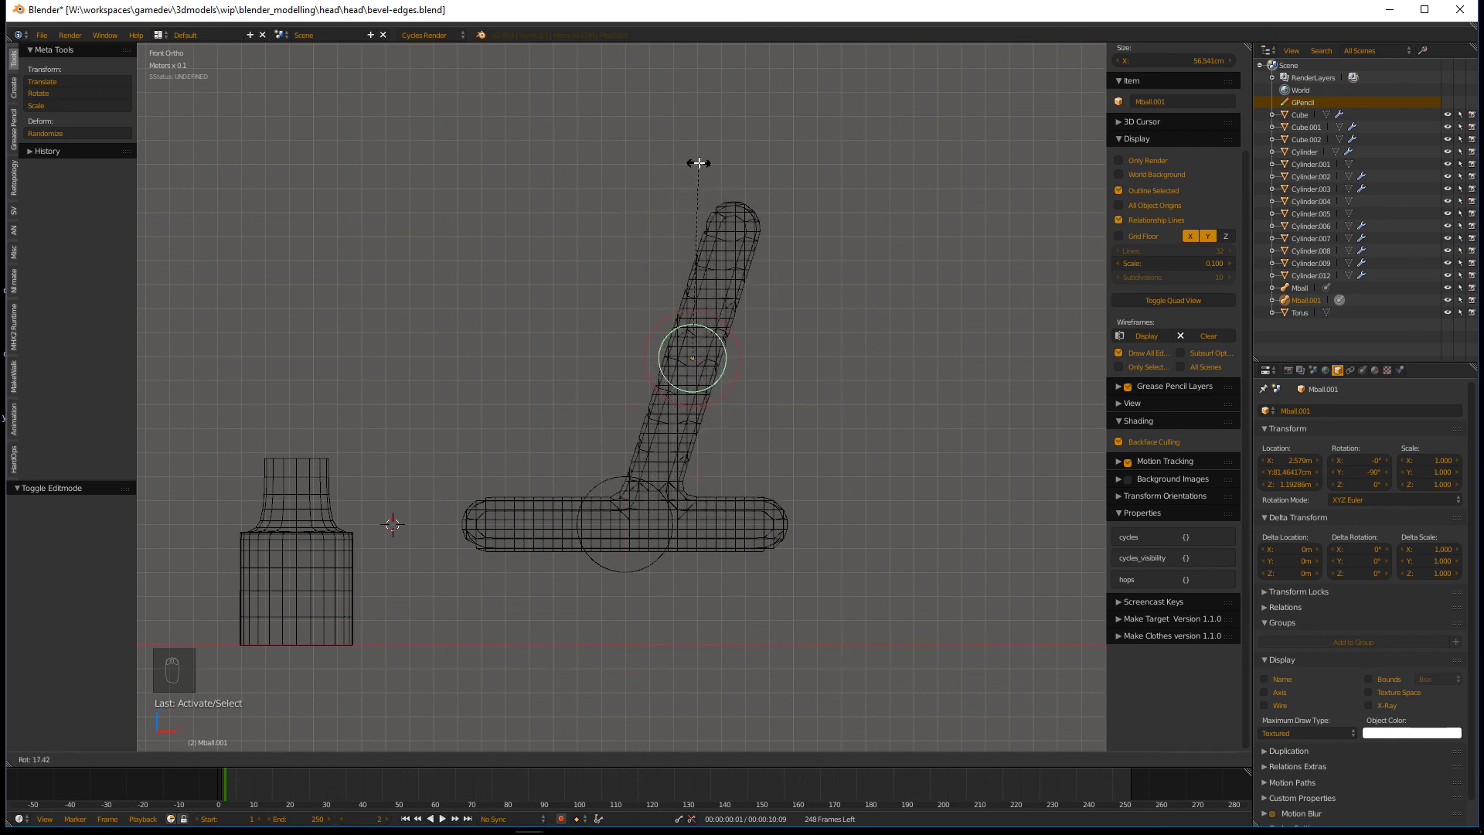
# - Adjust the upright capsule's scale and position so it sits on the T's middle
pyautogui.middleClick(735, 323)
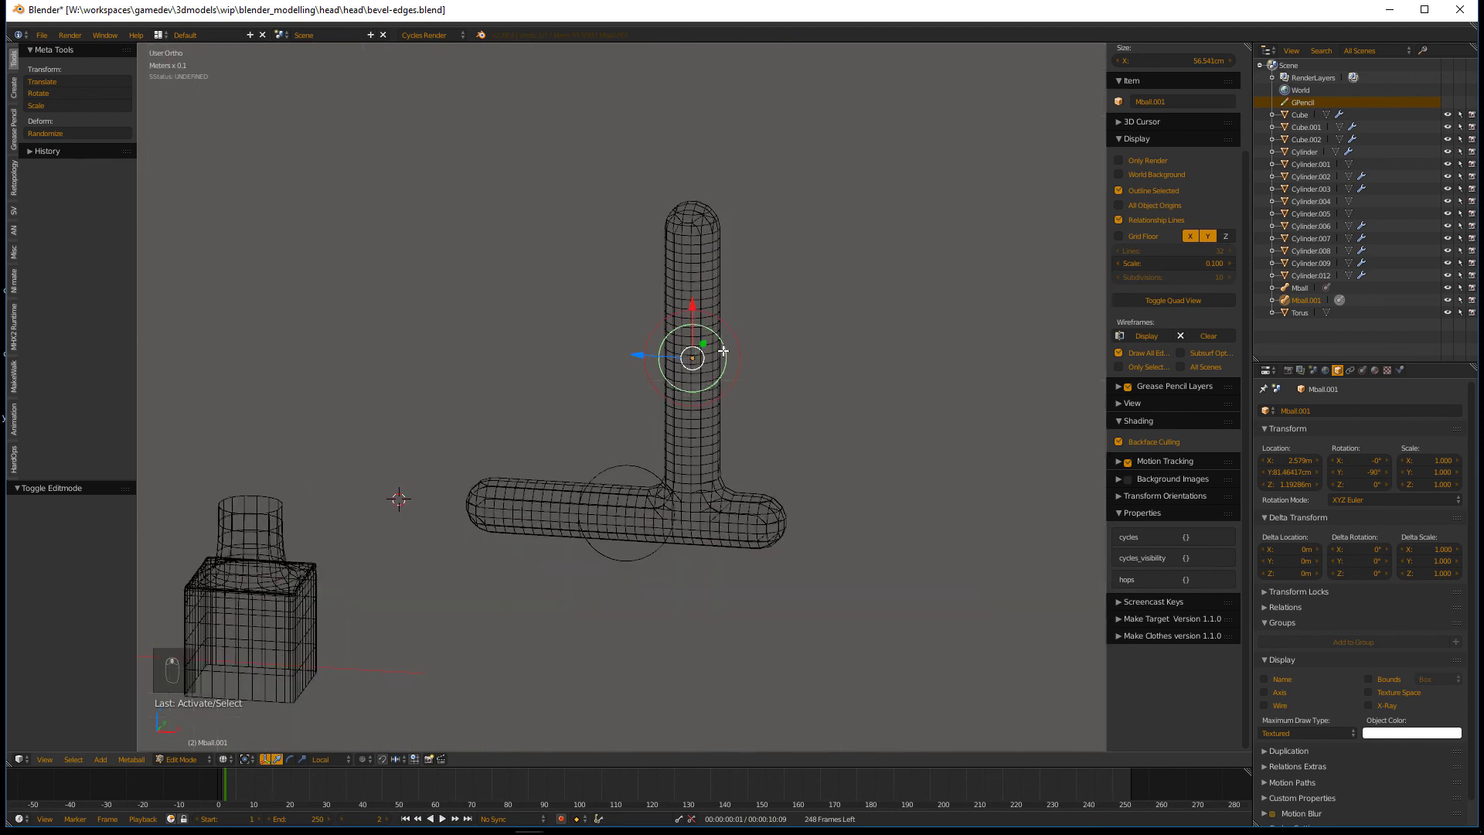
pyautogui.press('s')
pyautogui.press('Tab')
pyautogui.press('s')
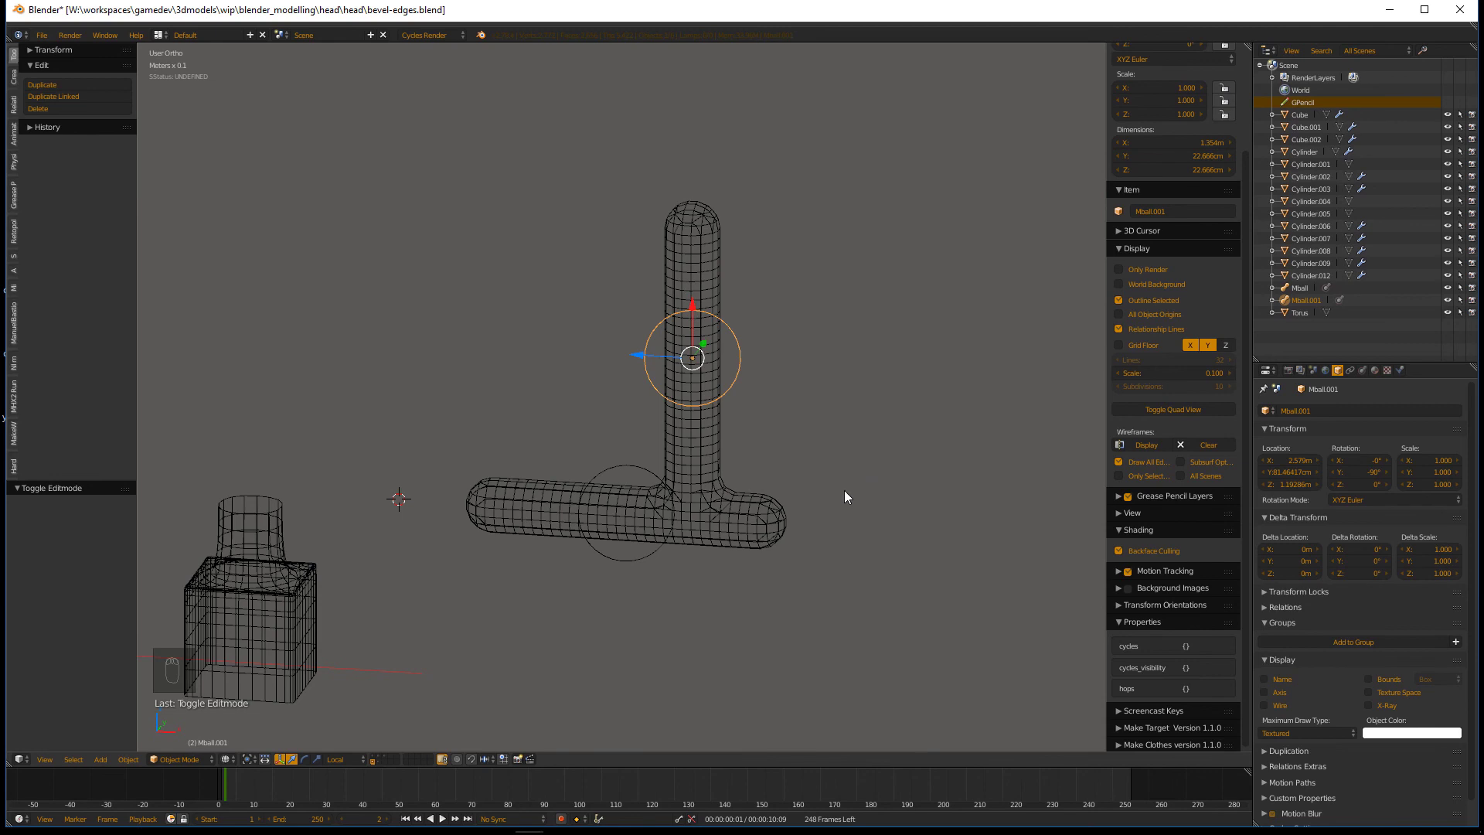
pyautogui.press('Tab')
pyautogui.press('Tab')
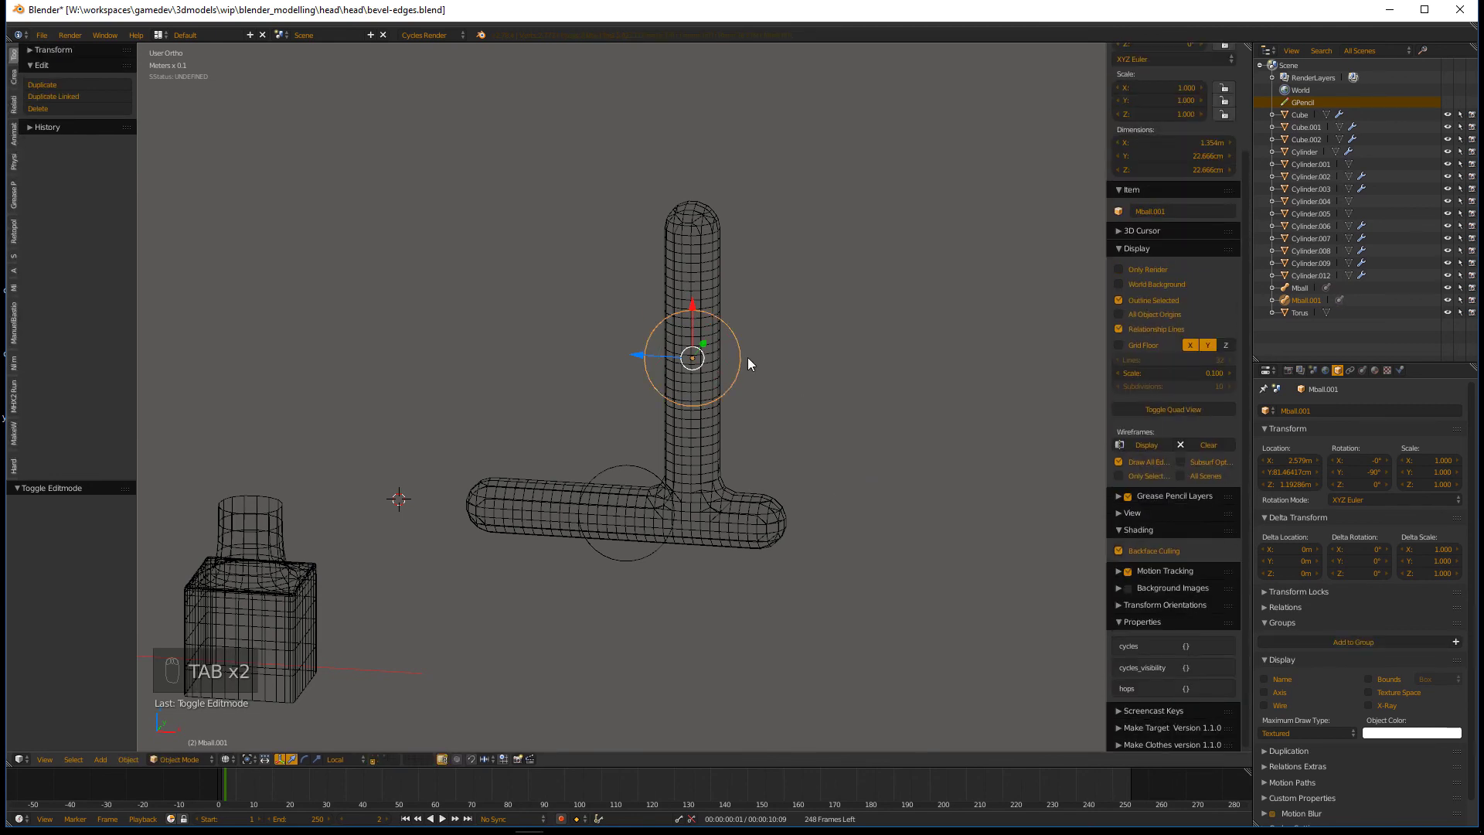
pyautogui.press('g')
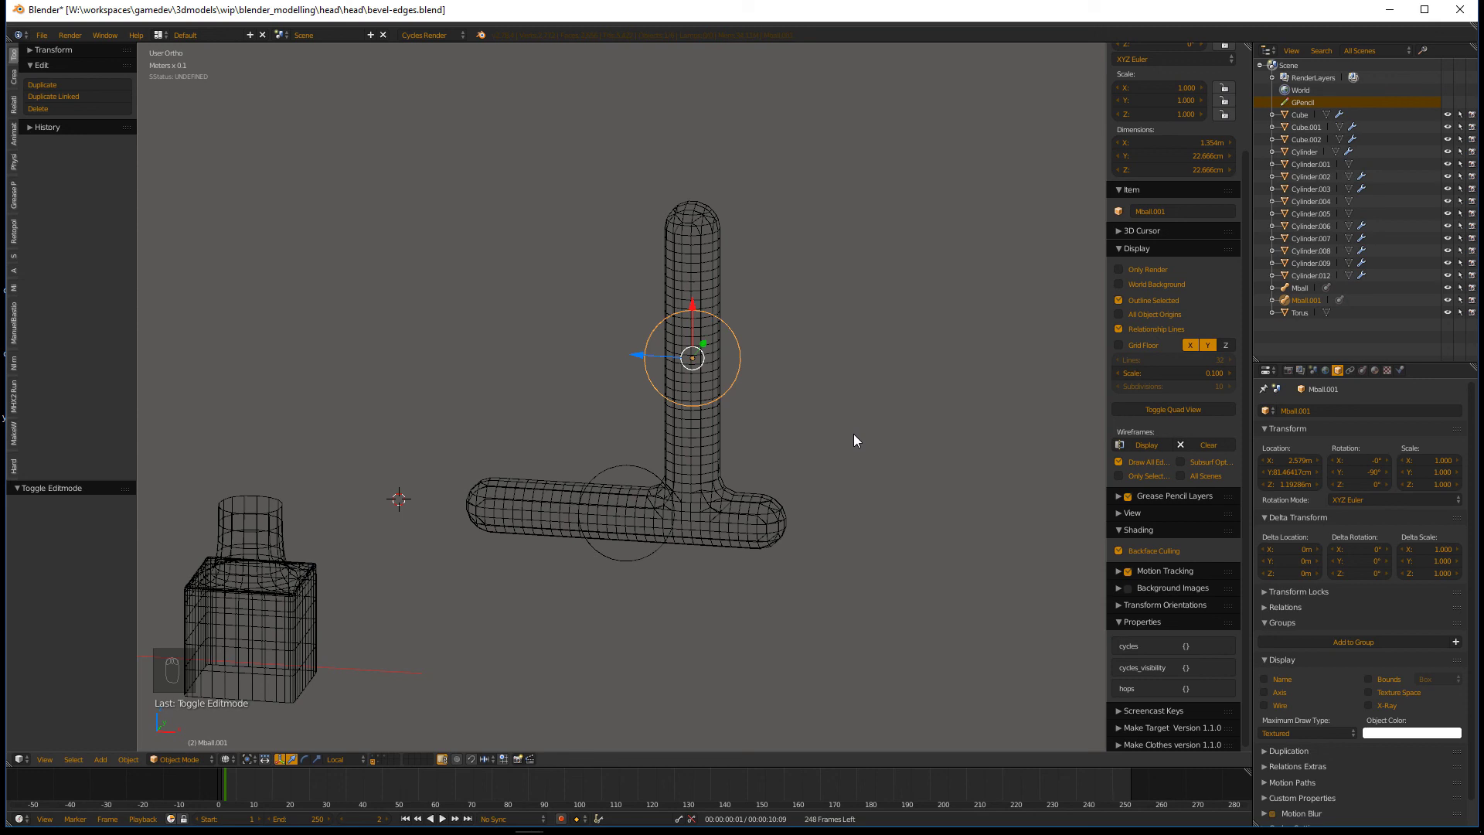
# - Convert the metaball T to a mesh via Alt+C Mesh from Curve/Meta/Surf/Text
pyautogui.press('alt+c')
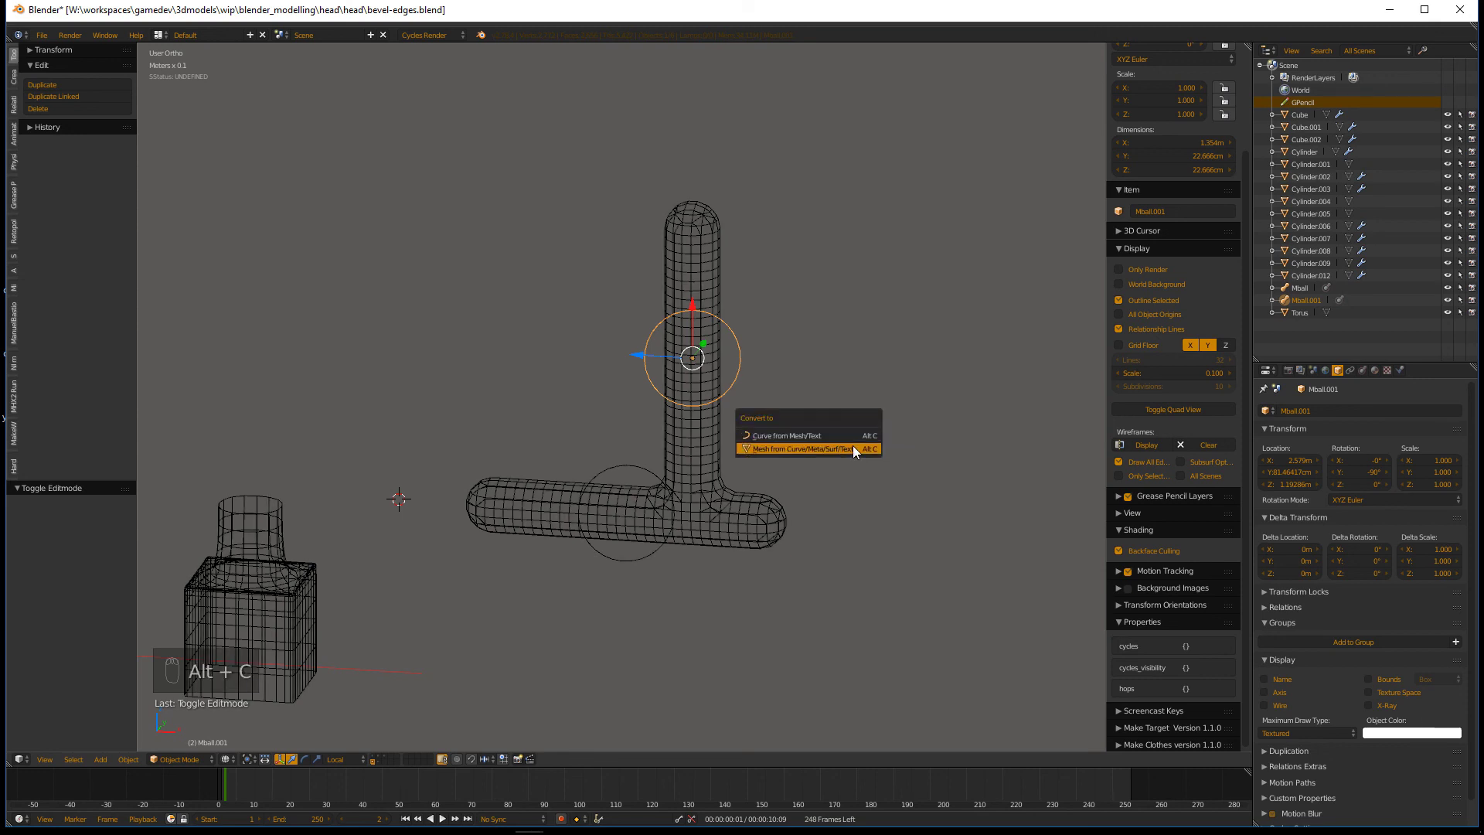
pyautogui.moveTo(720, 419); pyautogui.dragTo(791, 482)
pyautogui.middleClick(791, 482)
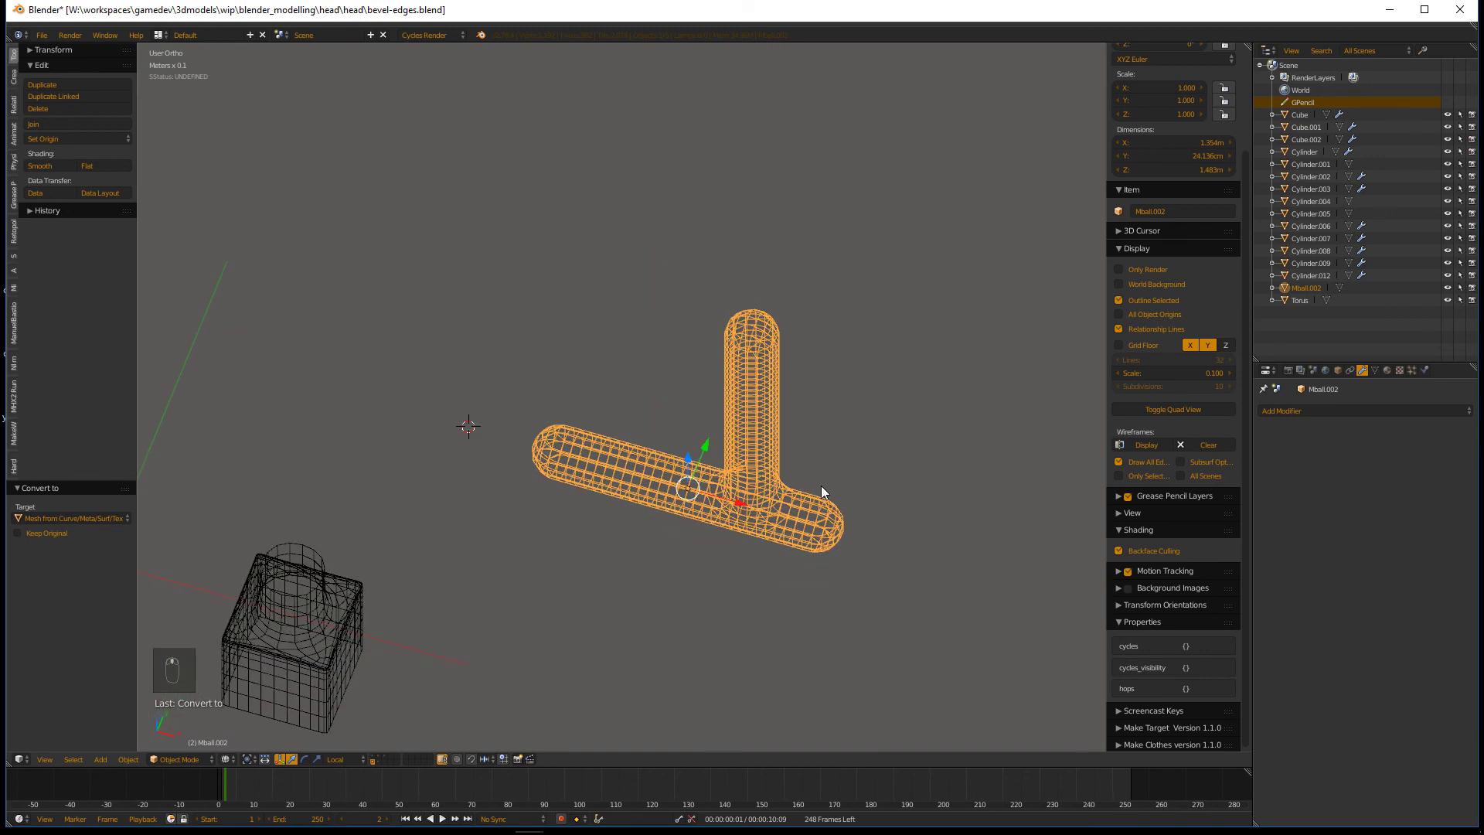
pyautogui.press('Tab')
# - Check the converted T's topology with everything selected, then return to Object Mode
pyautogui.press('z')
pyautogui.press('a')
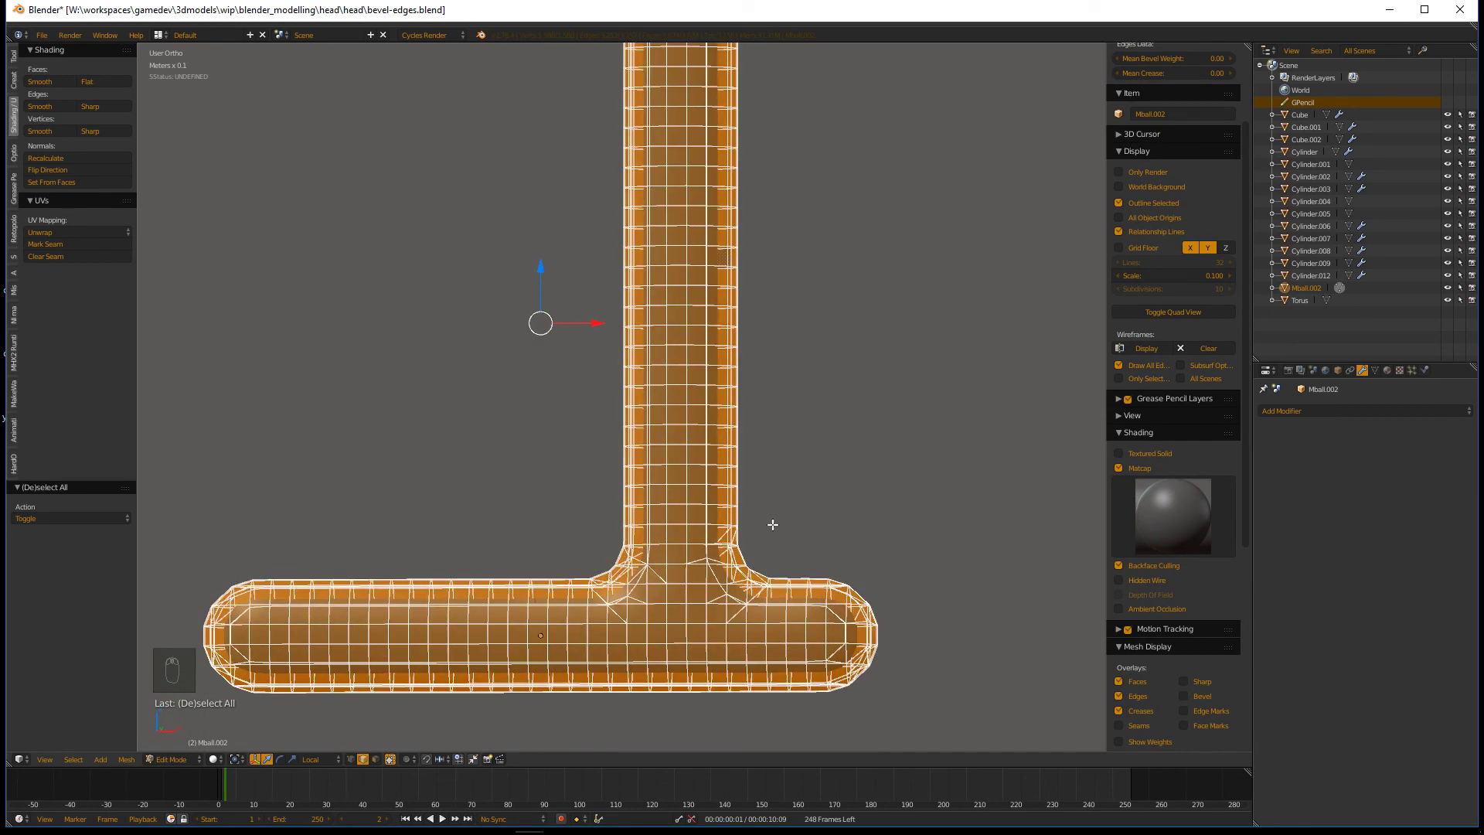
pyautogui.middleClick(767, 528)
pyautogui.press('Tab')
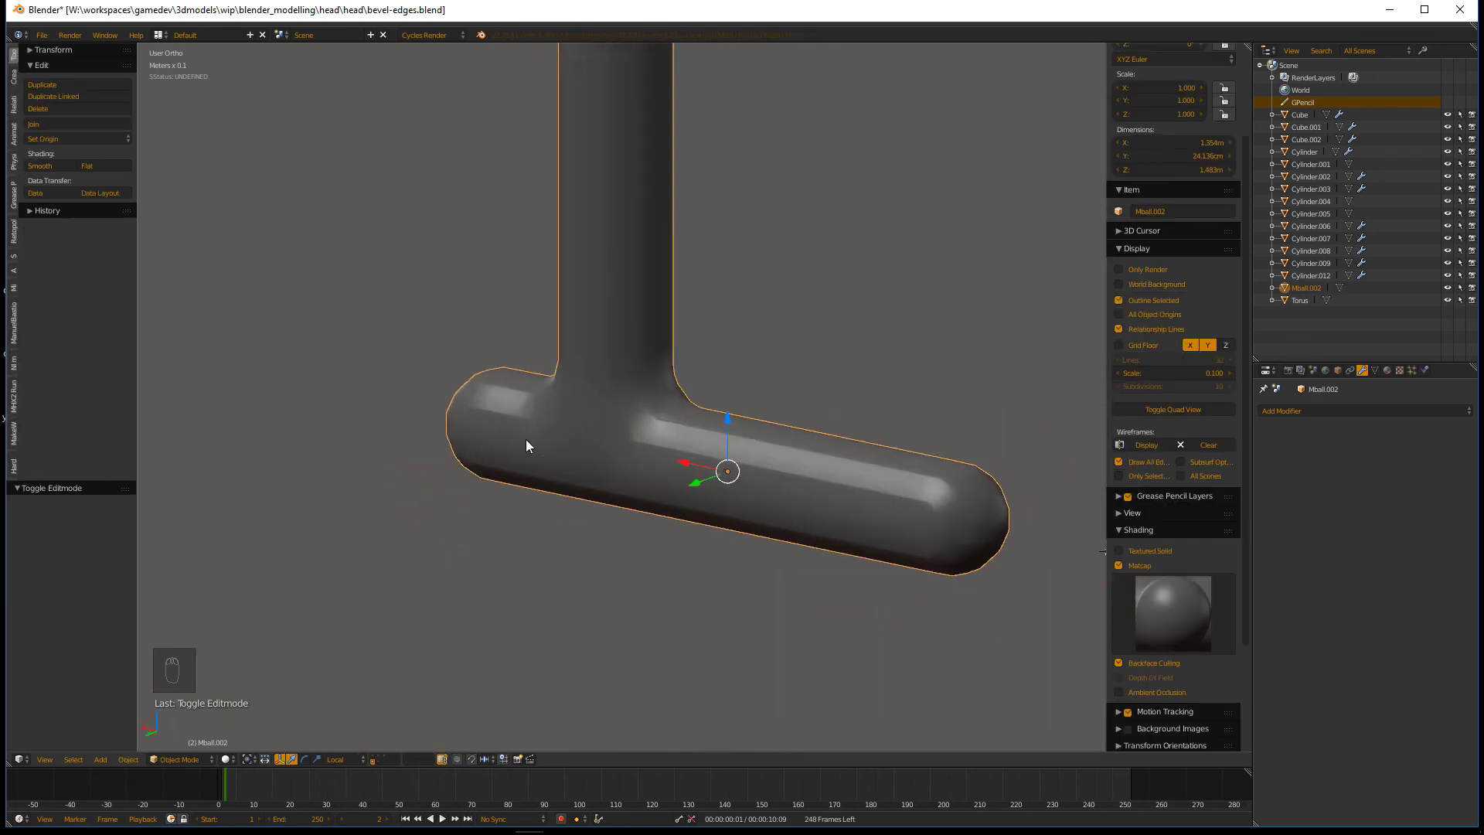